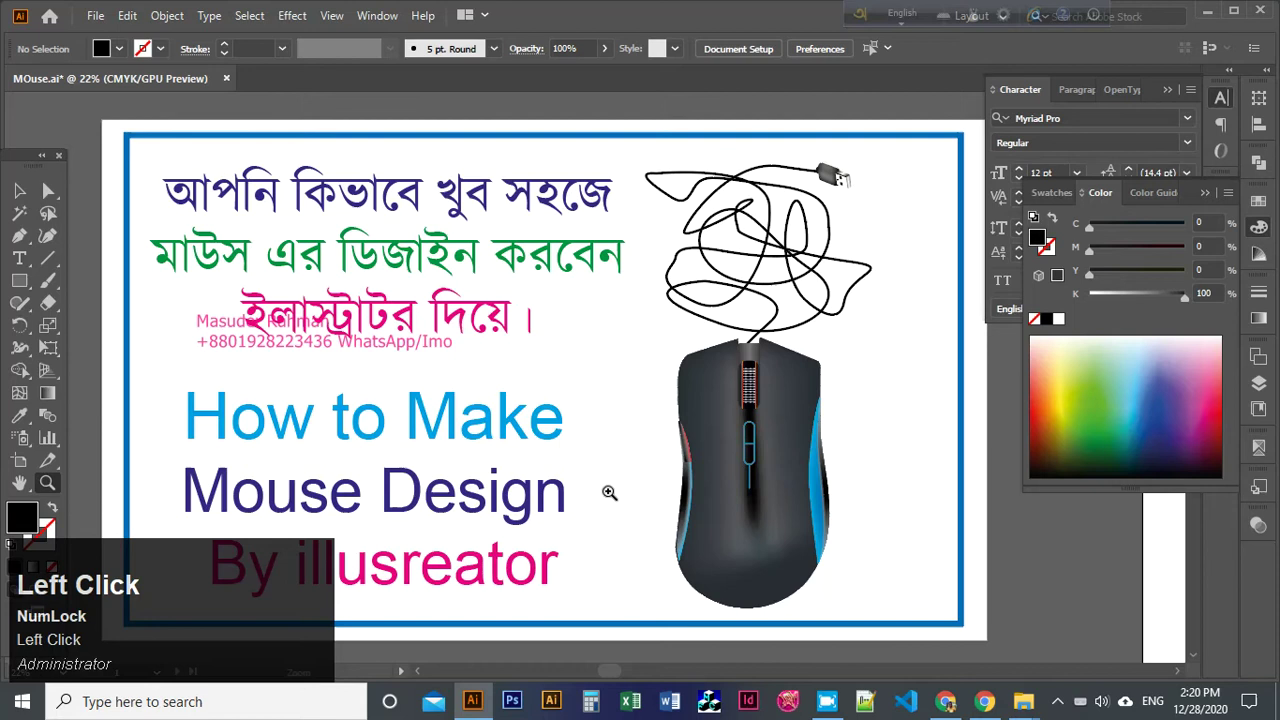
# Pan around the finished mouse-design artboard and hide the panels to preview it.
pyautogui.press('space')
pyautogui.click(747, 327)
pyautogui.press('space')
pyautogui.press('Tab')
pyautogui.press('space')
pyautogui.click(744, 293)
pyautogui.press('space')
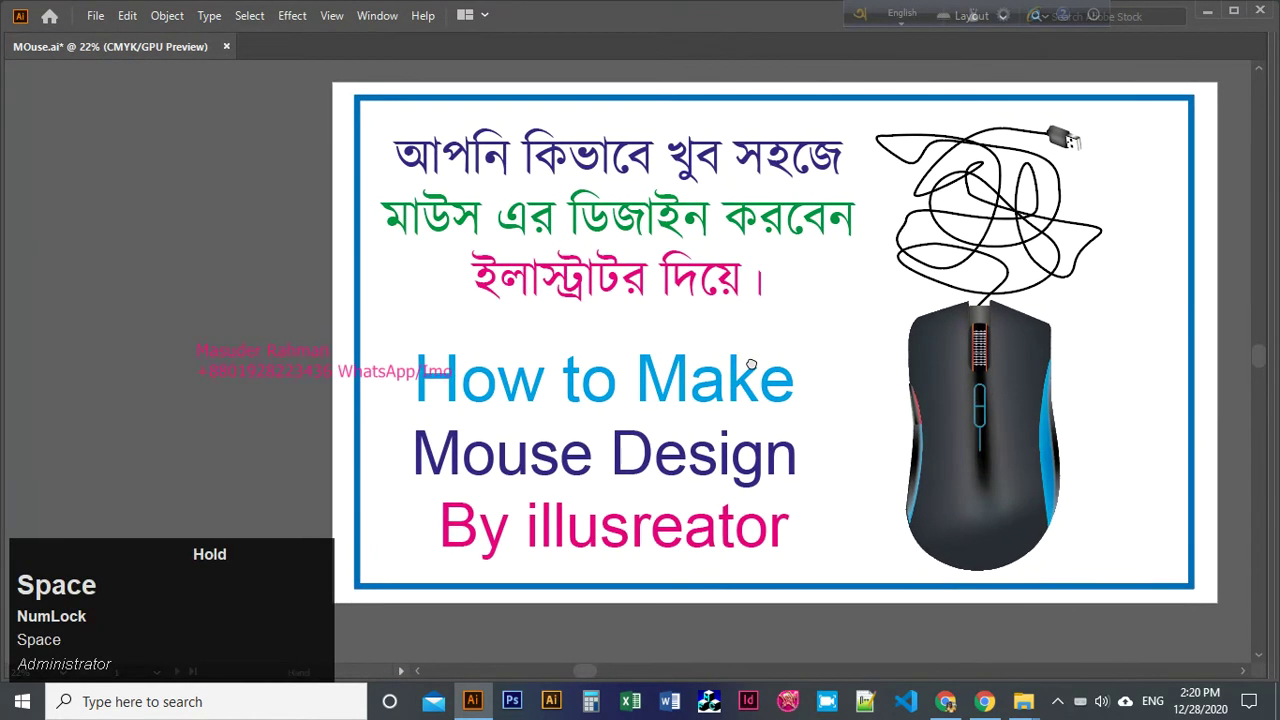
# Zoom and pan across to the artboard holding the Mouse Picture reference photo.
pyautogui.press('z')
pyautogui.click(938, 309)
pyautogui.press('space')
pyautogui.click(917, 320)
pyautogui.press('space')
pyautogui.moveTo(764, 336); pyautogui.dragTo(693, 363)
pyautogui.press('Tab')
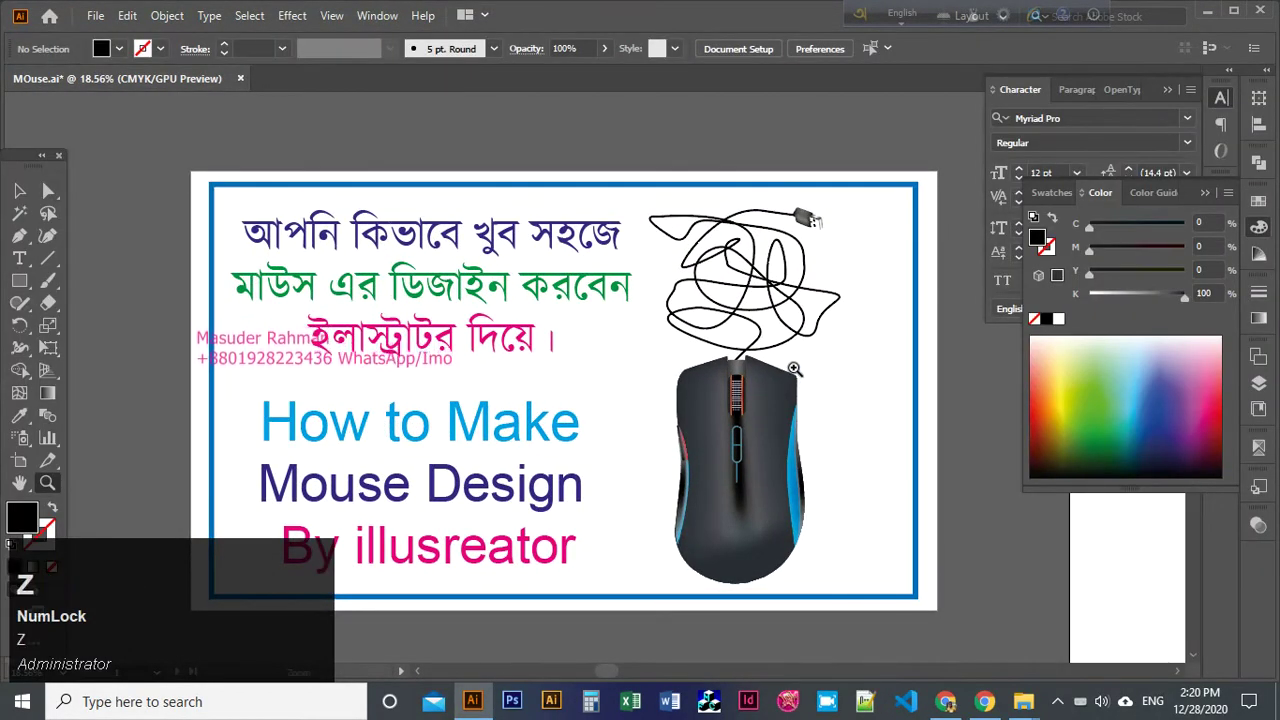
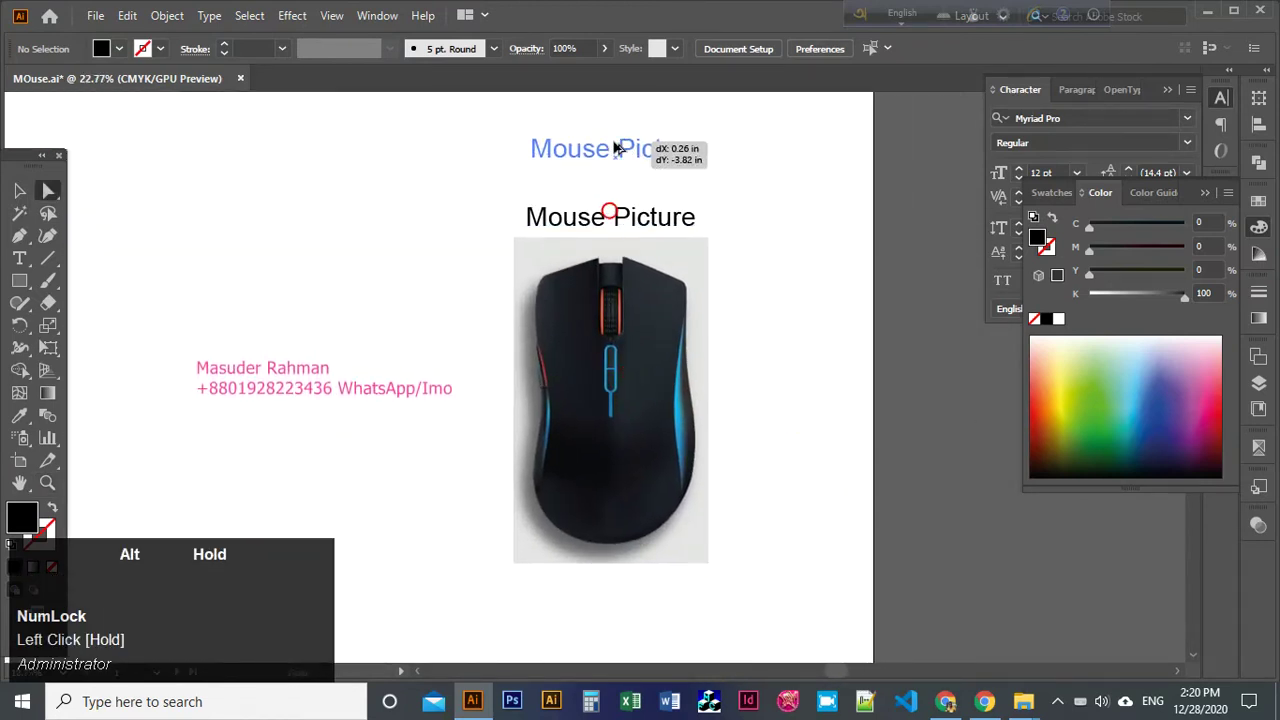
# Switch the document to Outline view before tracing the photo.
pyautogui.press('ctrl+z')
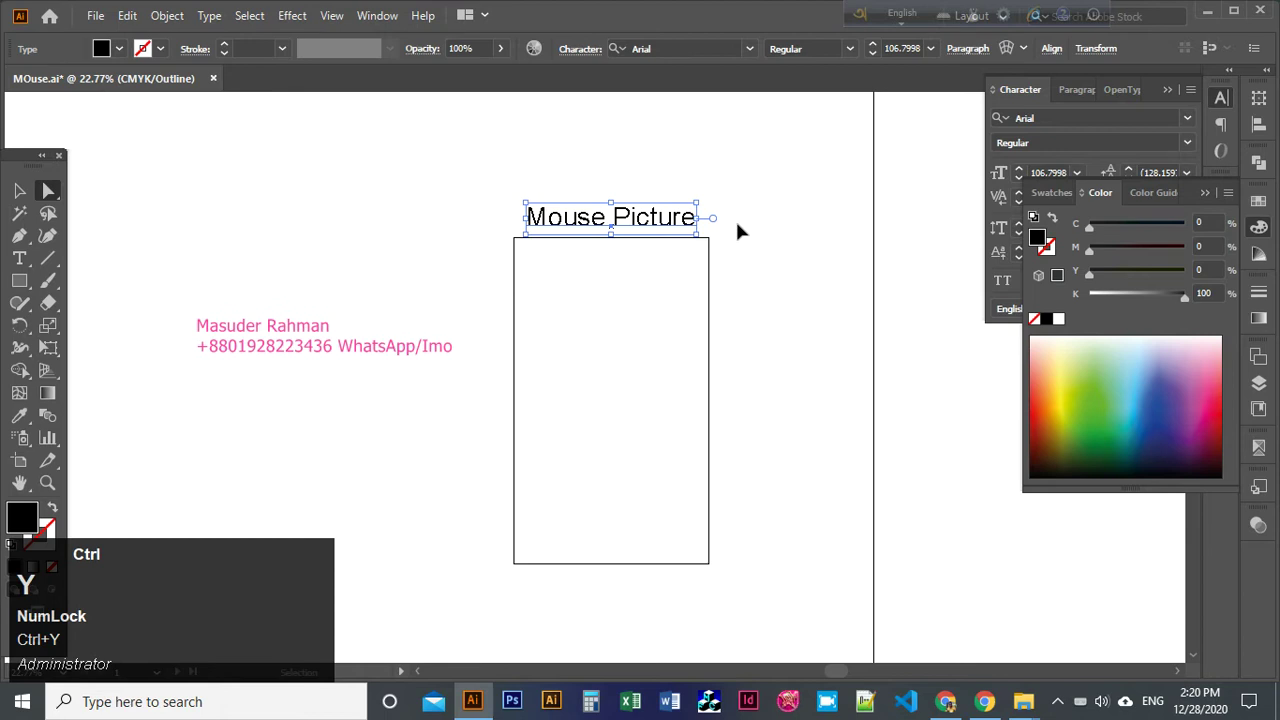
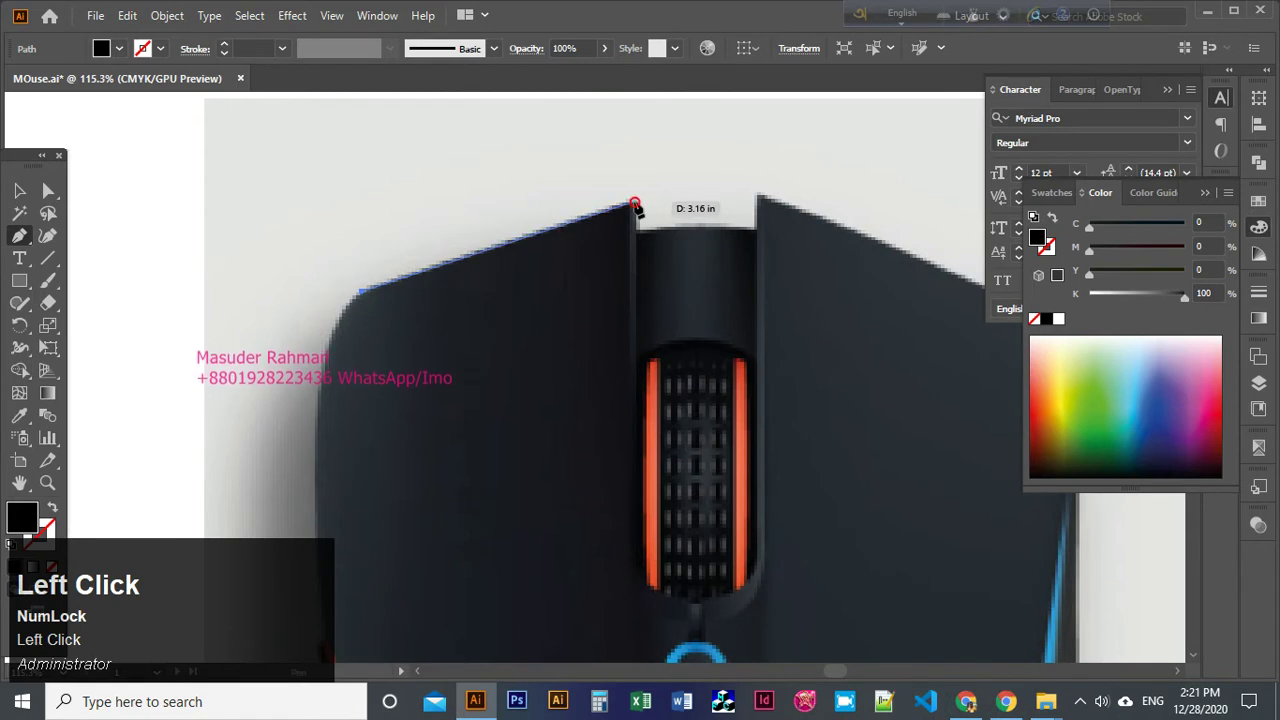
# Give the tracing path no fill and a magenta stroke.
pyautogui.press('shift+x')
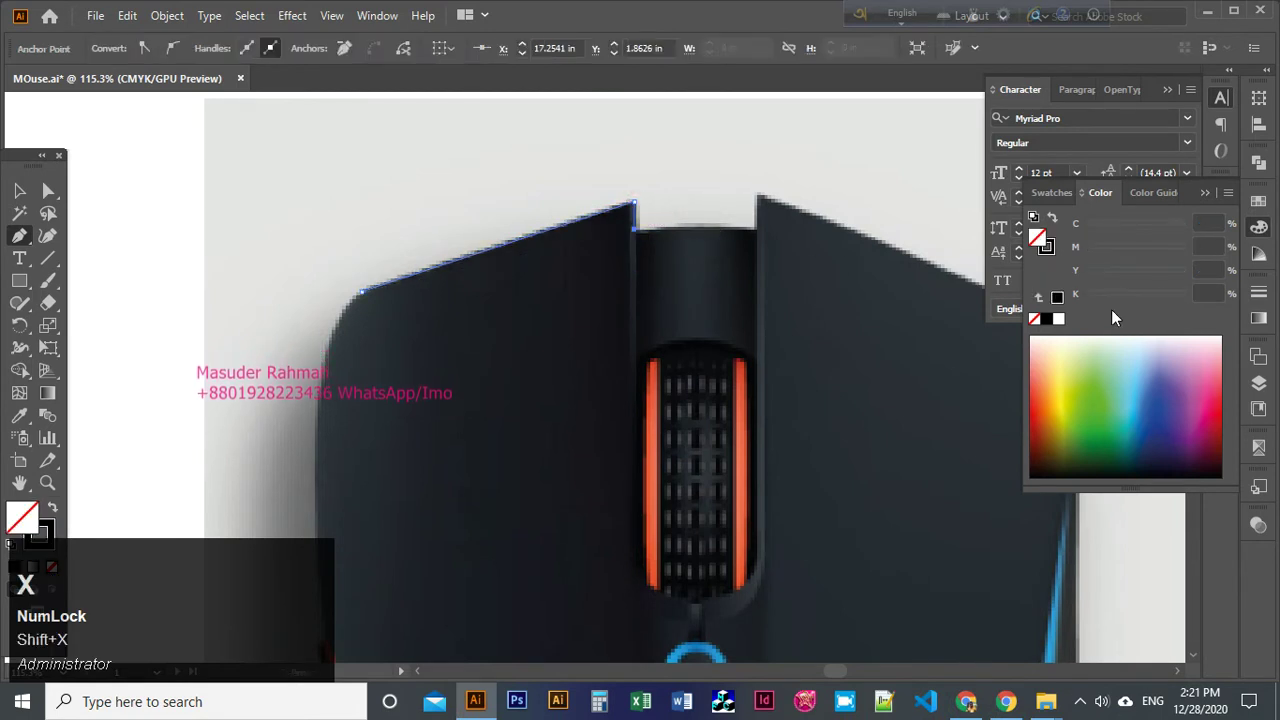
pyautogui.click(1064, 257)
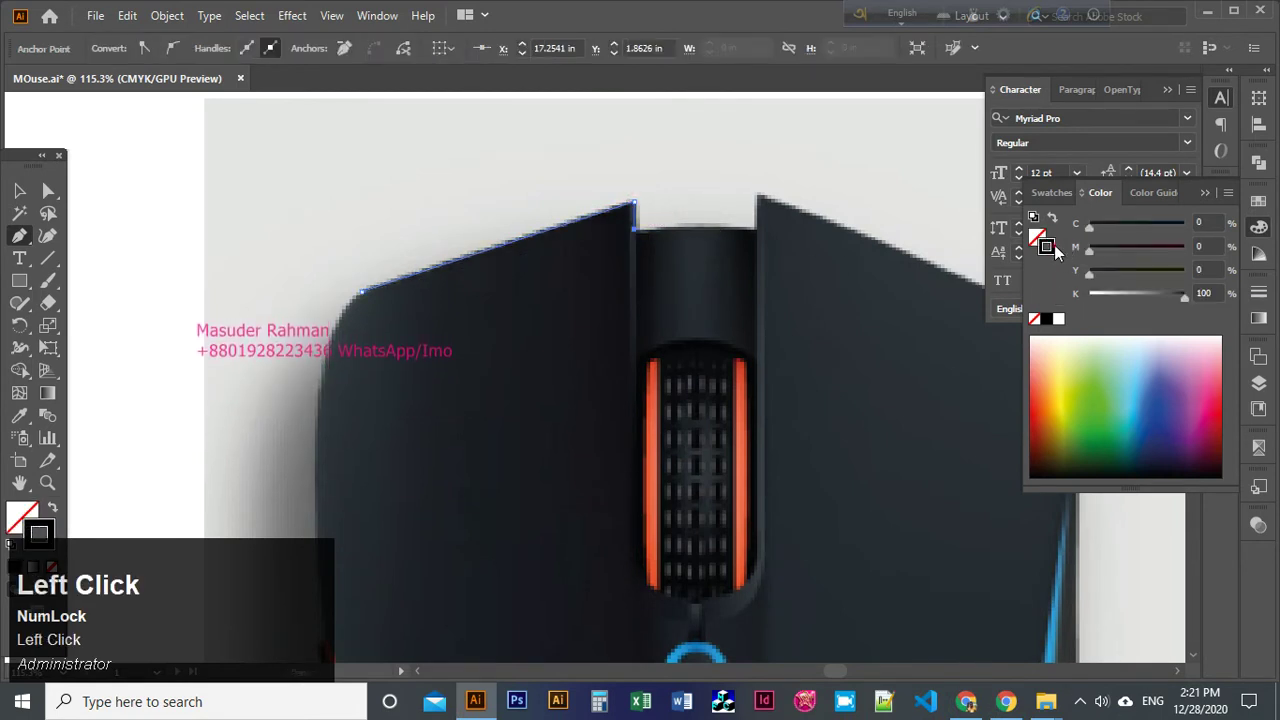
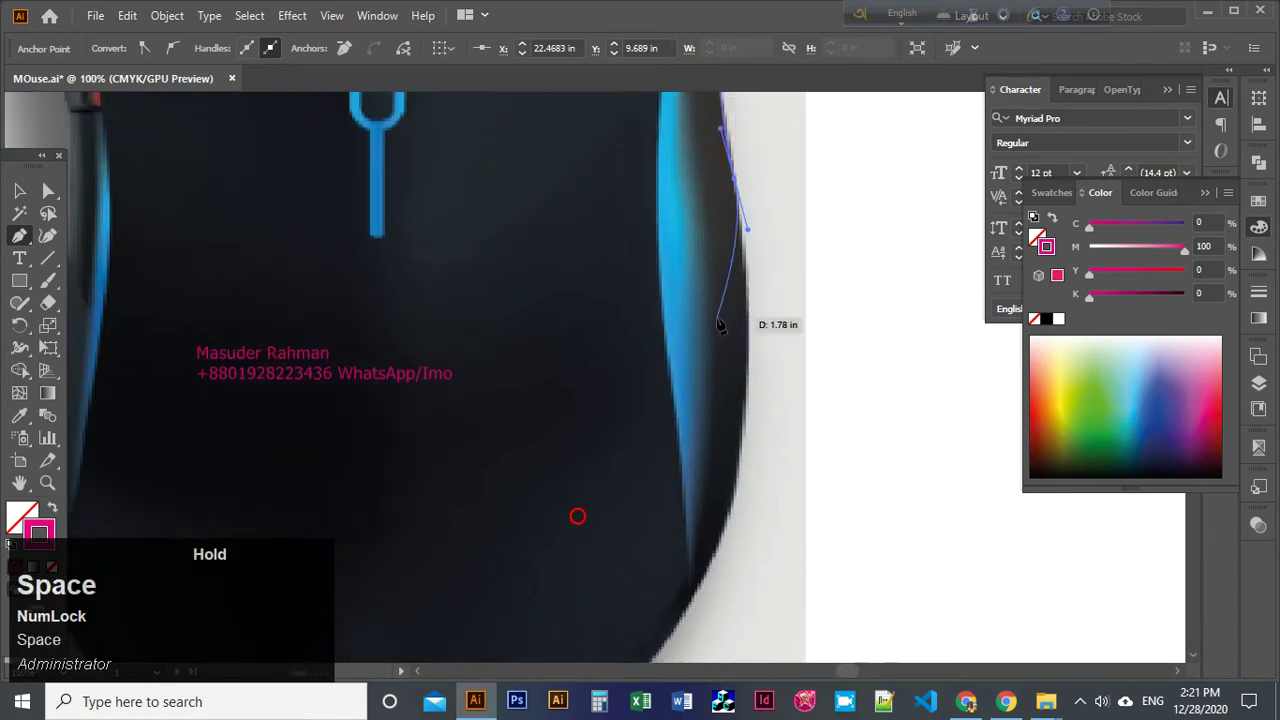
# Curve the outline down the mouse's right side and around its rounded bottom.
pyautogui.moveTo(747, 430); pyautogui.dragTo(733, 570)
pyautogui.press('space')
pyautogui.click(733, 570)
pyautogui.press('space')
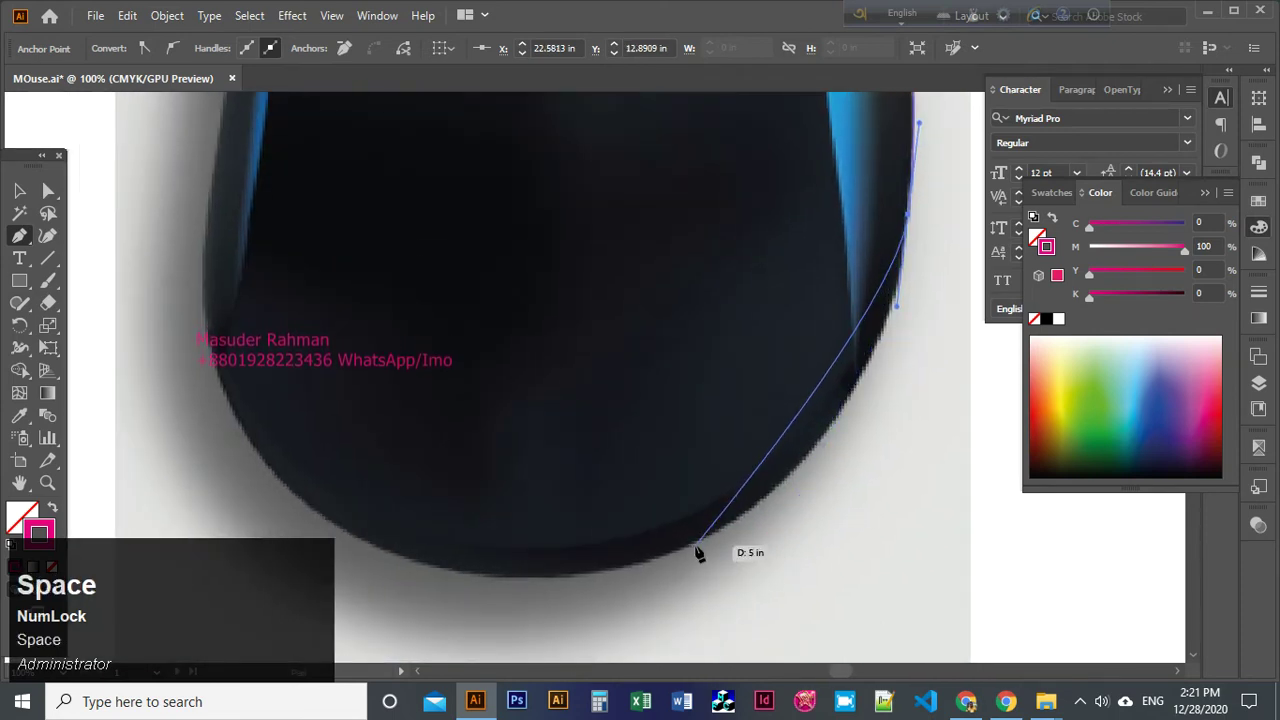
pyautogui.moveTo(697, 543); pyautogui.dragTo(530, 559)
pyautogui.press('space')
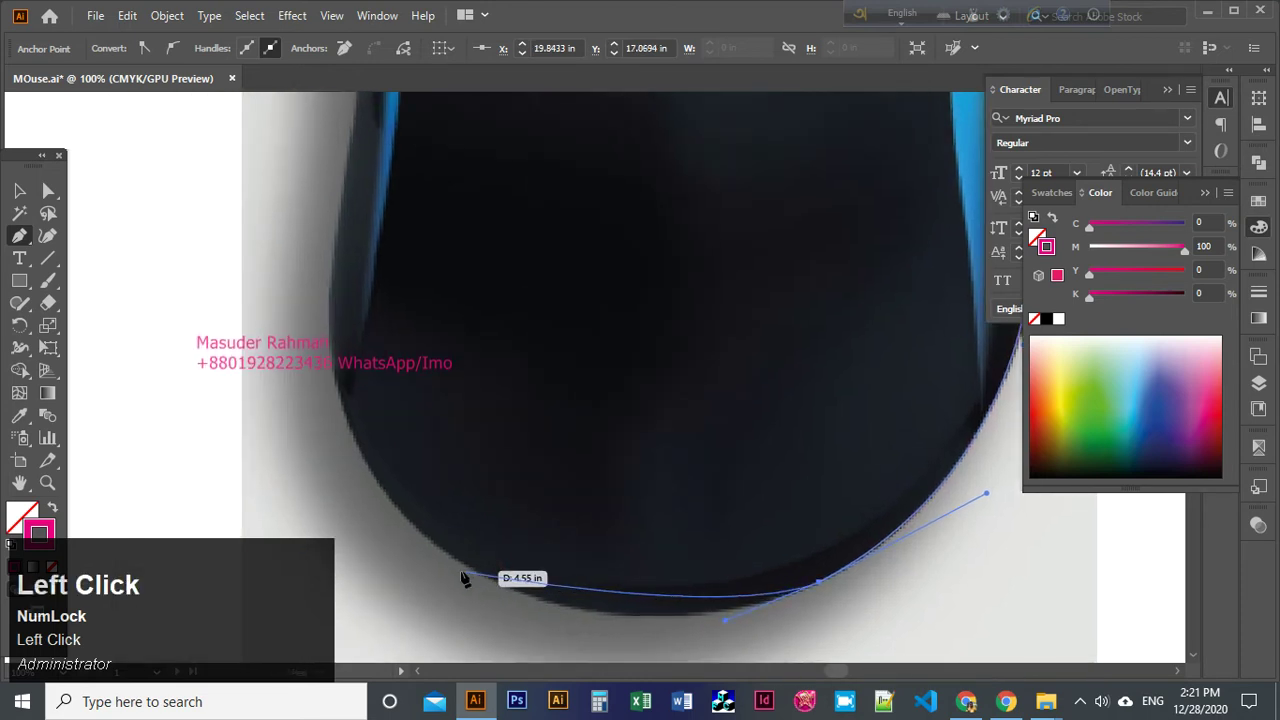
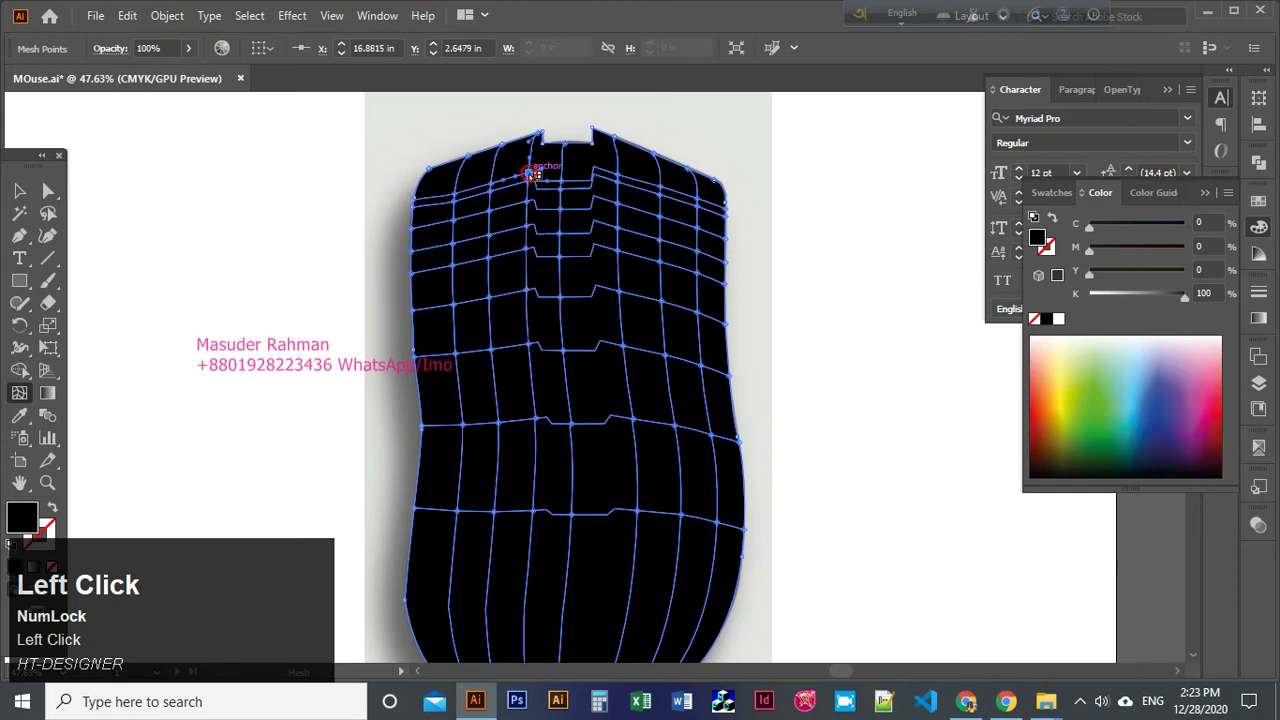
# Switch to Direct Selection to pick individual mesh points for lightening.
pyautogui.press('a')
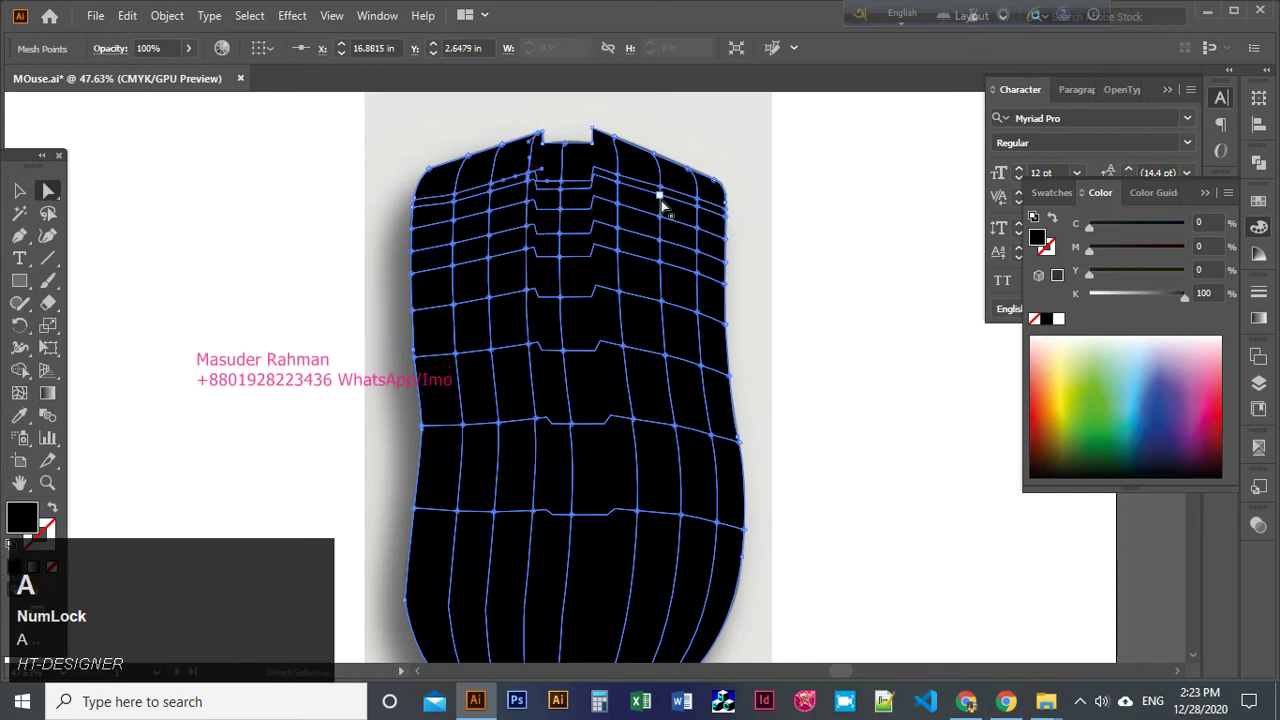
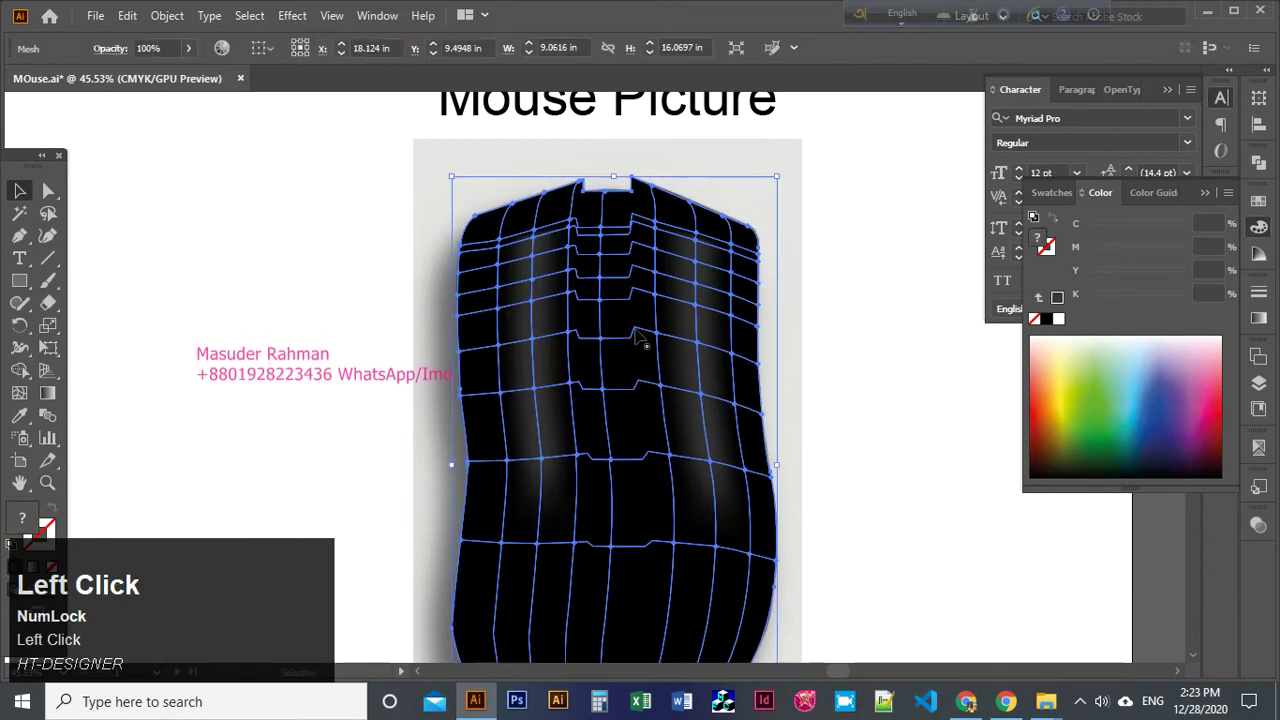
# Select the magenta mouse body shape covering the mesh.
pyautogui.click(945, 362)
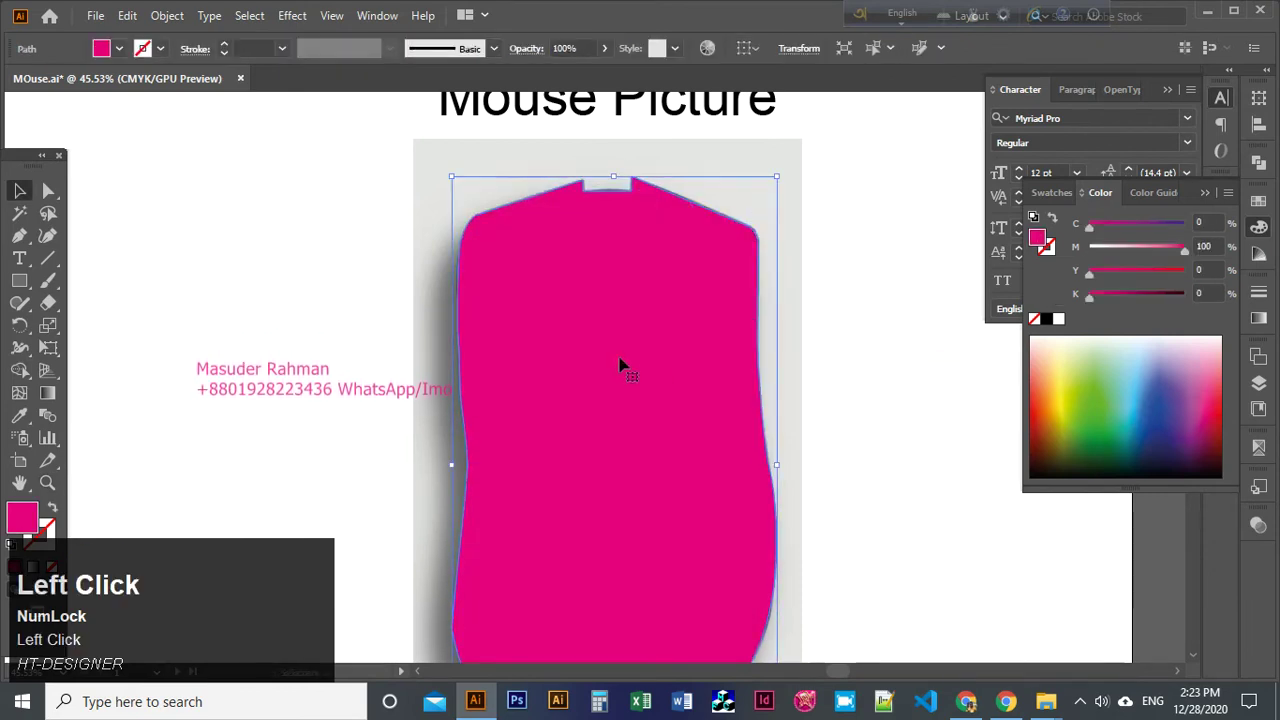
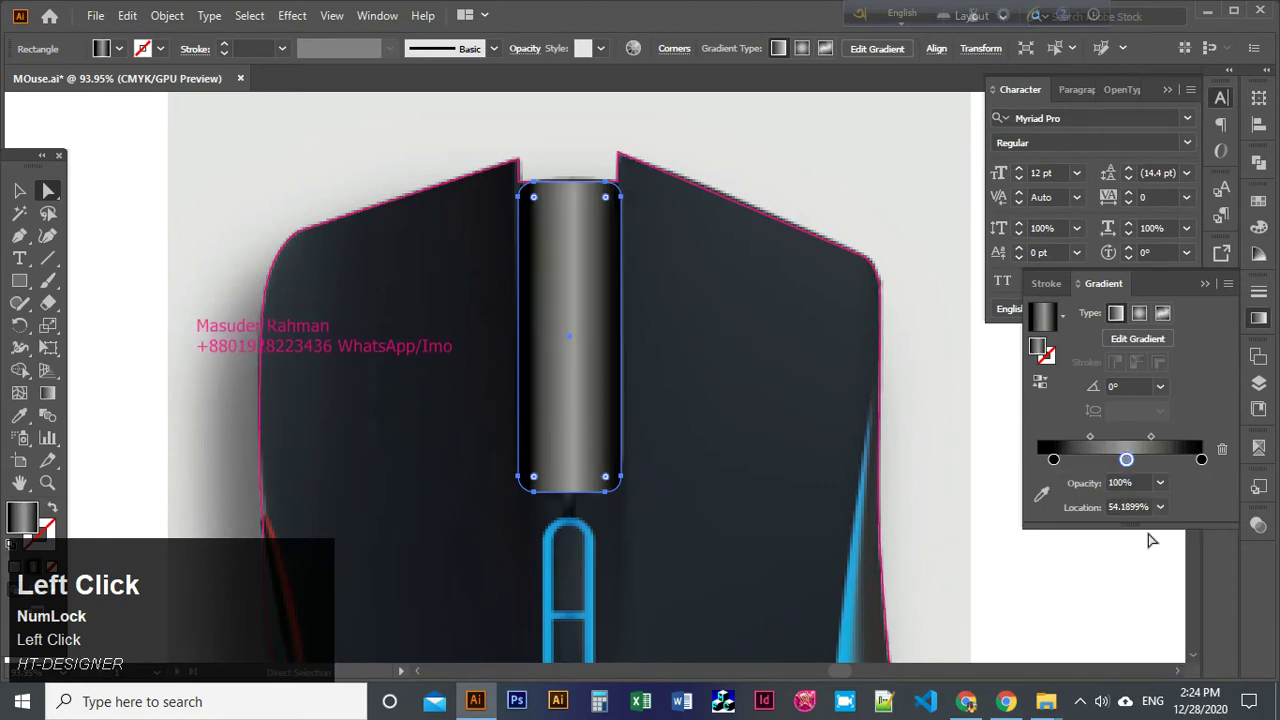
# Darken the scroll wheel's middle gradient stop to dark grey and deselect it.
pyautogui.click(1136, 467)
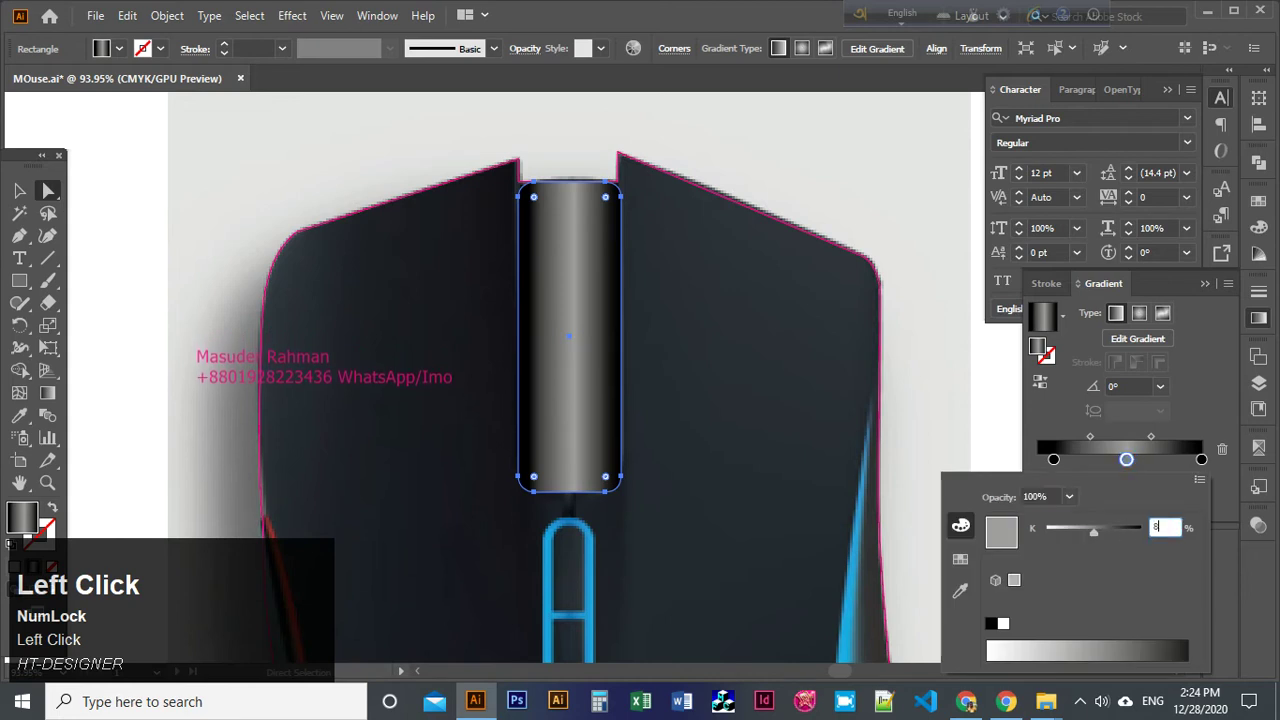
pyautogui.press('v')
pyautogui.click(953, 301)
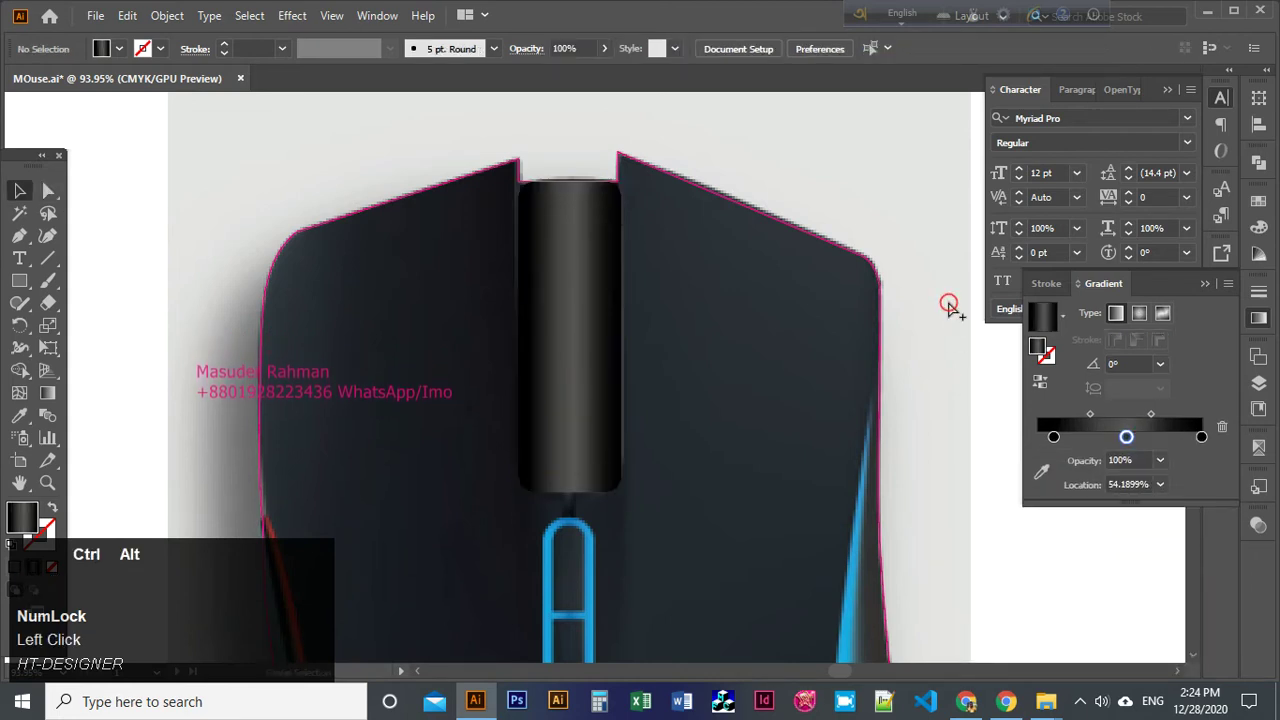
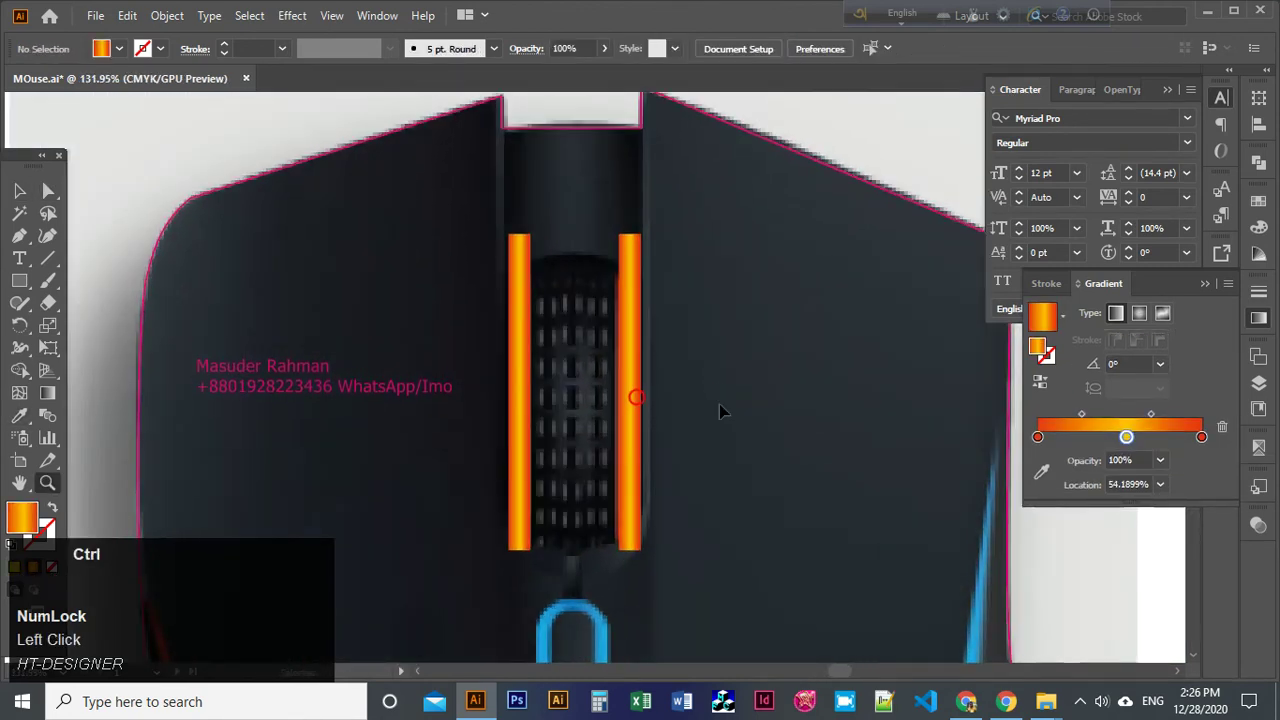
# Make the rectangle over the scroll-wheel grille unfilled.
pyautogui.press('ctrl+alt+3')
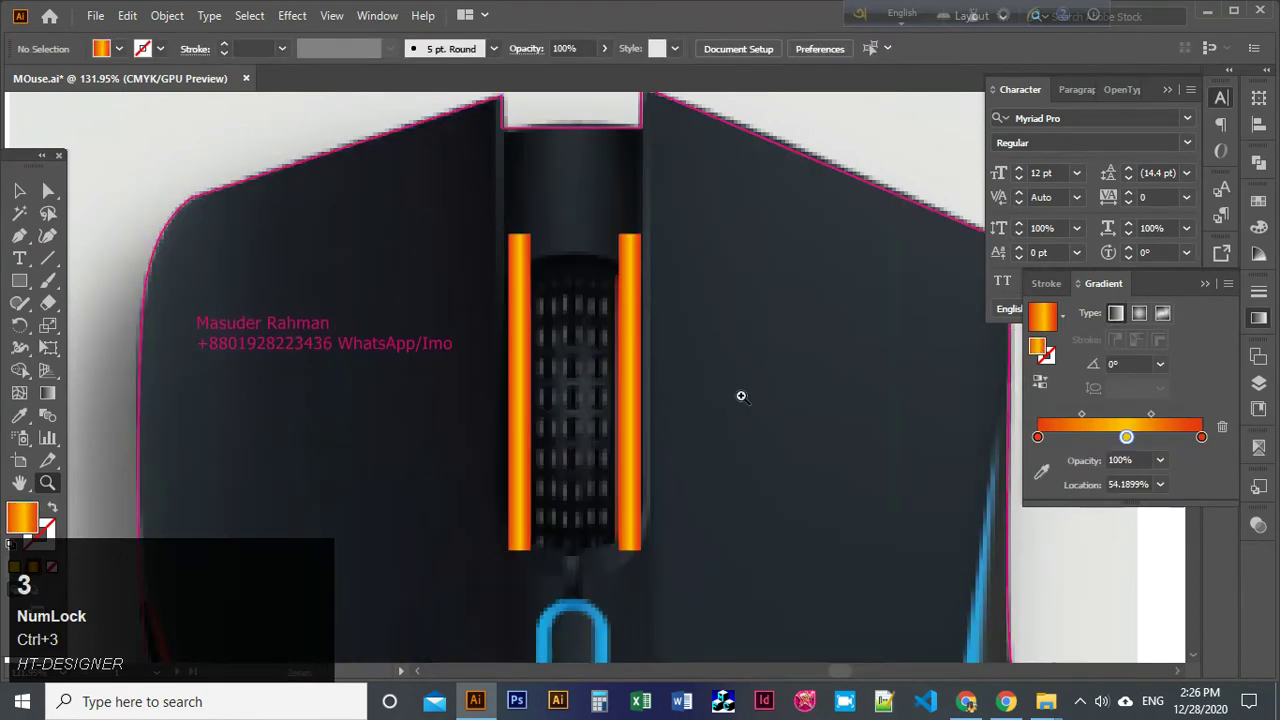
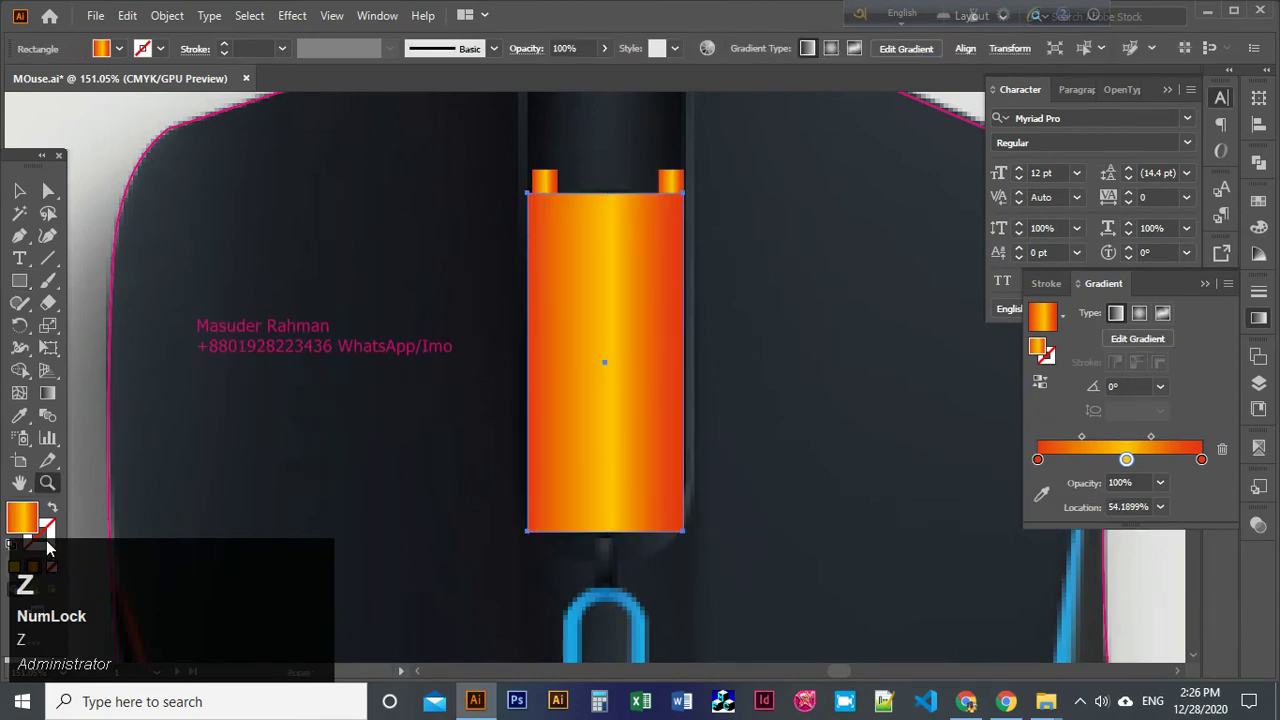
pyautogui.click(1267, 237)
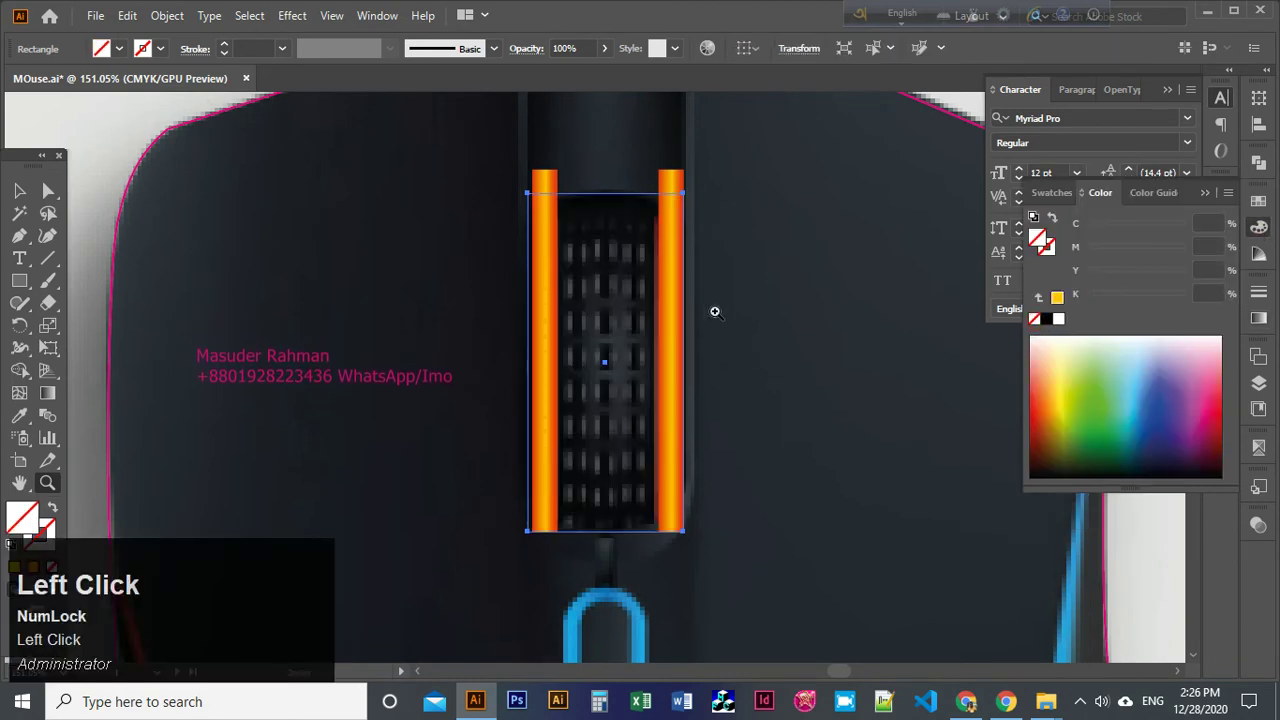
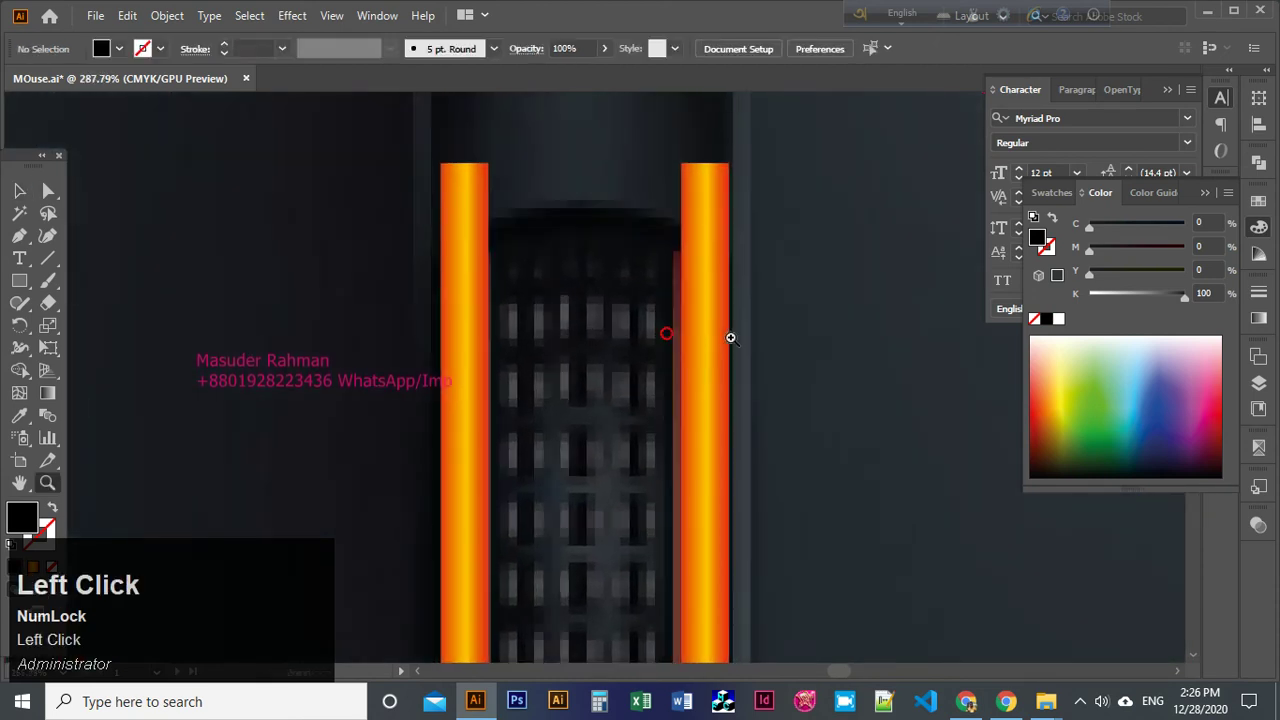
# Pick the Pen tool for a straight path between the orange bars.
pyautogui.press('p')
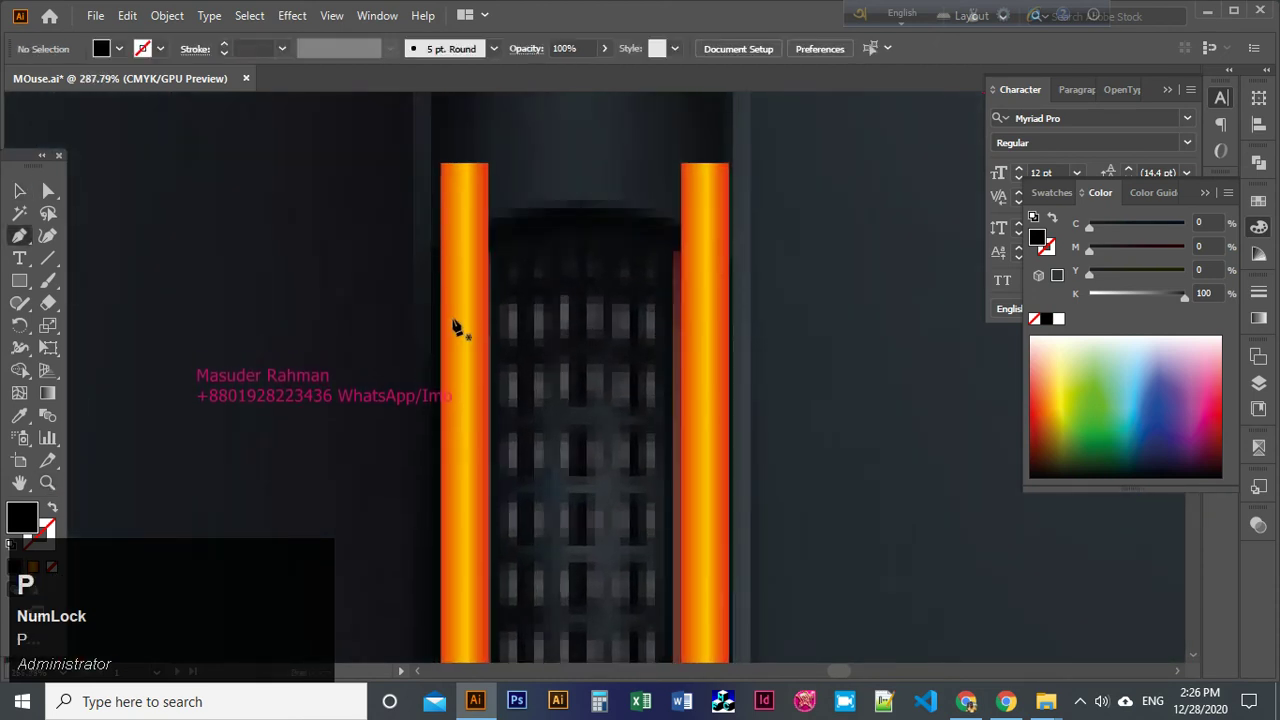
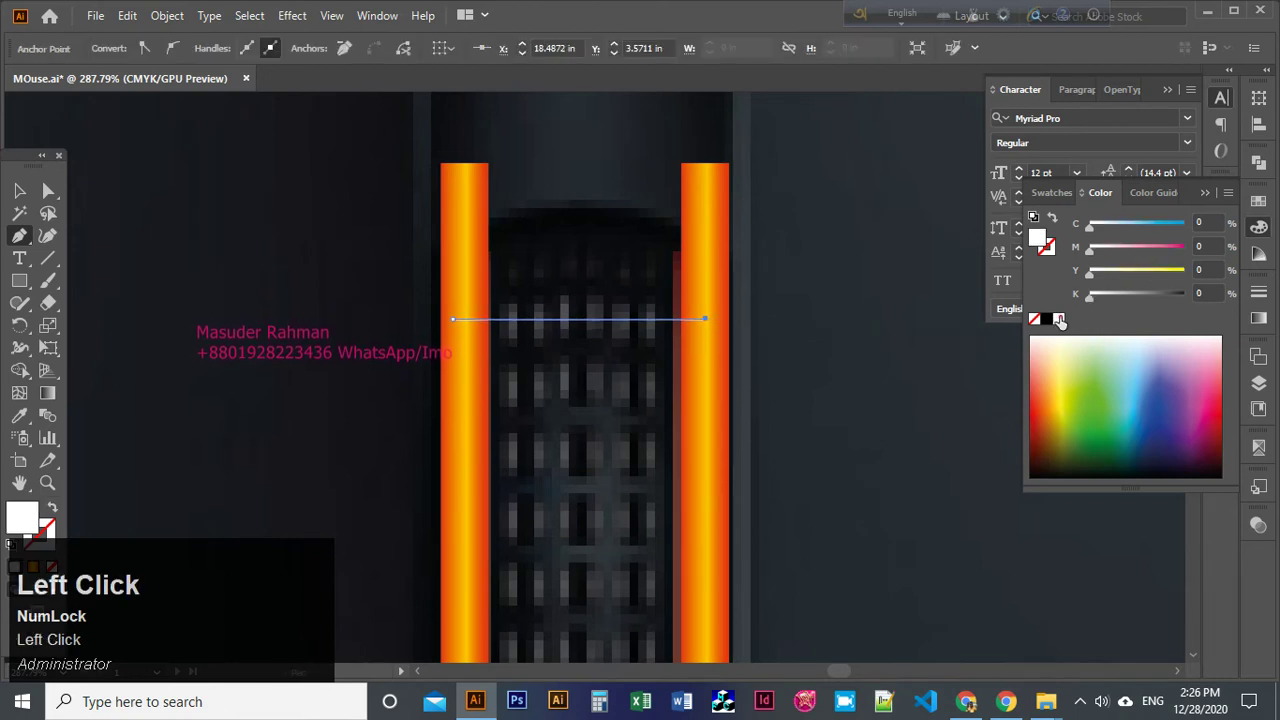
# Make the line a white dashed stroke with thick 3 pt dashes.
pyautogui.press('shift+x')
pyautogui.click(1274, 294)
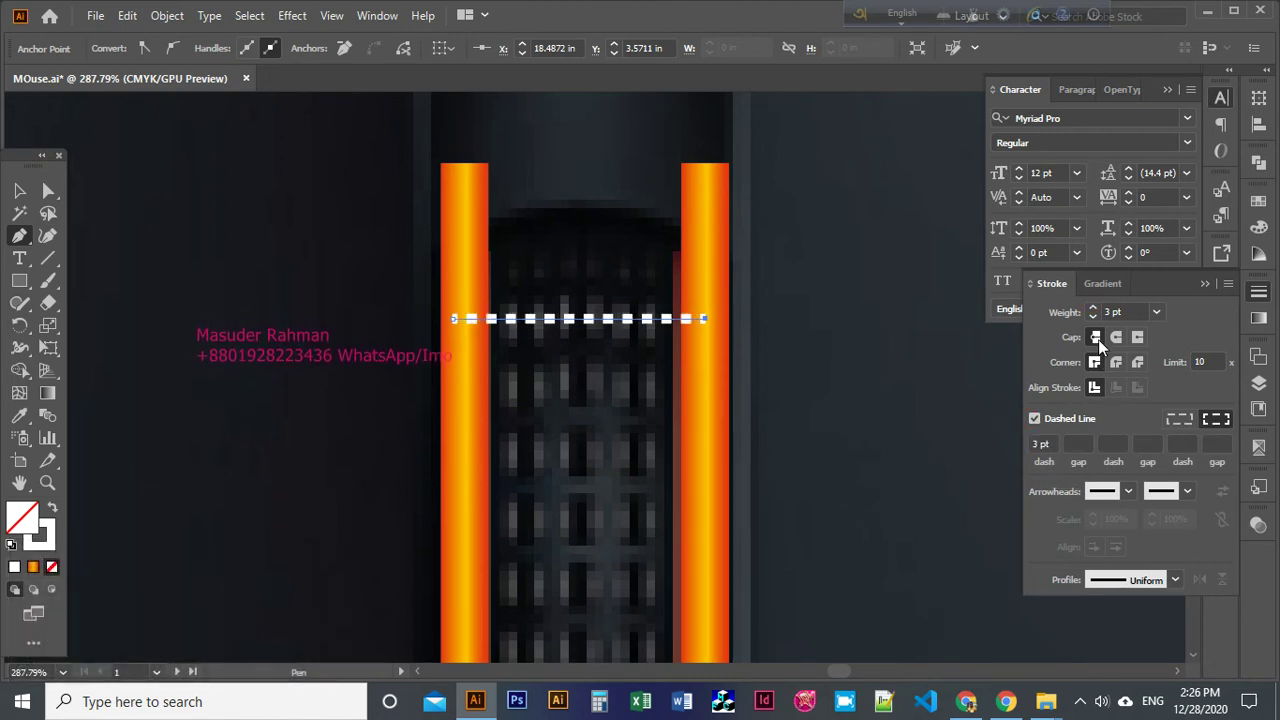
pyautogui.click(1101, 314)
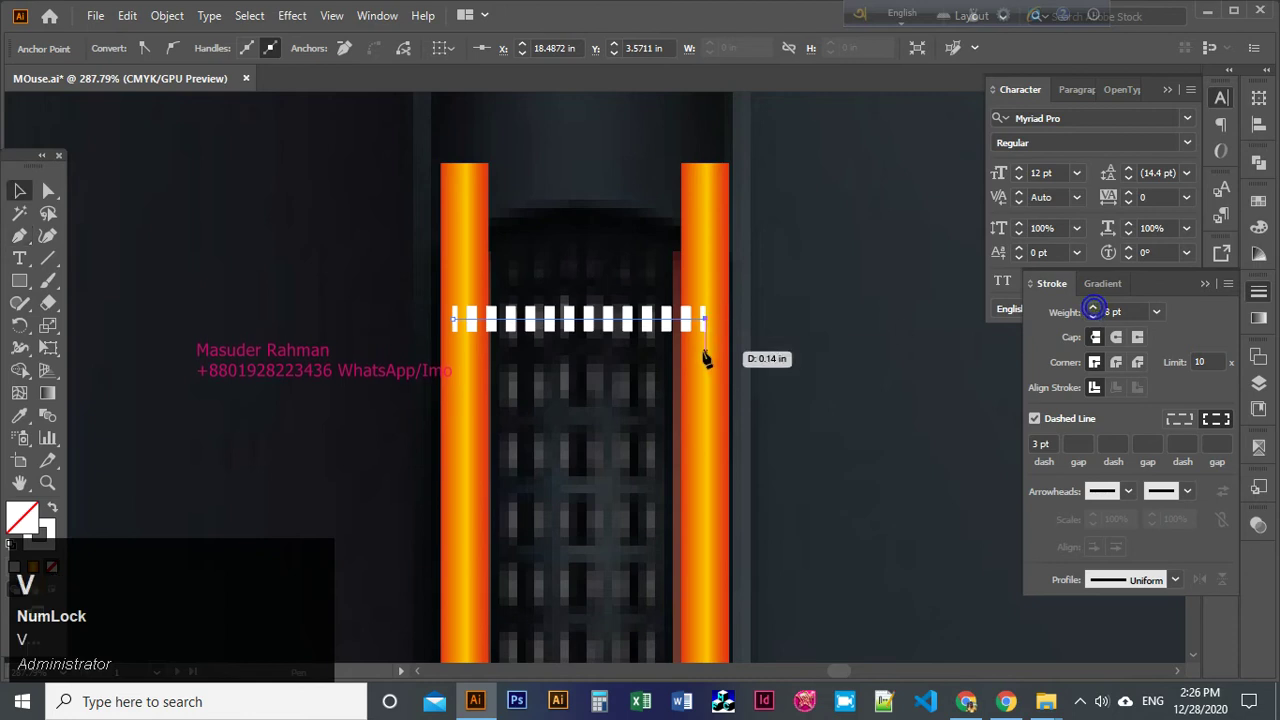
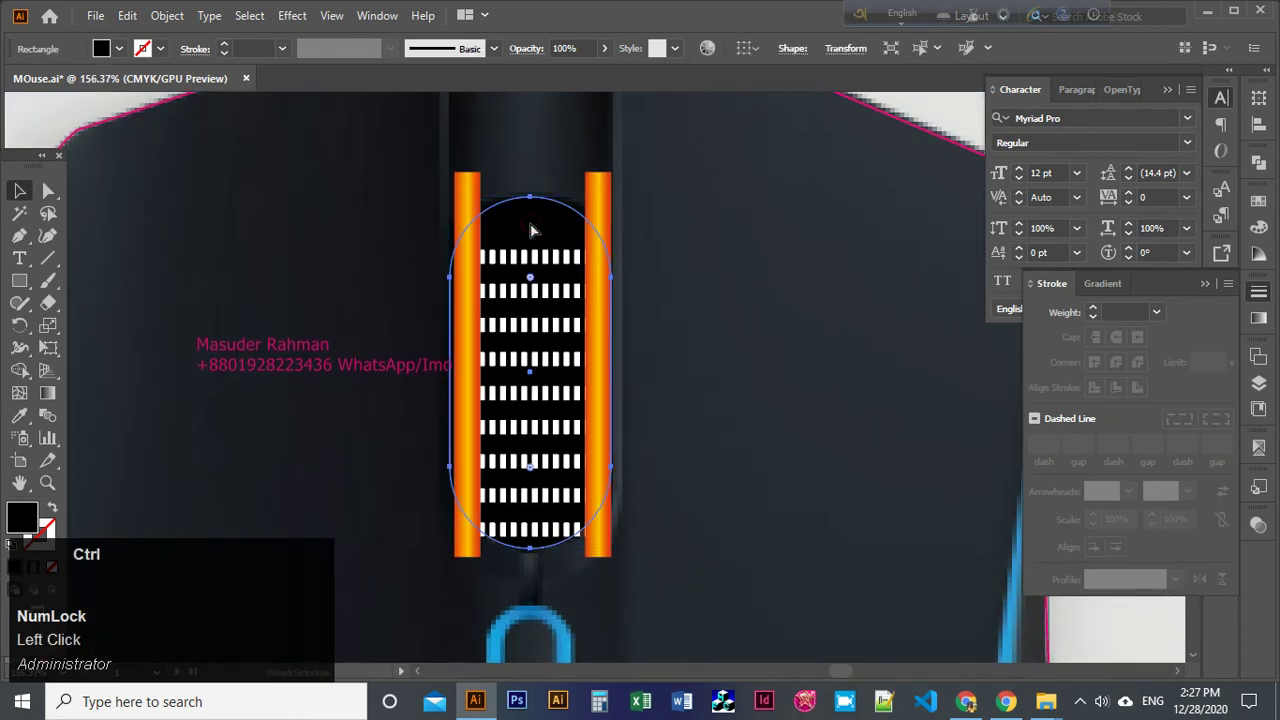
# Deselect the black rounded backing behind the stacked dash rows.
pyautogui.press('ctrl+c')
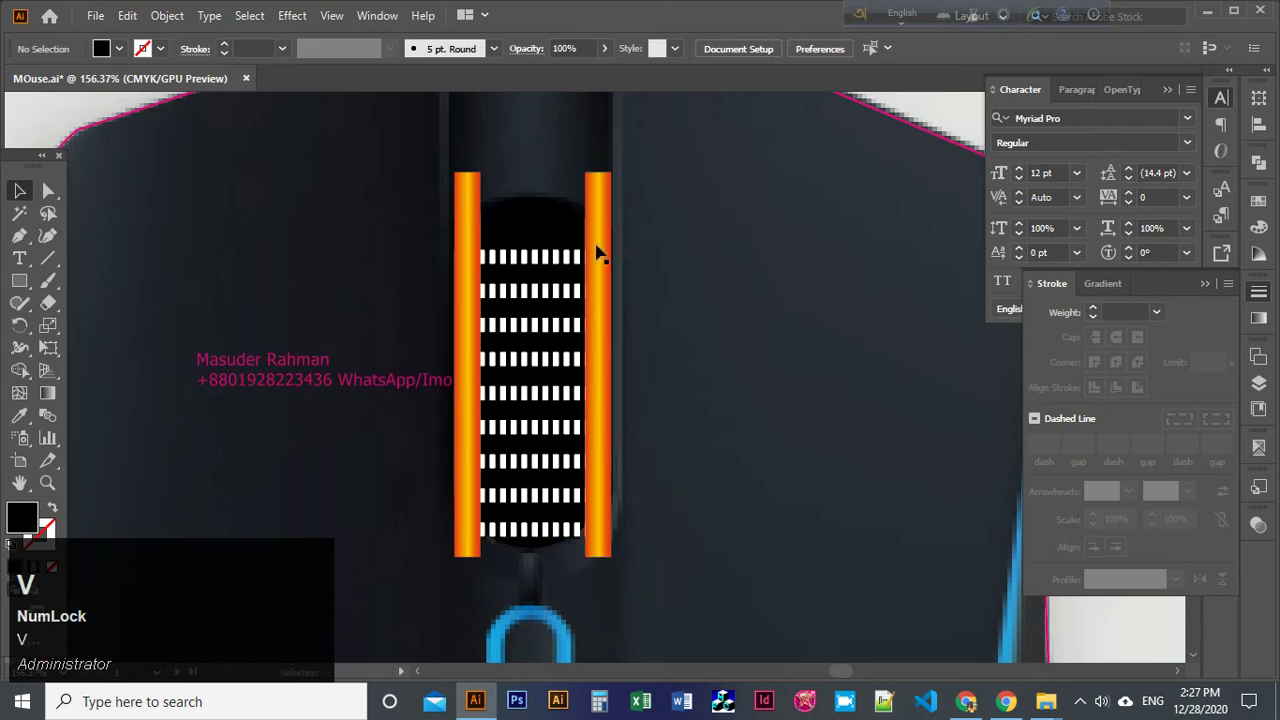
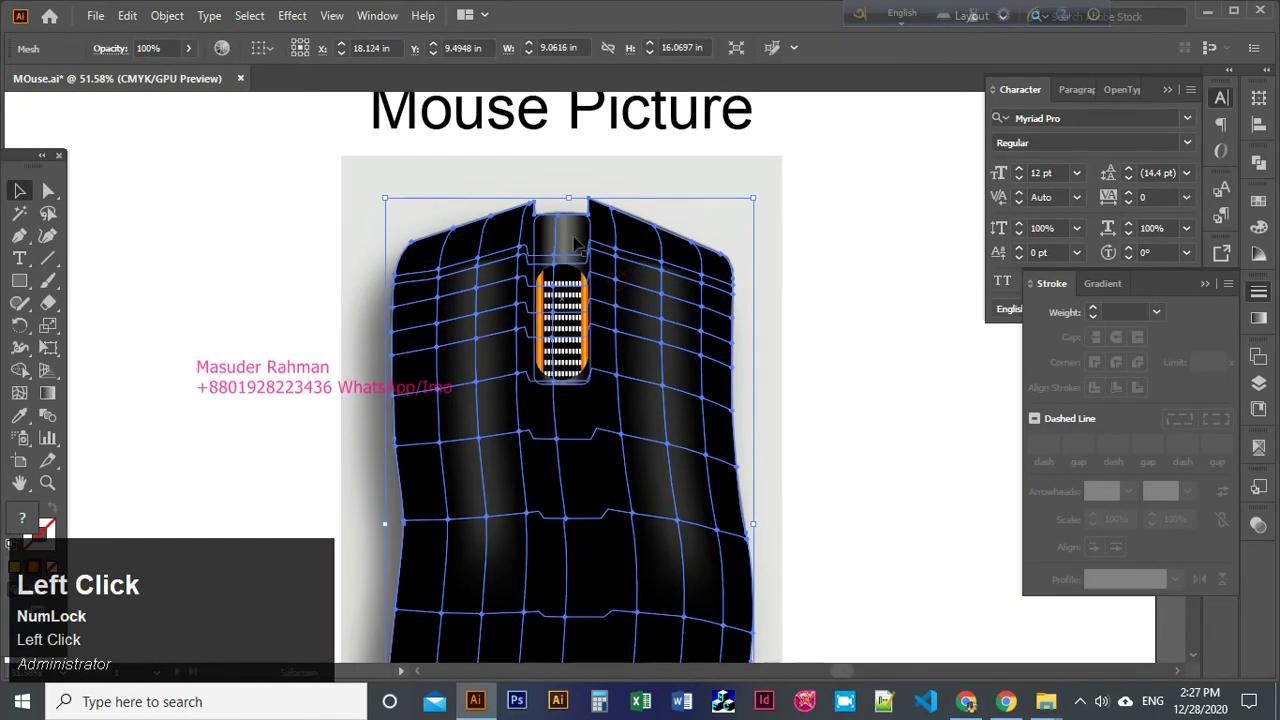
# Deselect the mesh-shaded mouse body by clicking the empty canvas.
pyautogui.click(849, 229)
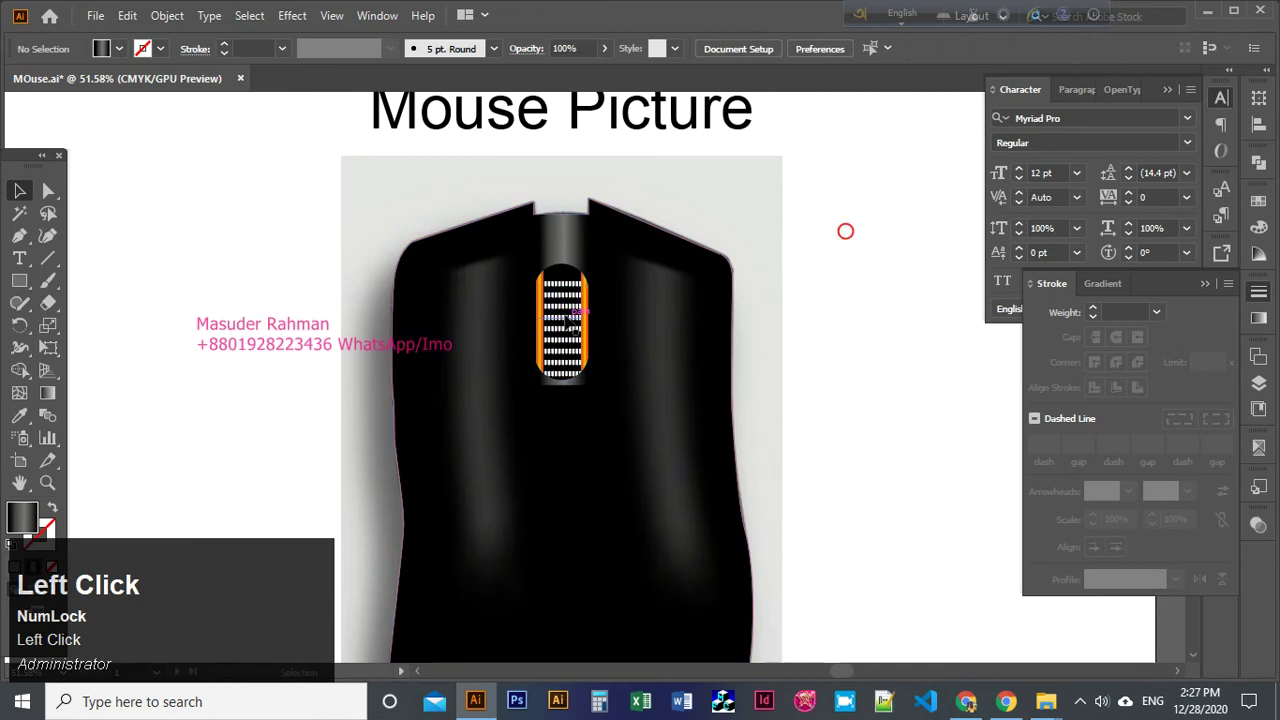
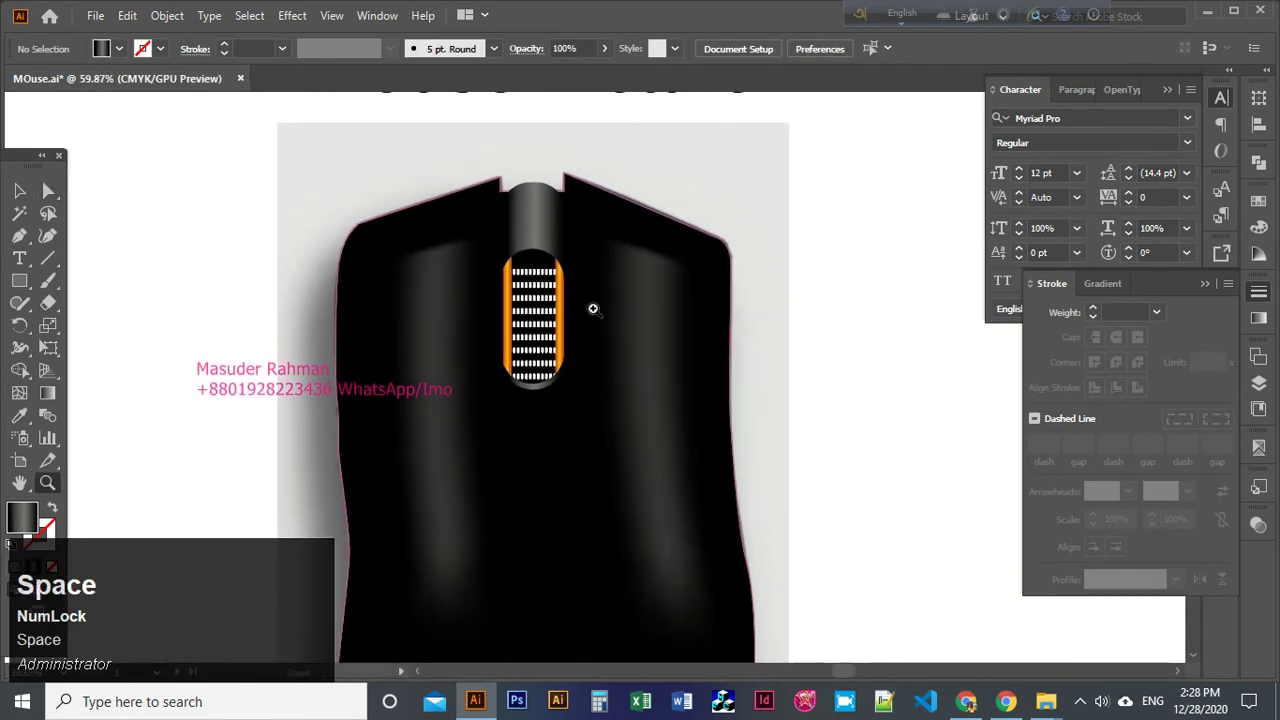
# Select the scroll wheel cylinder and zoom in on the blue indicator outline below it.
pyautogui.click(512, 160)
pyautogui.press('space')
pyautogui.click(511, 151)
pyautogui.press('v')
pyautogui.click(535, 305)
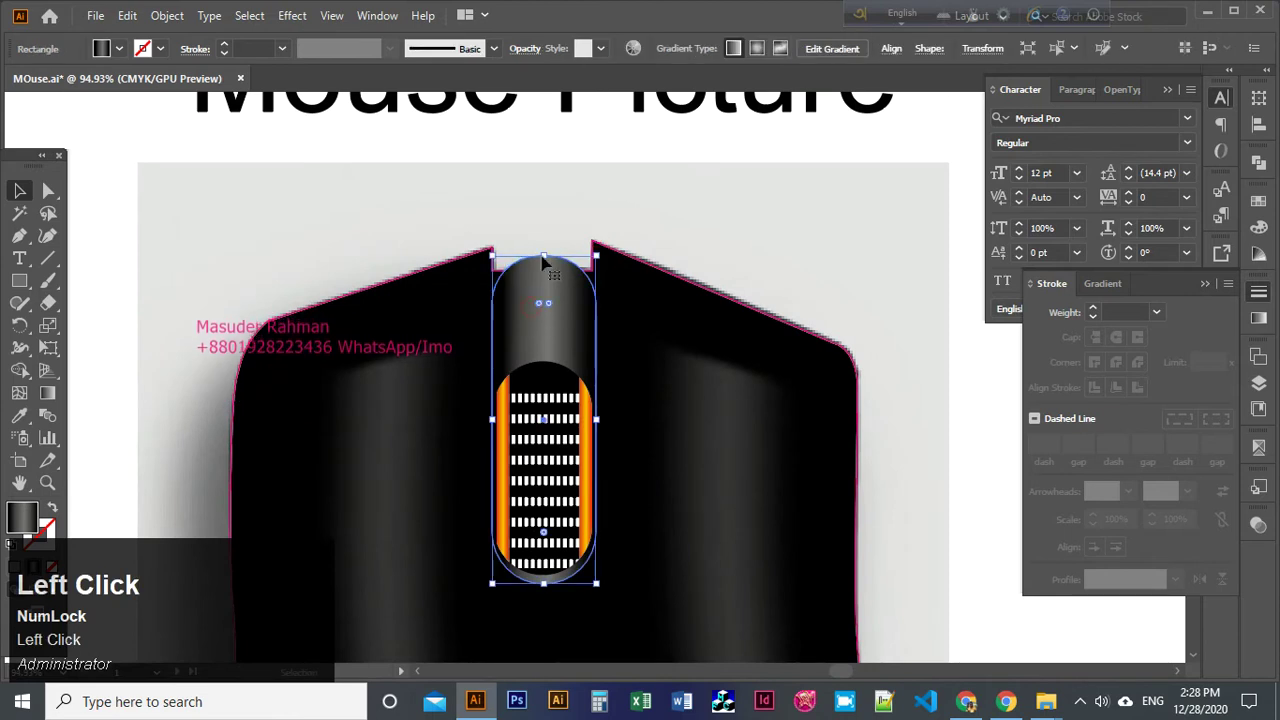
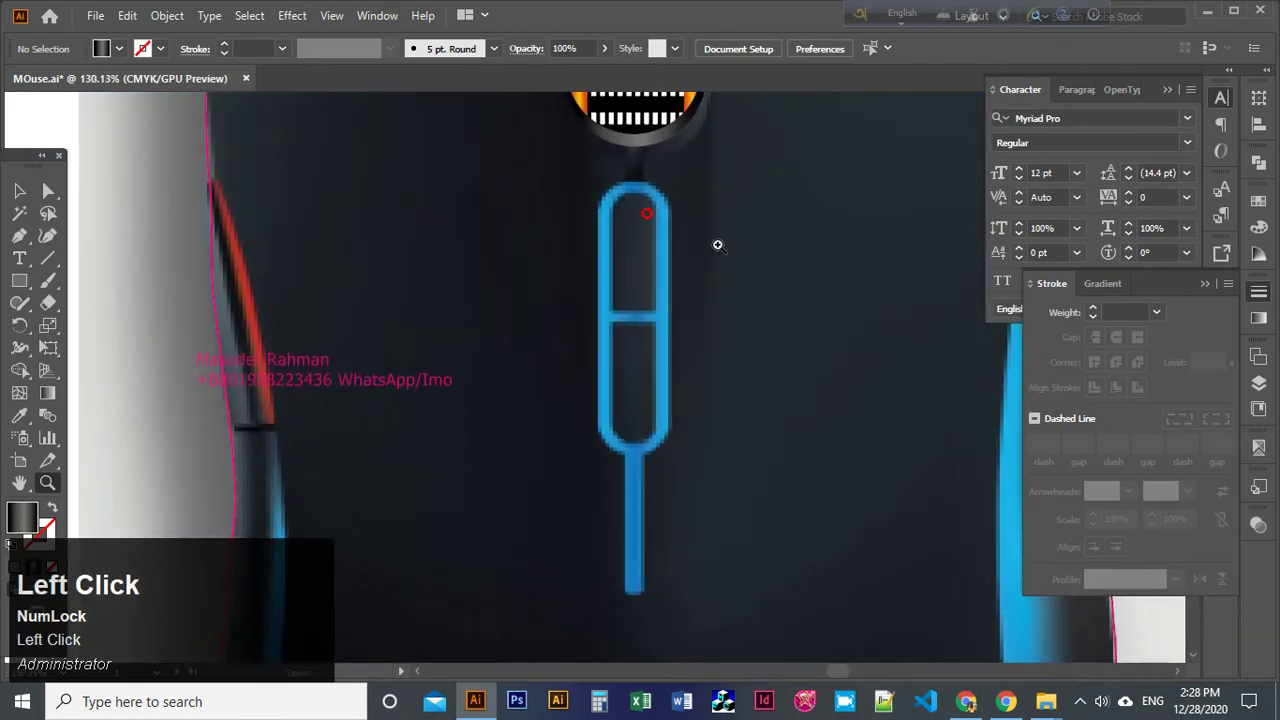
# Draw the indicator rounded rectangle with a 100% cyan, 7 pt stroke and no fill.
pyautogui.press('m')
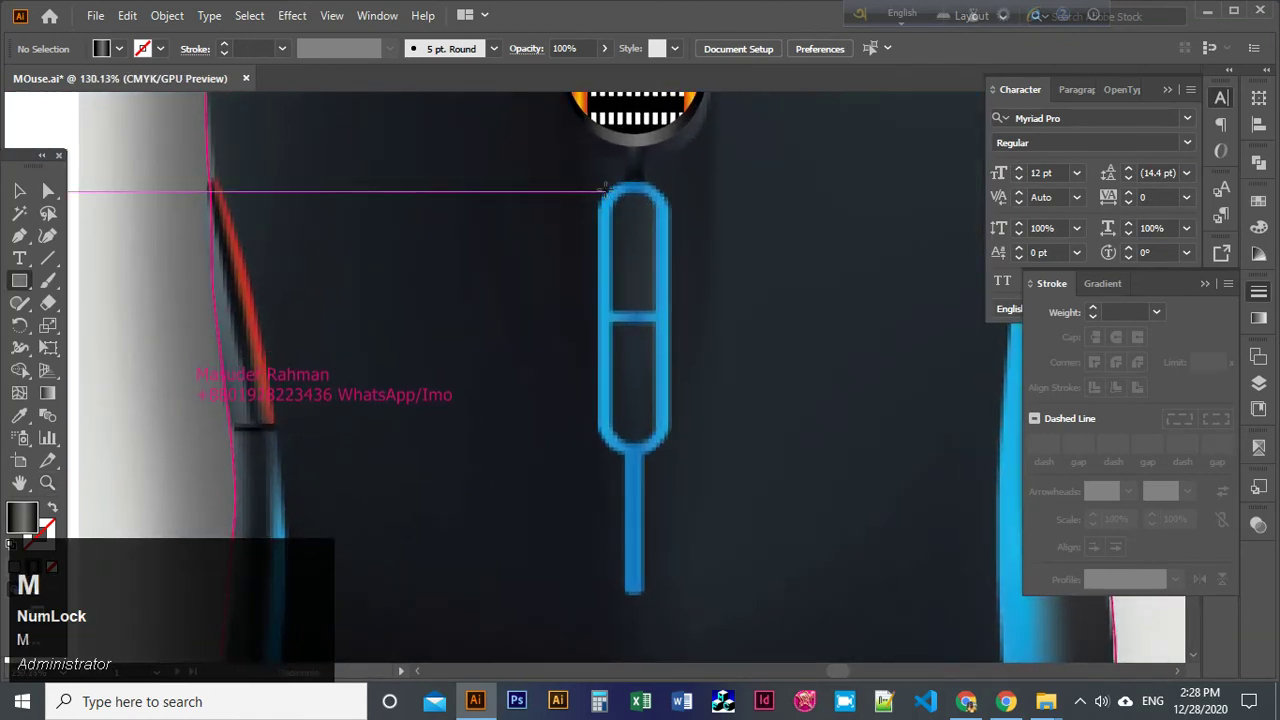
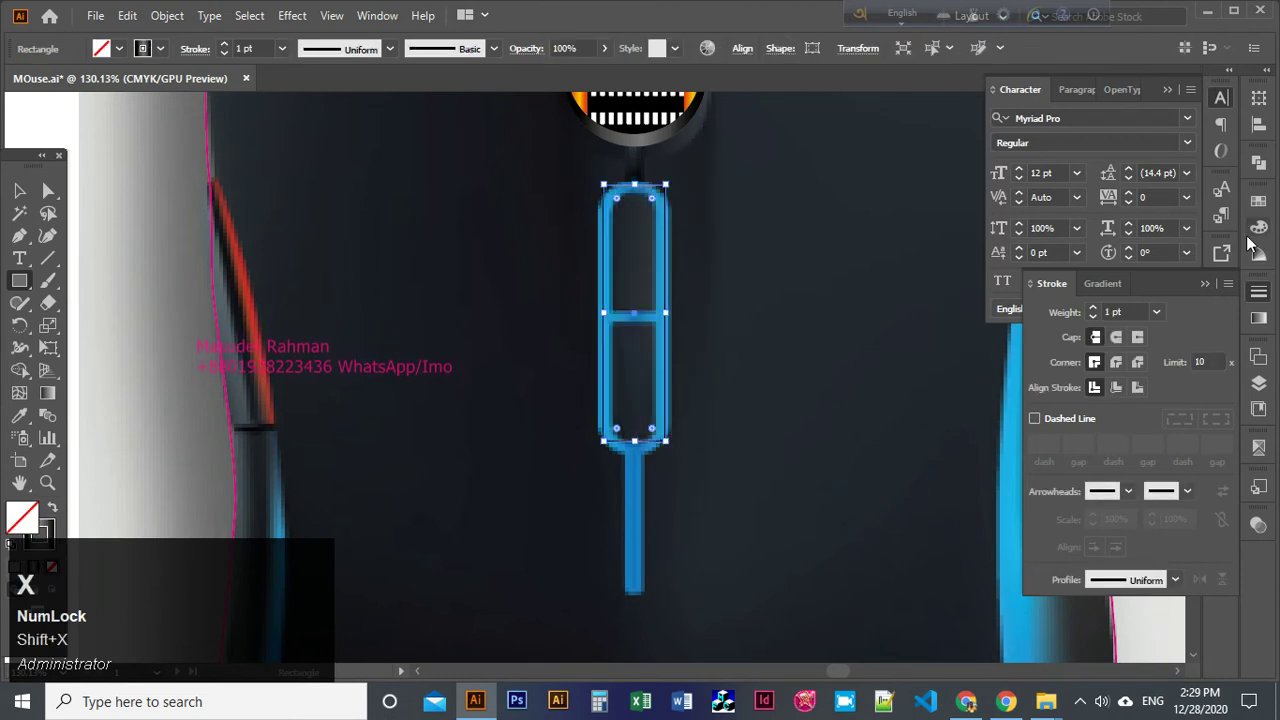
pyautogui.click(1272, 232)
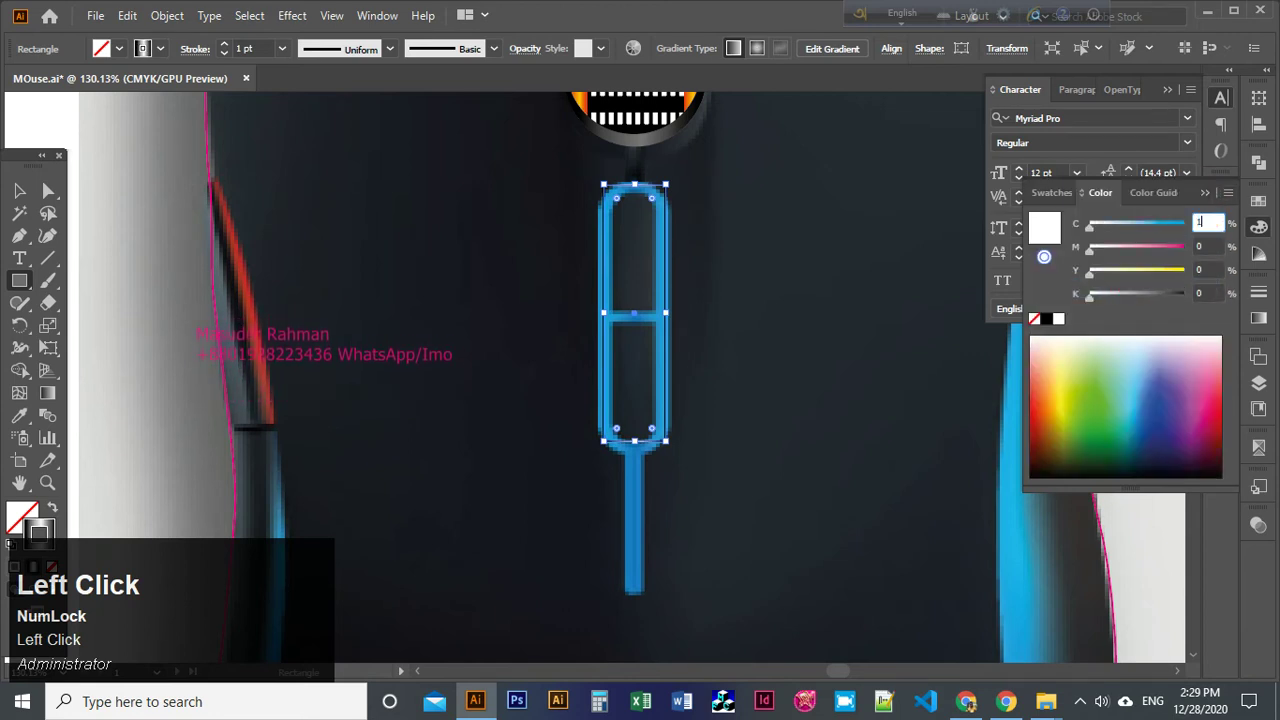
pyautogui.press('Tab')
pyautogui.click(235, 52)
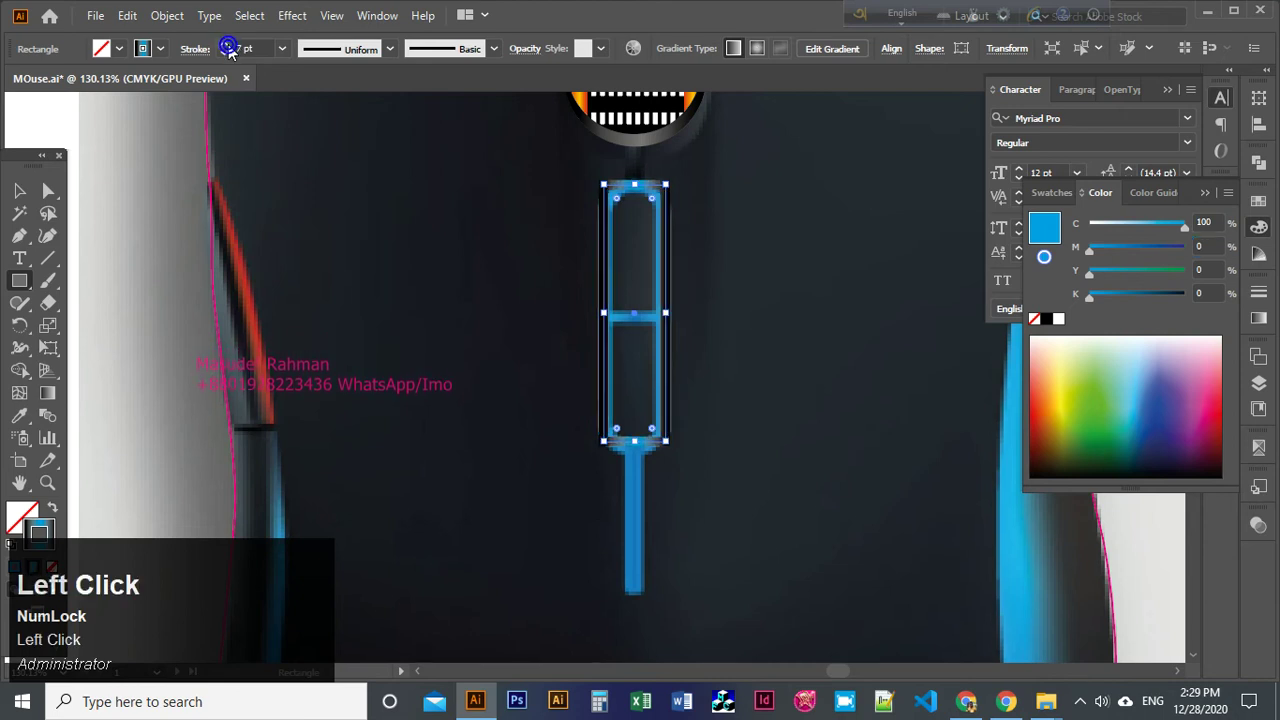
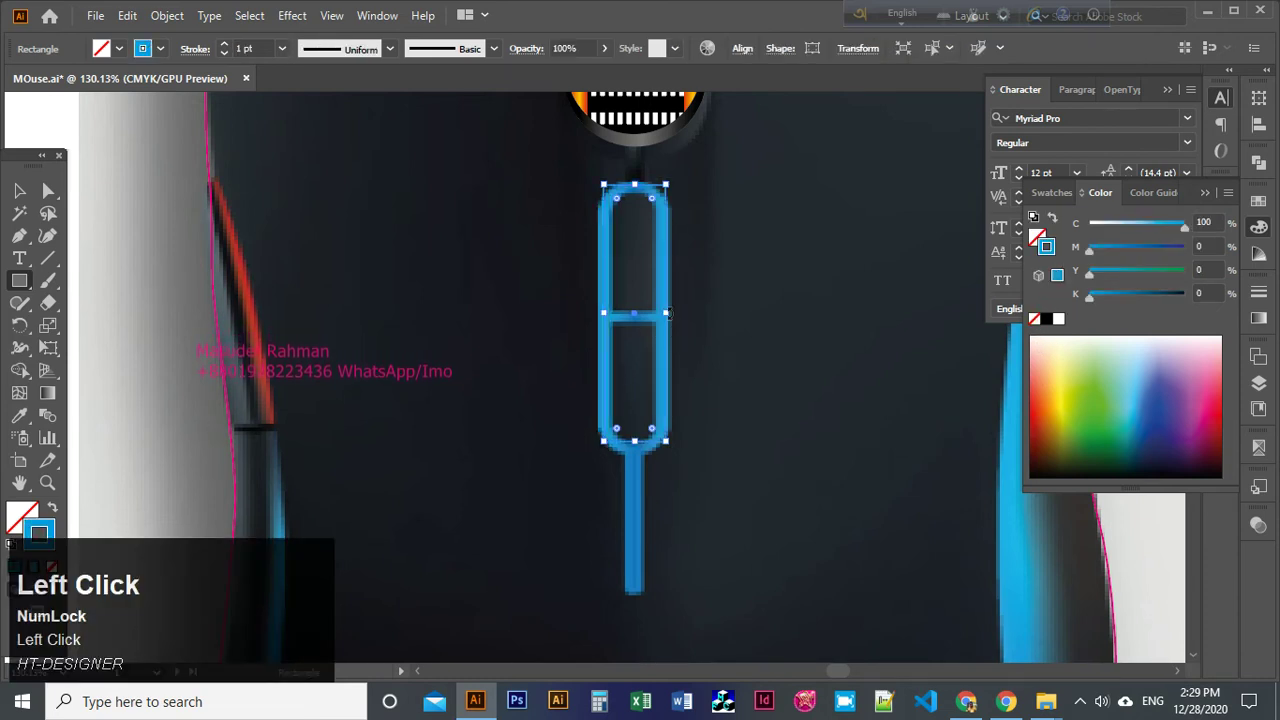
pyautogui.click(224, 55)
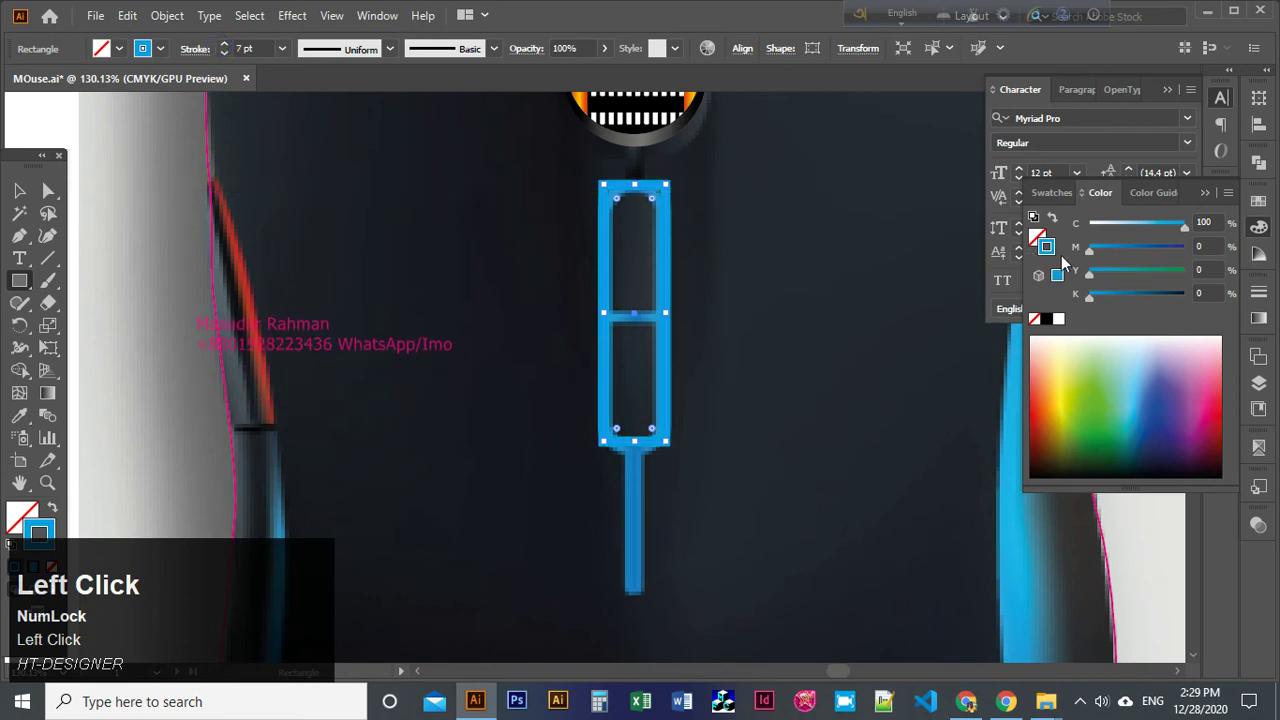
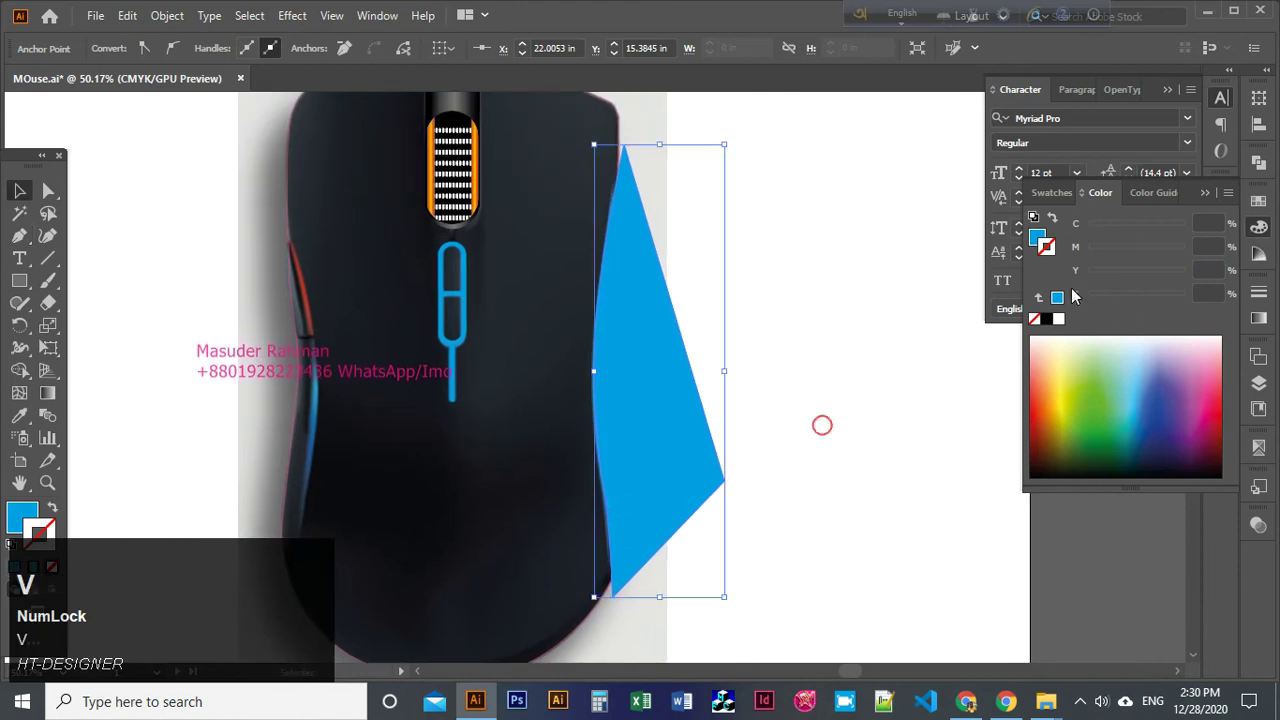
# Apply a gradient to the right side panel, narrow the blue band to the edge and set a stop to black.
pyautogui.click(1041, 244)
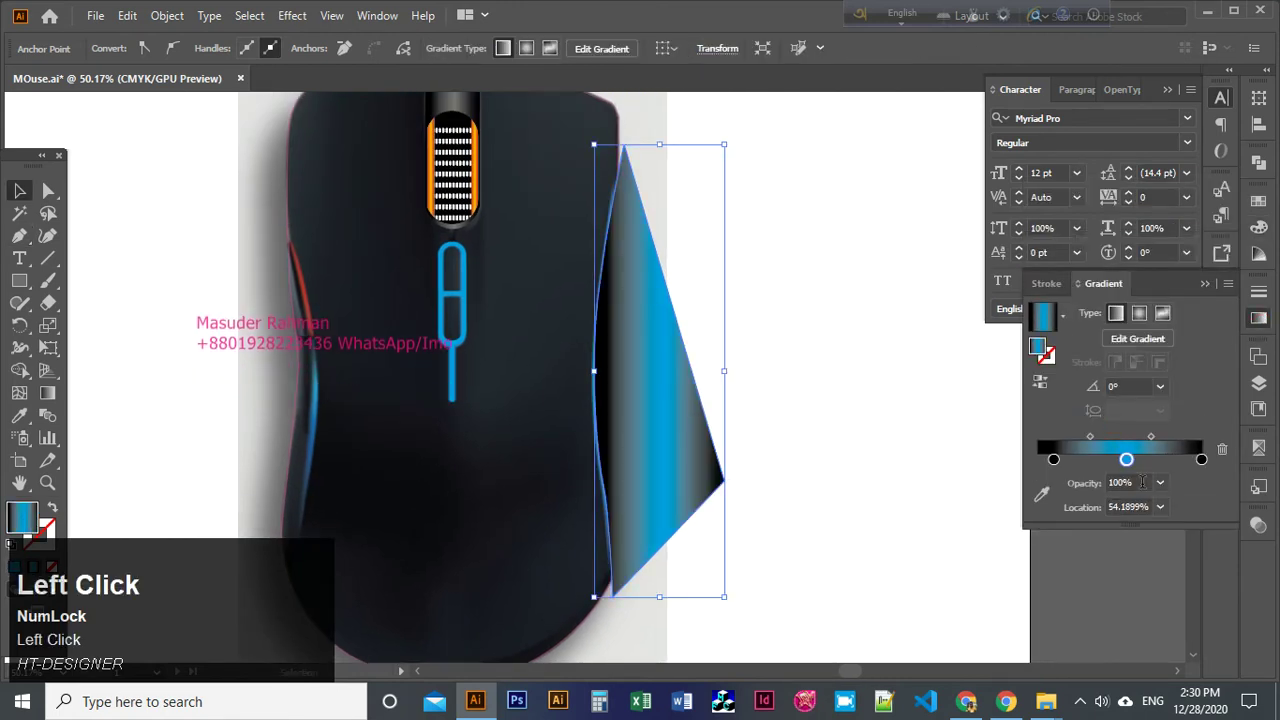
pyautogui.moveTo(1065, 460); pyautogui.dragTo(1089, 446)
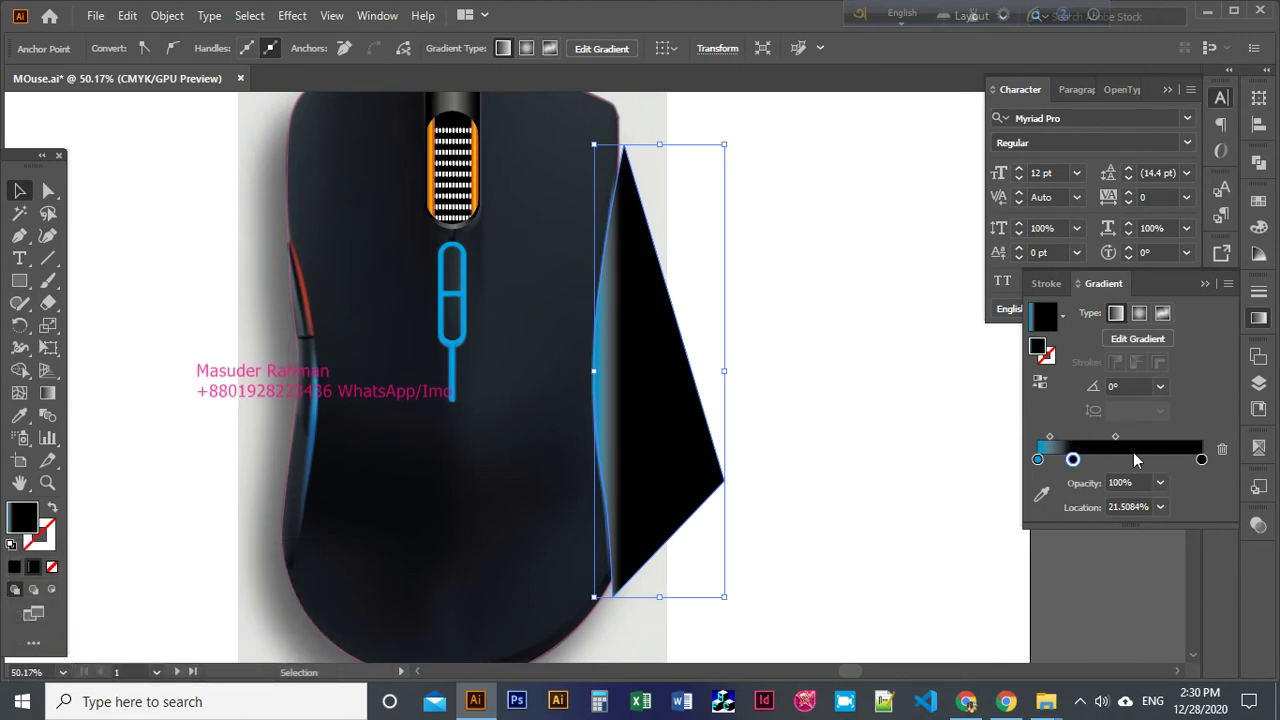
pyautogui.click(1080, 467)
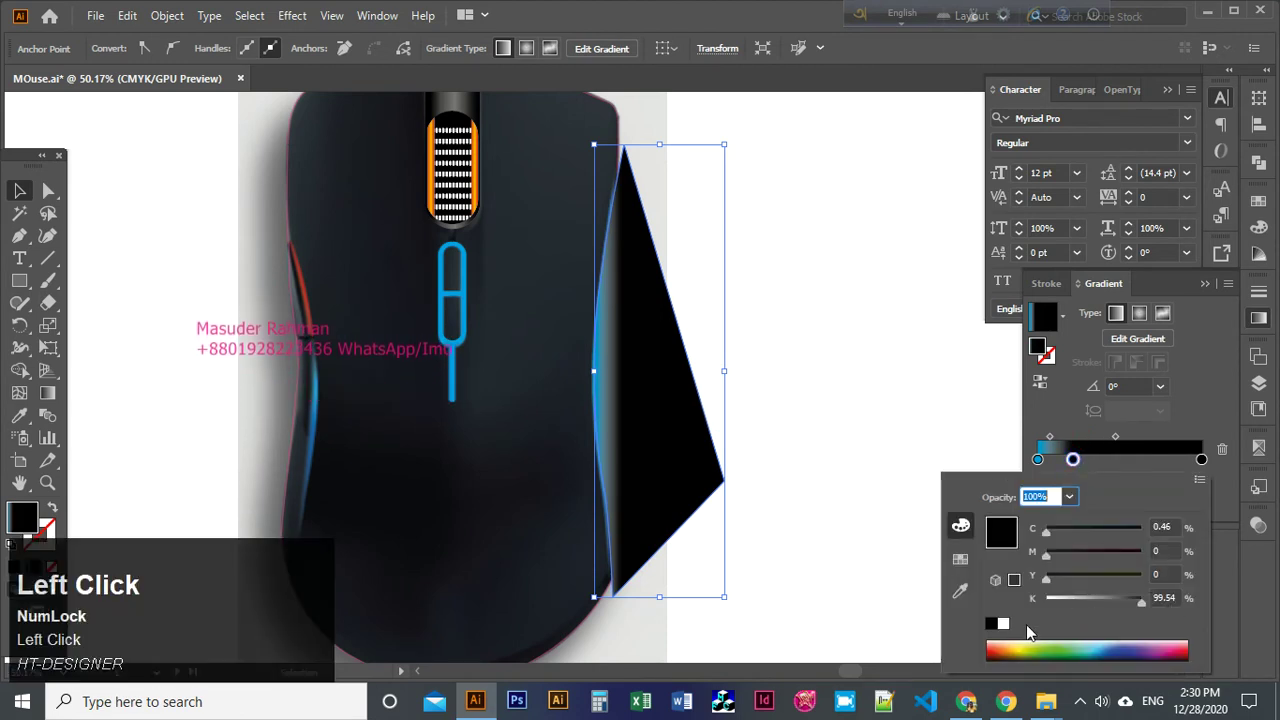
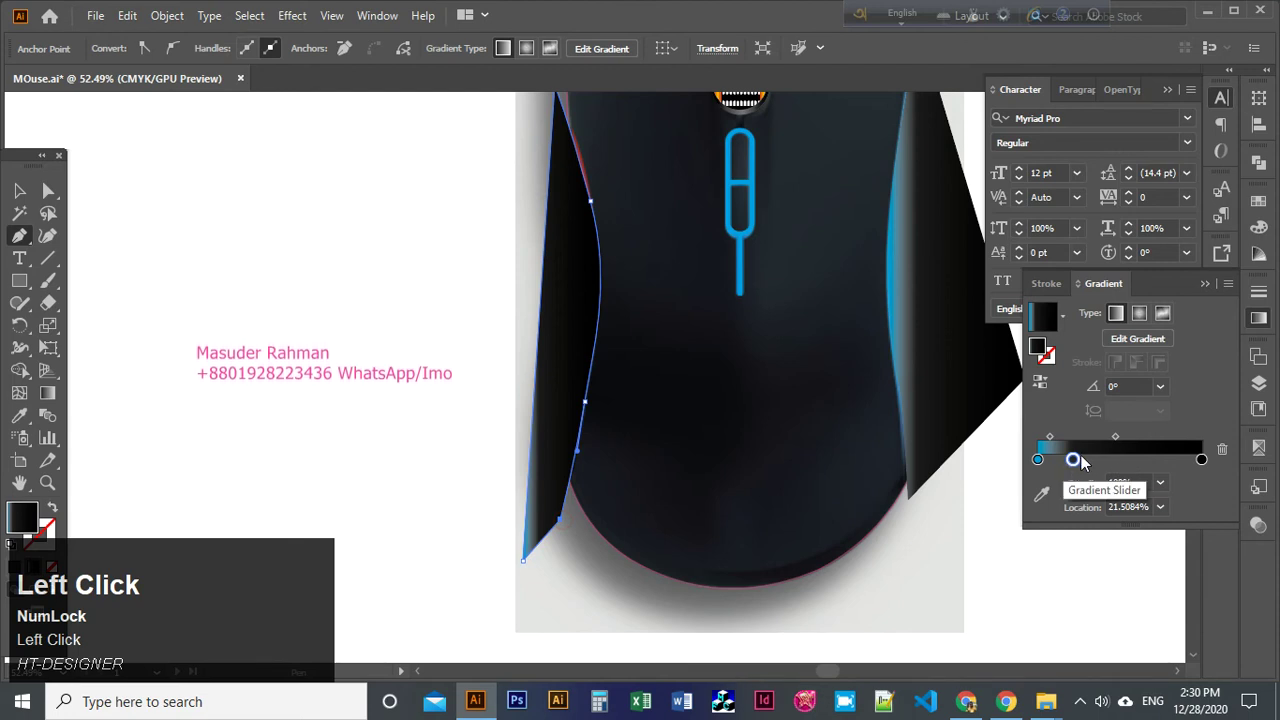
# Complete the left panel's curved edge, apply the blue-black gradient and finish the thin edge highlight.
pyautogui.moveTo(1207, 471); pyautogui.dragTo(597, 366)
pyautogui.press('space')
pyautogui.press('v')
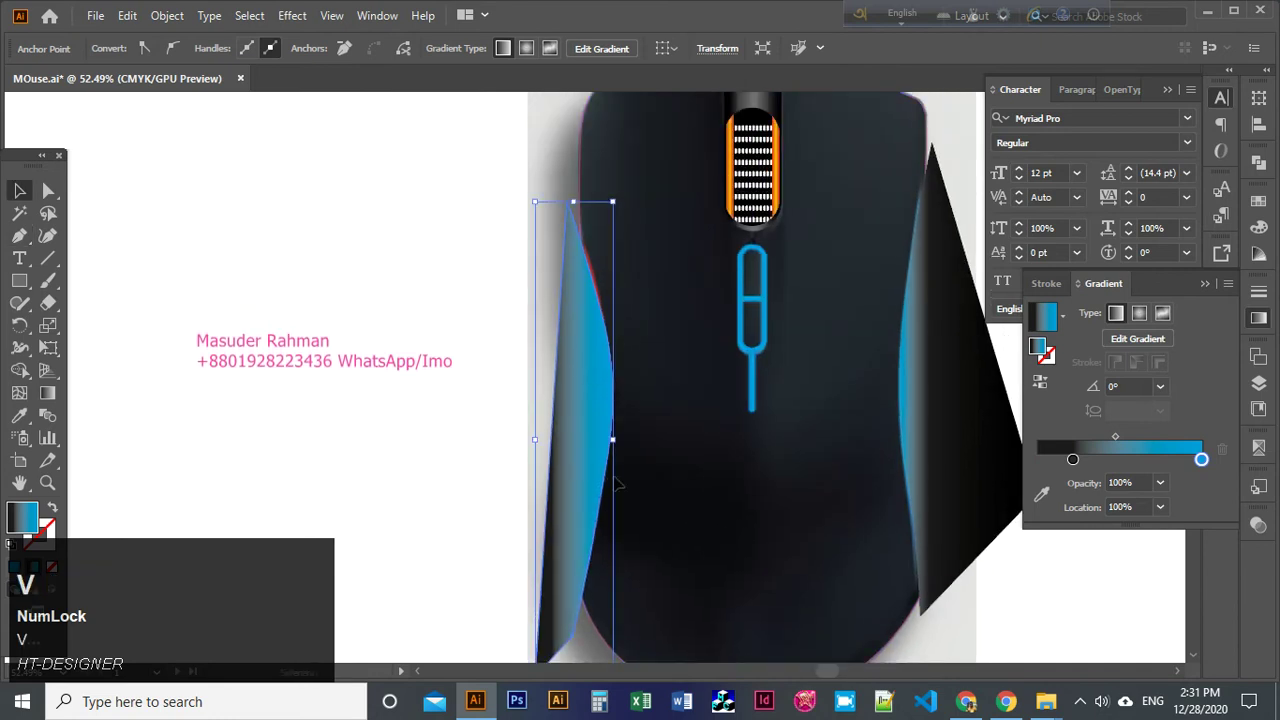
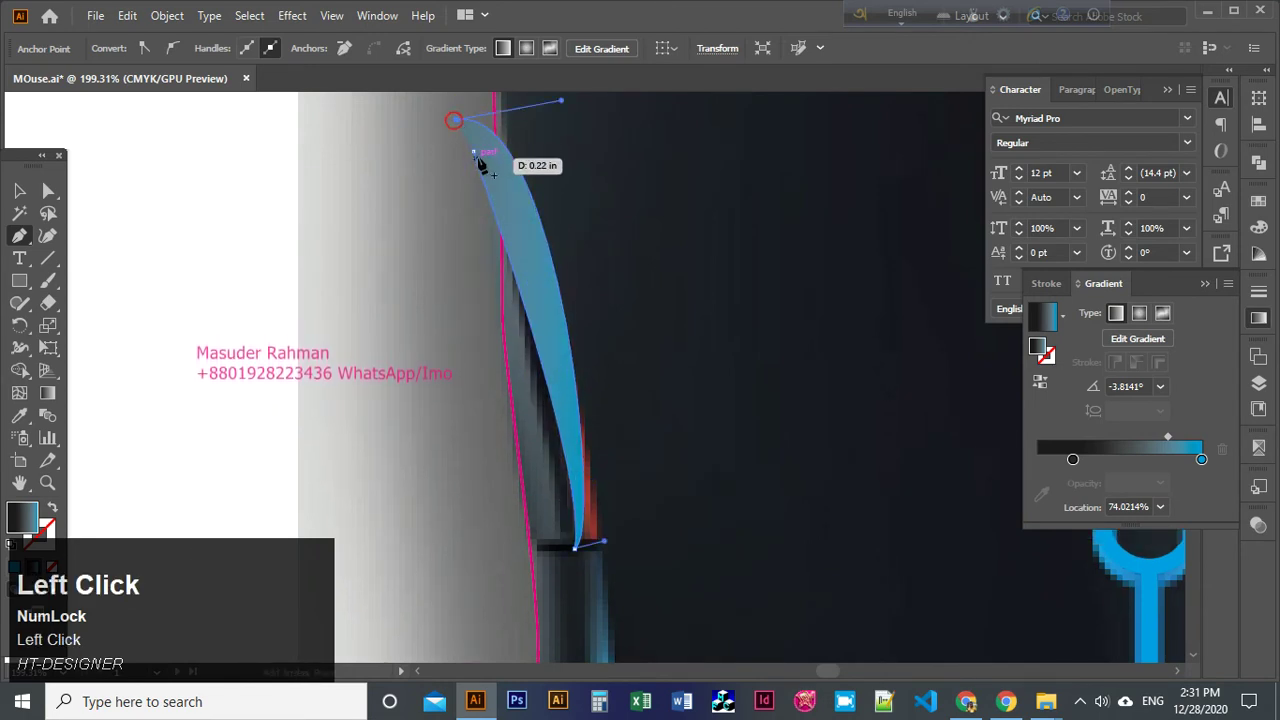
pyautogui.press('ctrl+z')
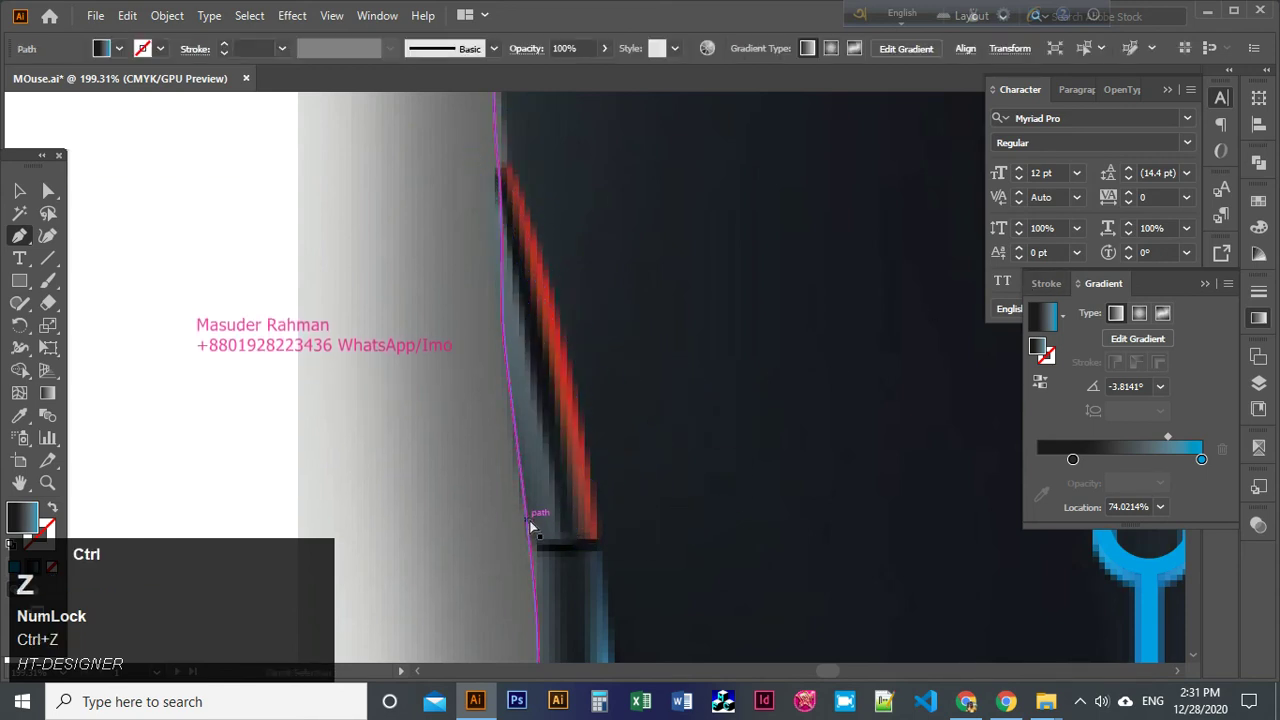
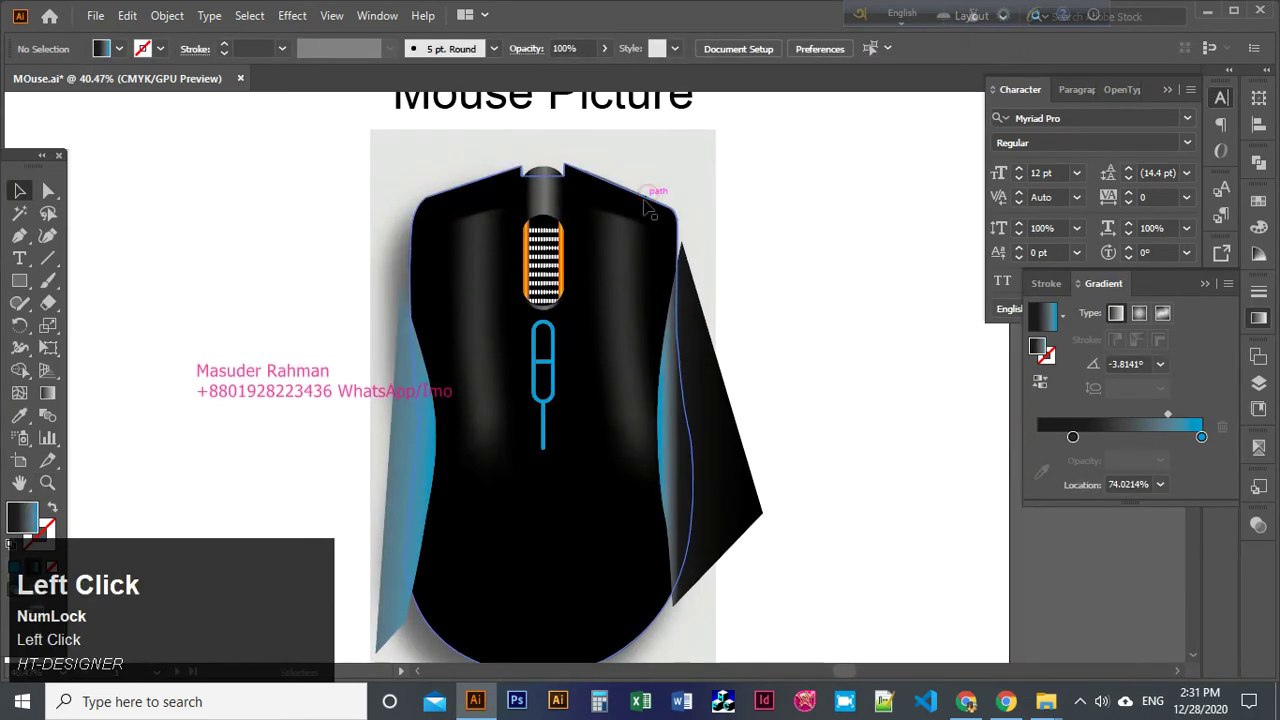
# Zoom in toward the scroll wheel to reach its orange gradient stripes.
pyautogui.press('3')
pyautogui.press('ctrl+alt+3')
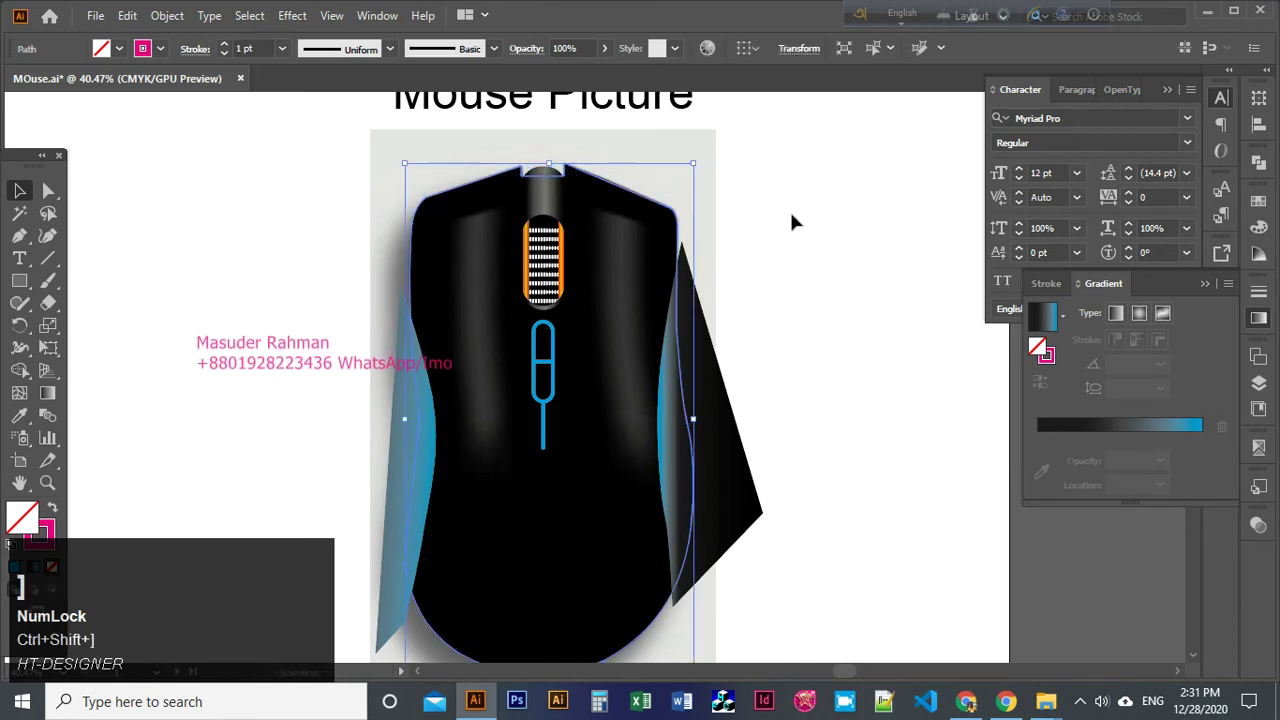
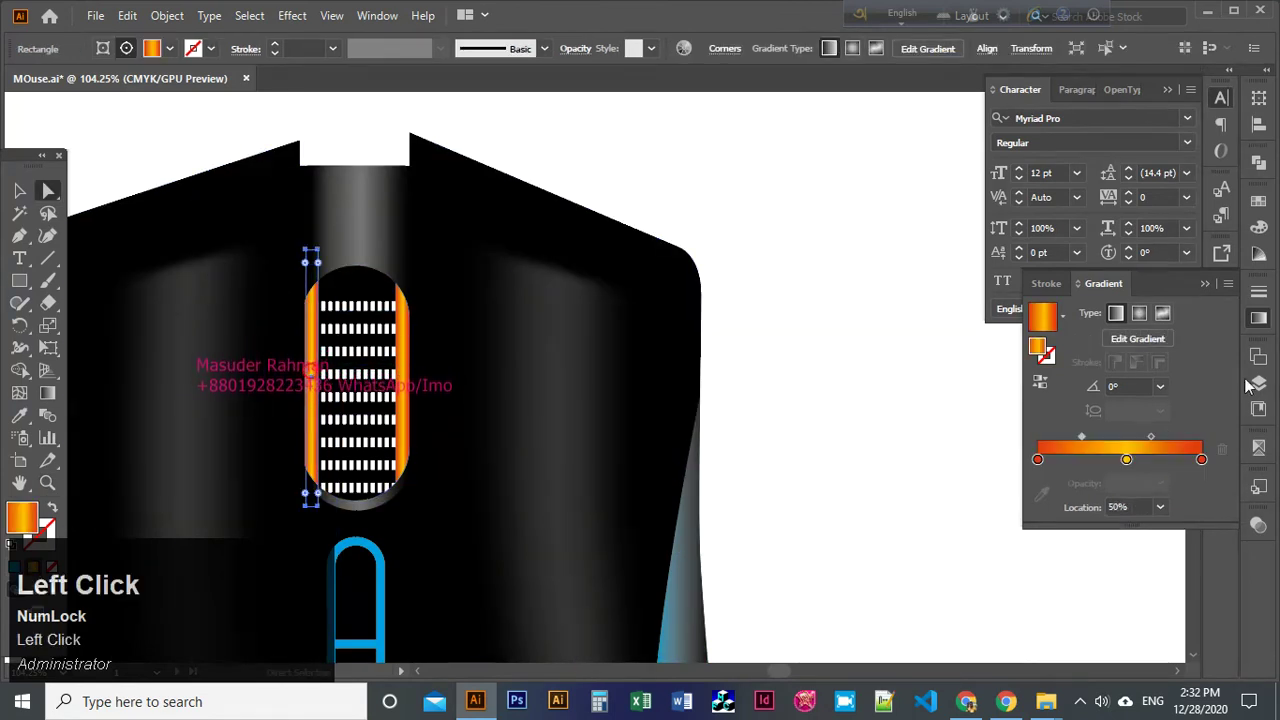
# Shift the scroll wheel stripe gradient toward red for darker edges.
pyautogui.press('ctrl+z')
pyautogui.moveTo(1229, 461); pyautogui.dragTo(857, 419)
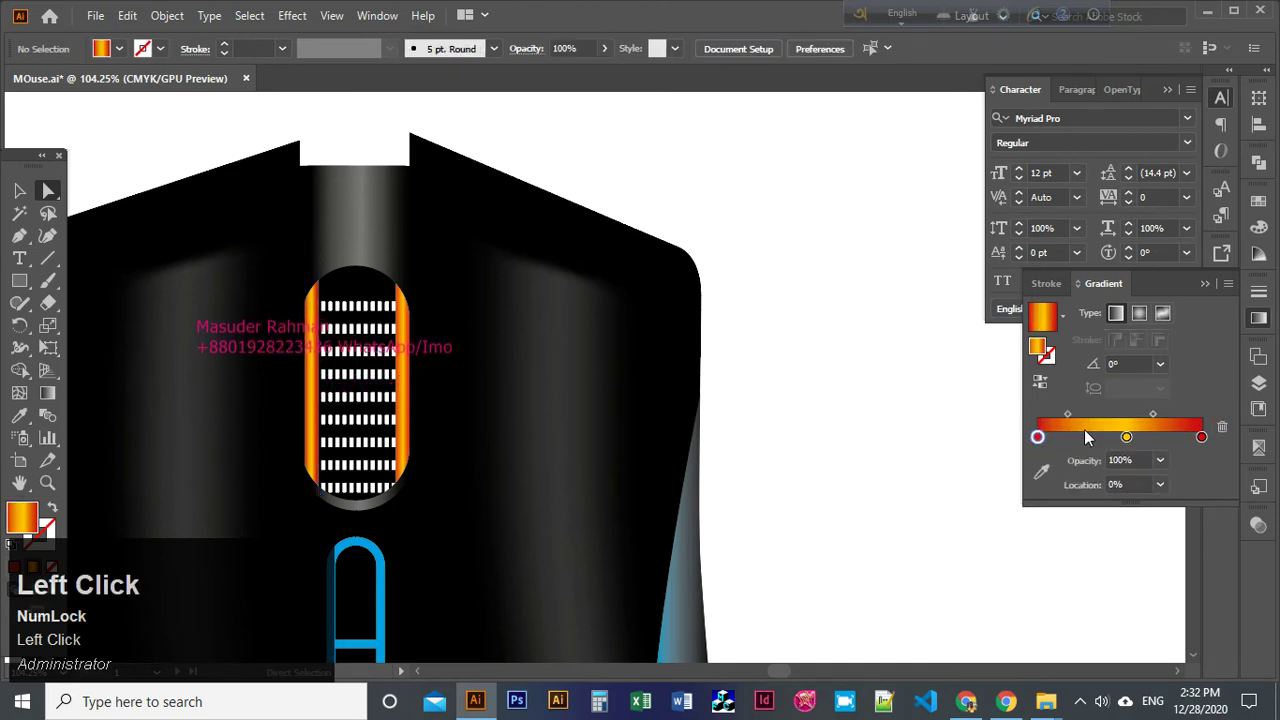
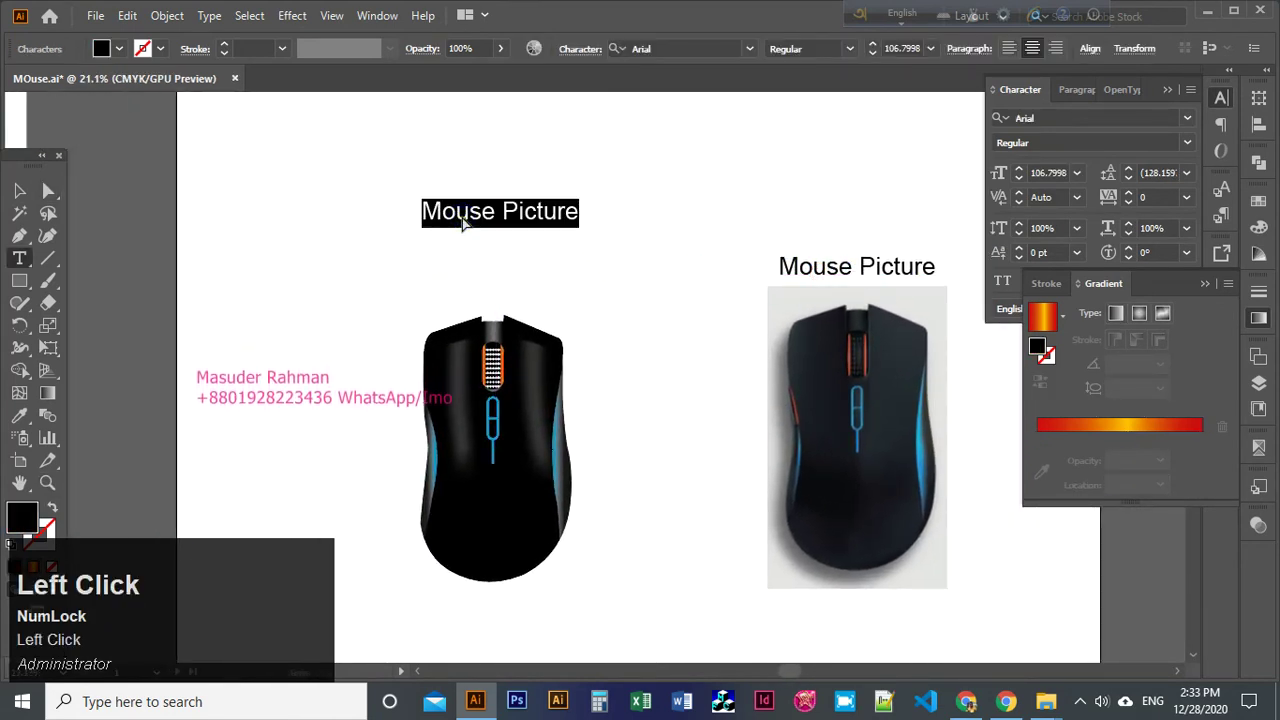
# Replace the copied title, typing the start of the message 'Now I'm'.
pyautogui.press('shift+i')
pyautogui.press('BackSpace')
pyautogui.write('ow')
pyautogui.press('space')
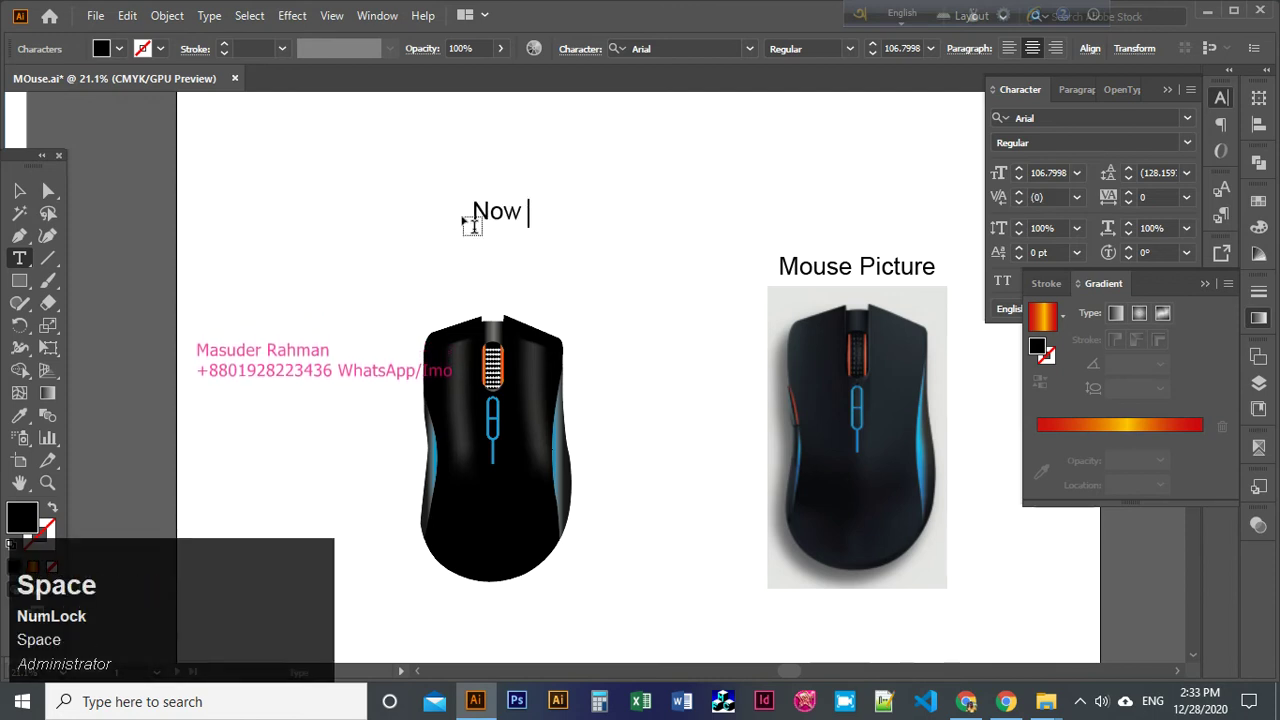
pyautogui.write('m')
pyautogui.press('space')
pyautogui.press('BackSpace')
pyautogui.write("'")
pyautogui.press('space')
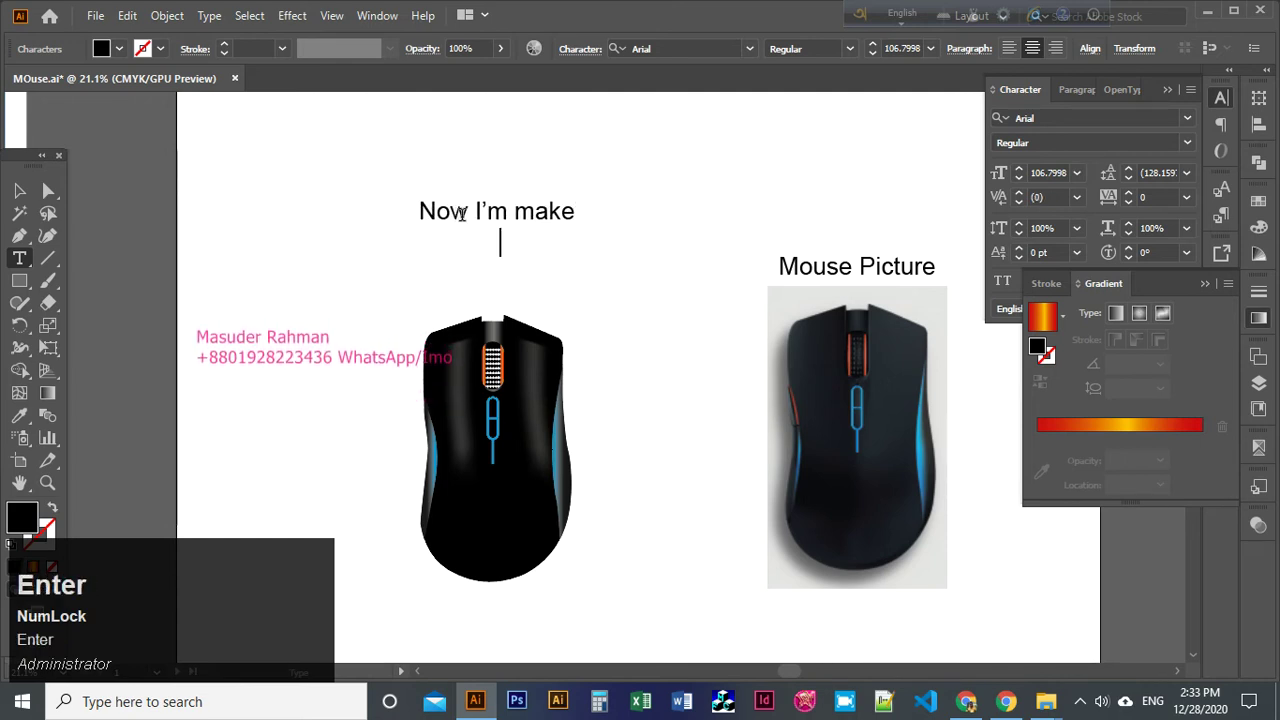
# Continue the heading with 'victor fi', remove the extra letter and check the artwork in Outline view and back.
pyautogui.write('v')
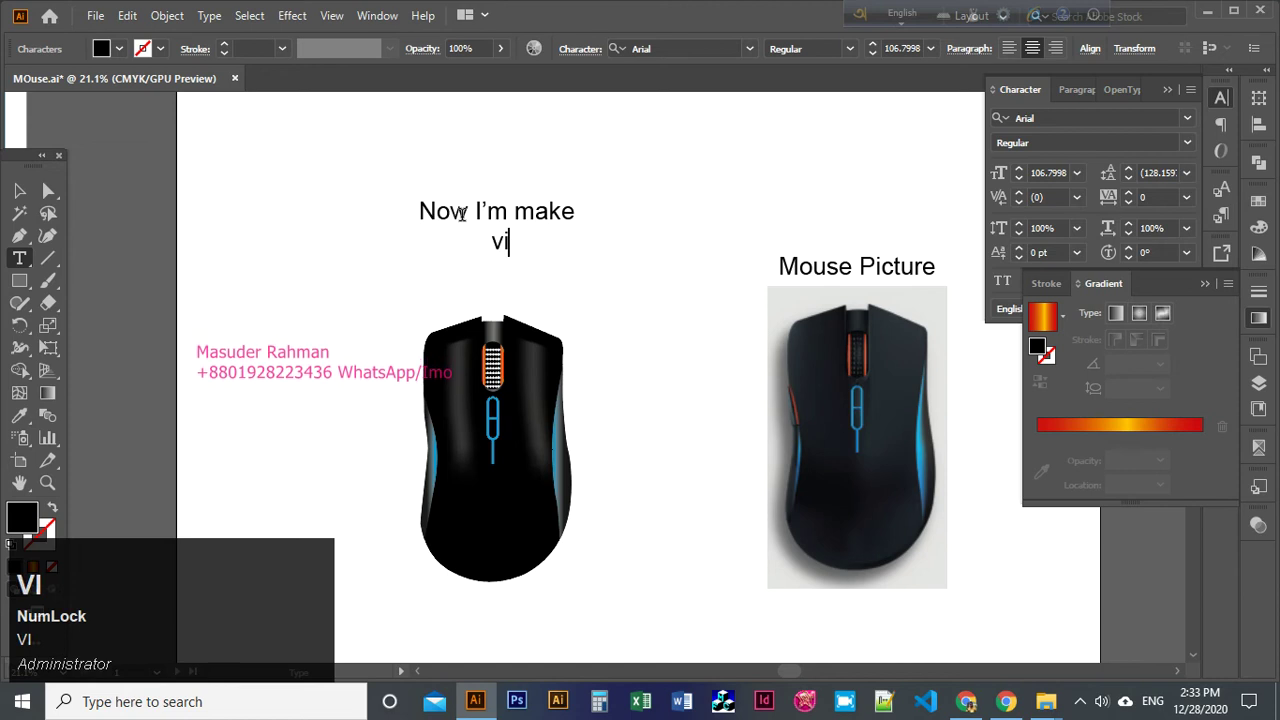
pyautogui.write('ICTOR')
pyautogui.press('space')
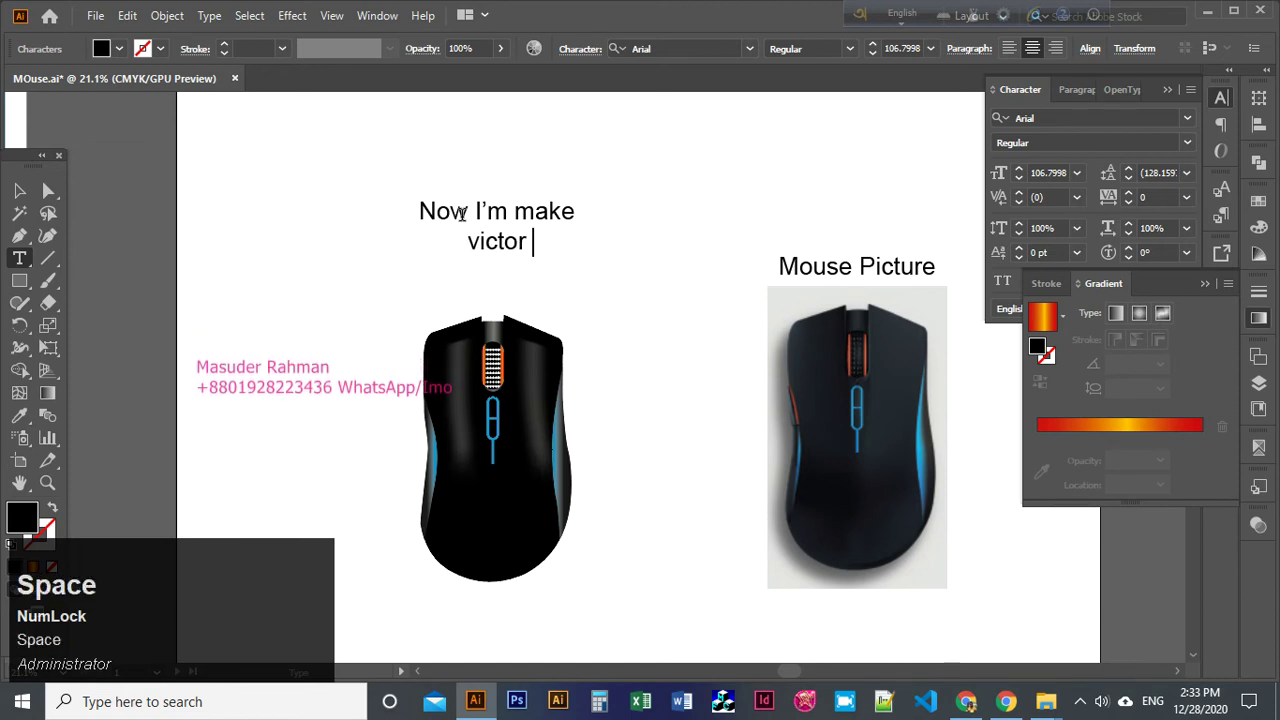
pyautogui.write('fi')
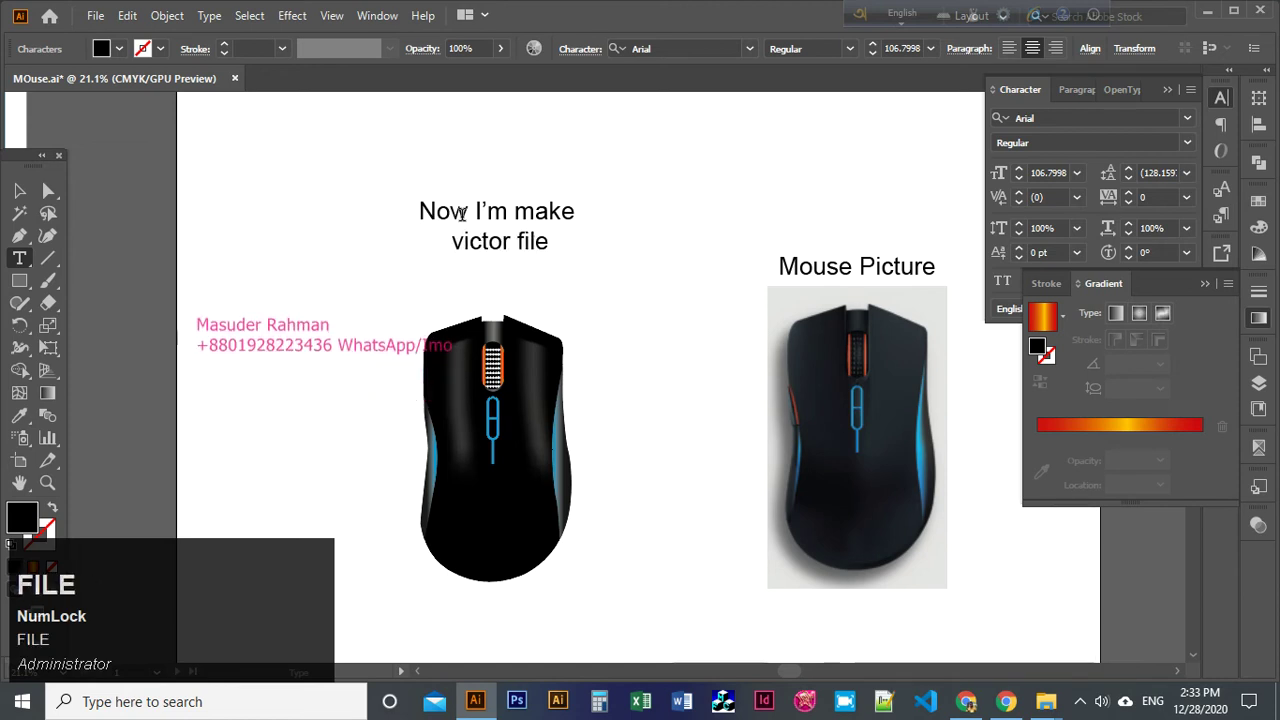
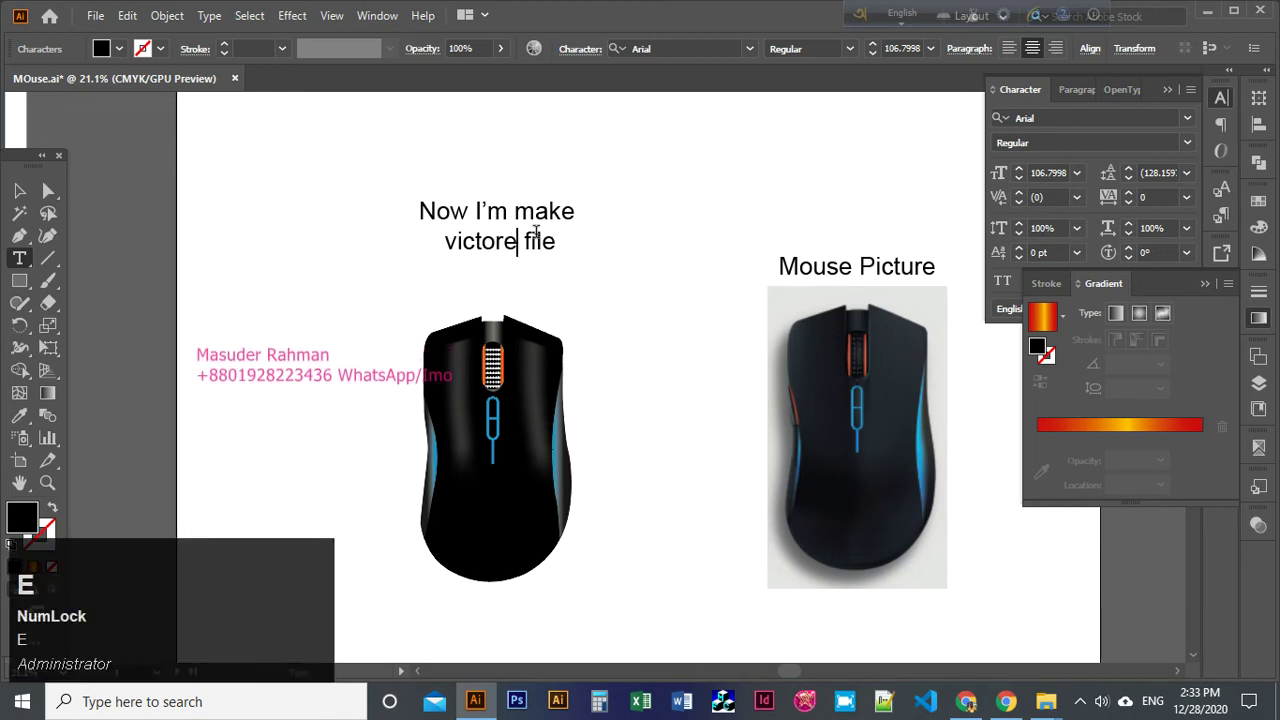
pyautogui.press('BackSpace')
pyautogui.press('ctrl+y')
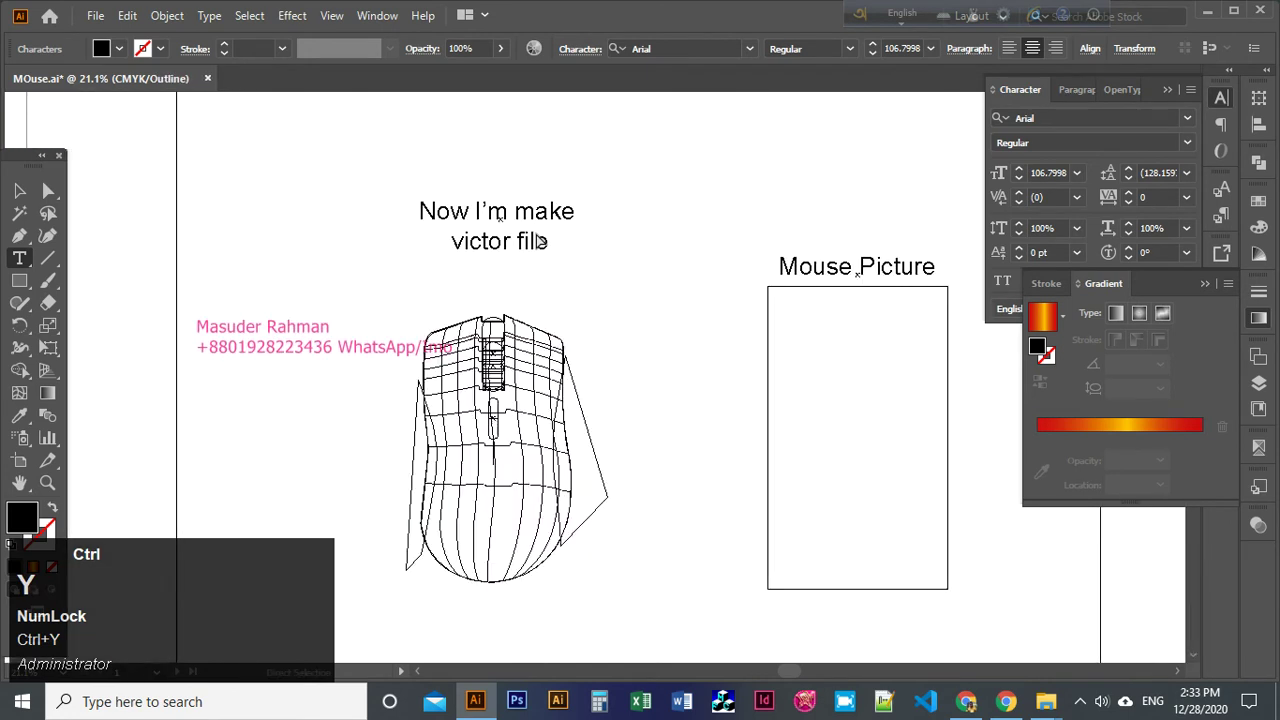
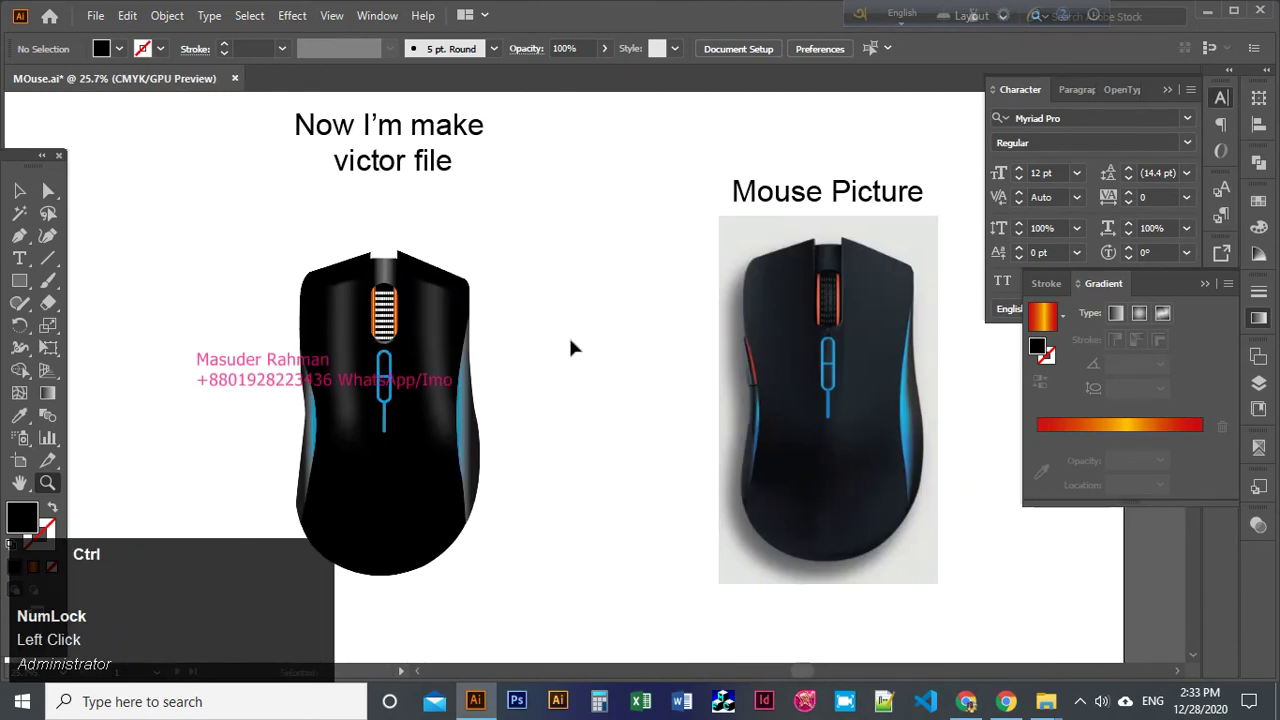
pyautogui.press('ctrl+y')
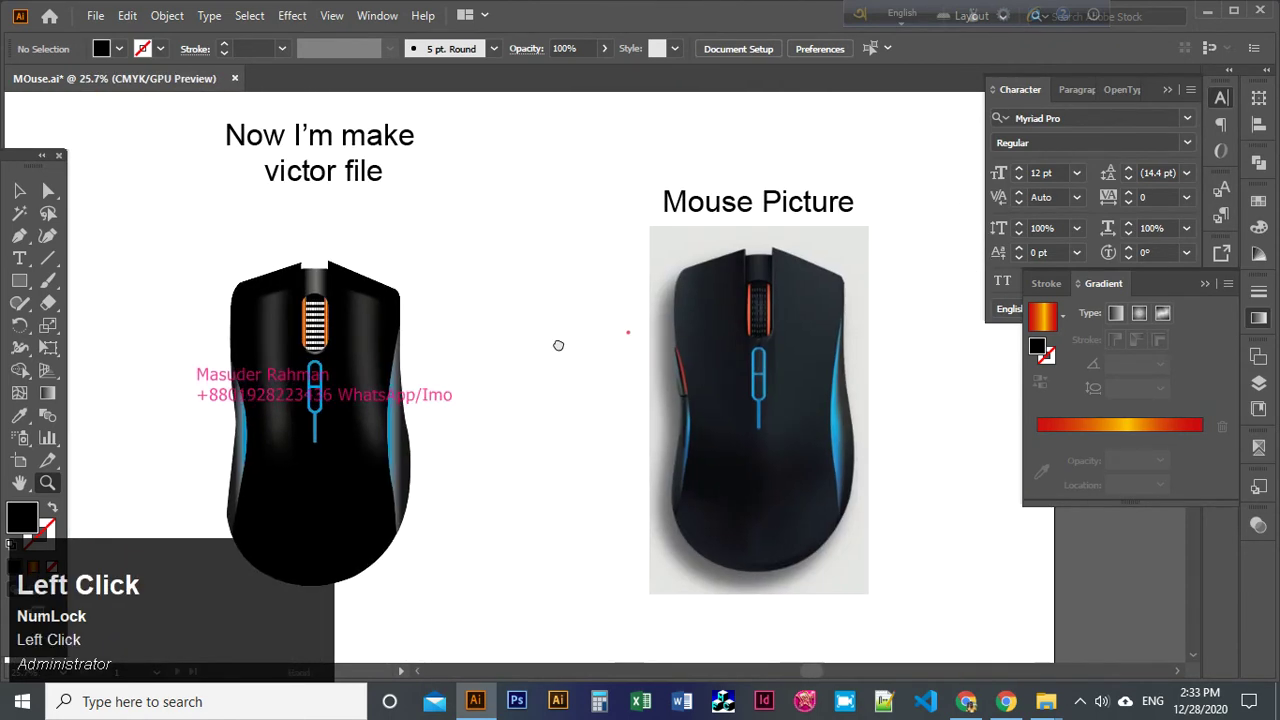
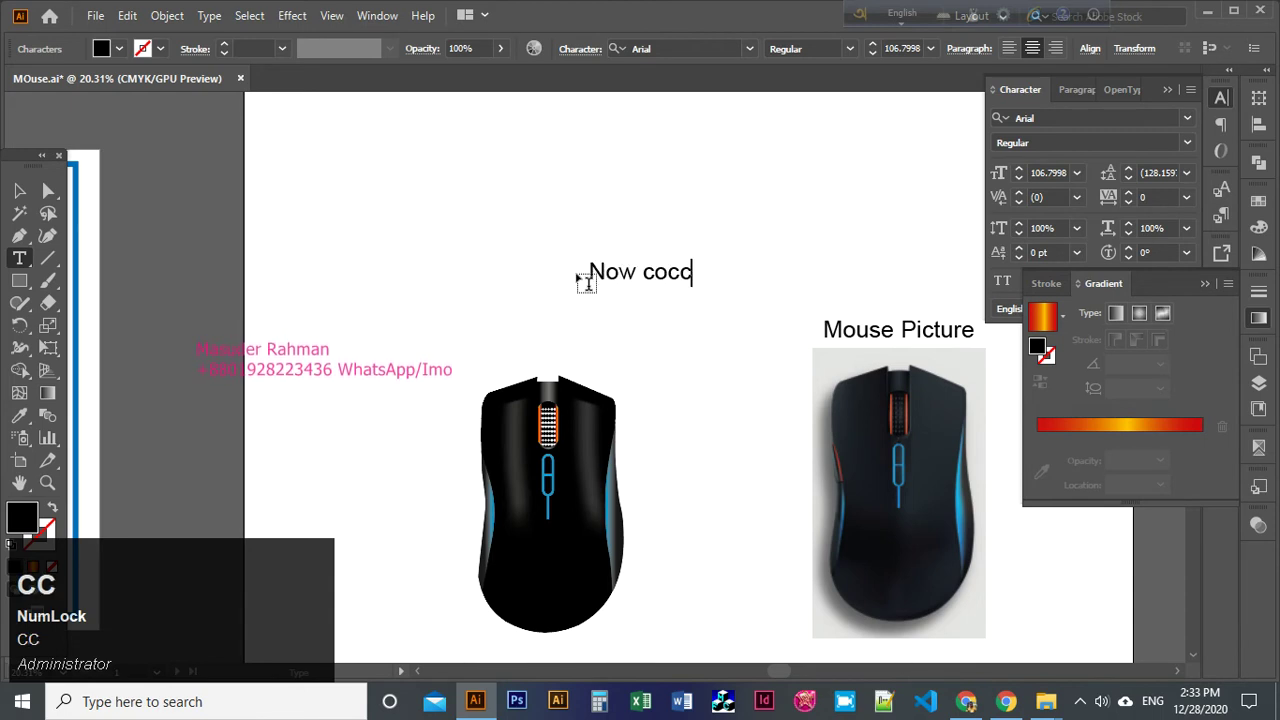
# Correct the caption's mistyped letters while typing 'connect' for the USB message.
pyautogui.press('BackSpace')
pyautogui.write('NackSpace')
pyautogui.press('n')
pyautogui.write('NNEC')
pyautogui.press('space')
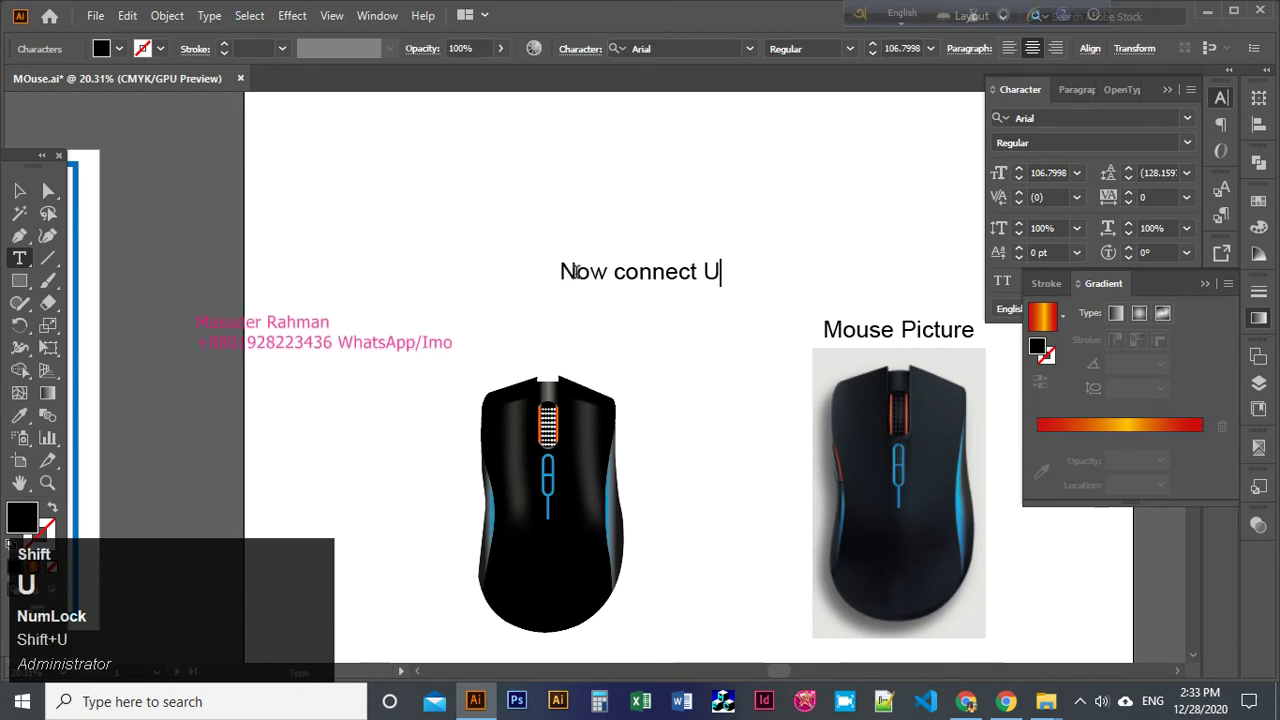
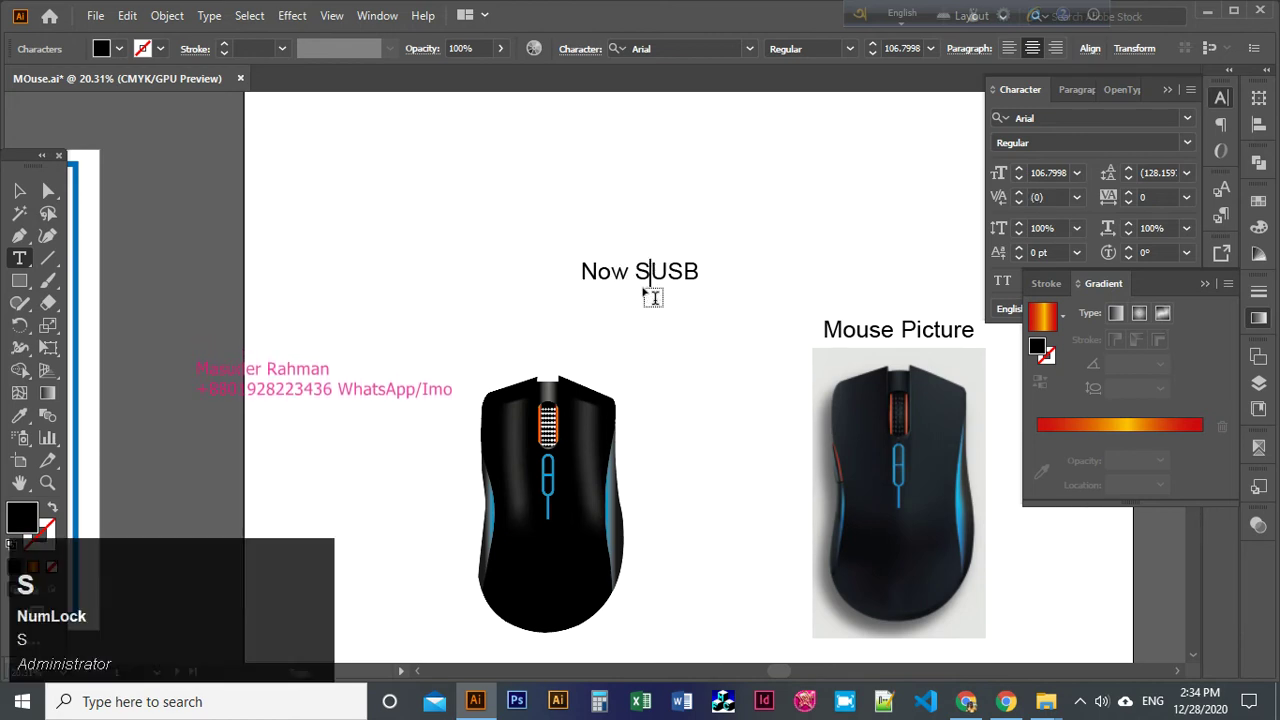
# Delete the unfinished caption text, deselect and zoom in on the top of the mouse drawing.
pyautogui.click(517, 380)
pyautogui.press('Delete')
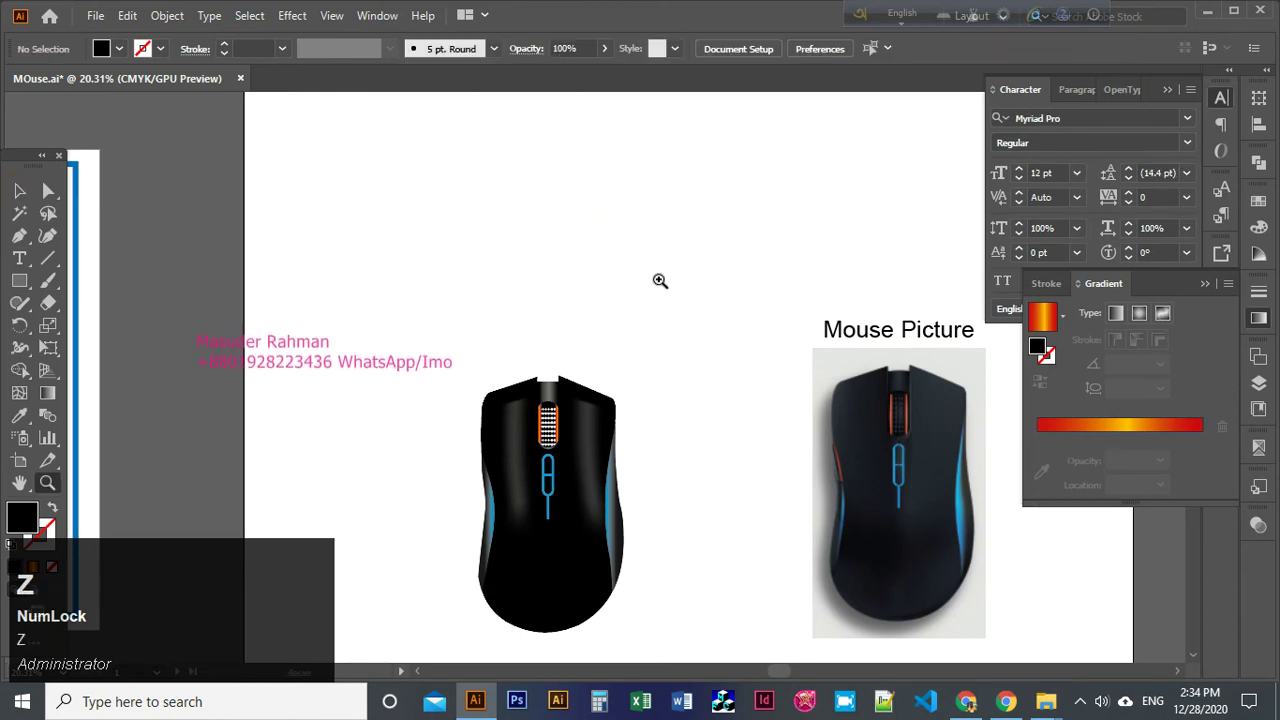
pyautogui.click(511, 381)
pyautogui.press('space')
pyautogui.click(574, 353)
pyautogui.press('space')
pyautogui.click(500, 385)
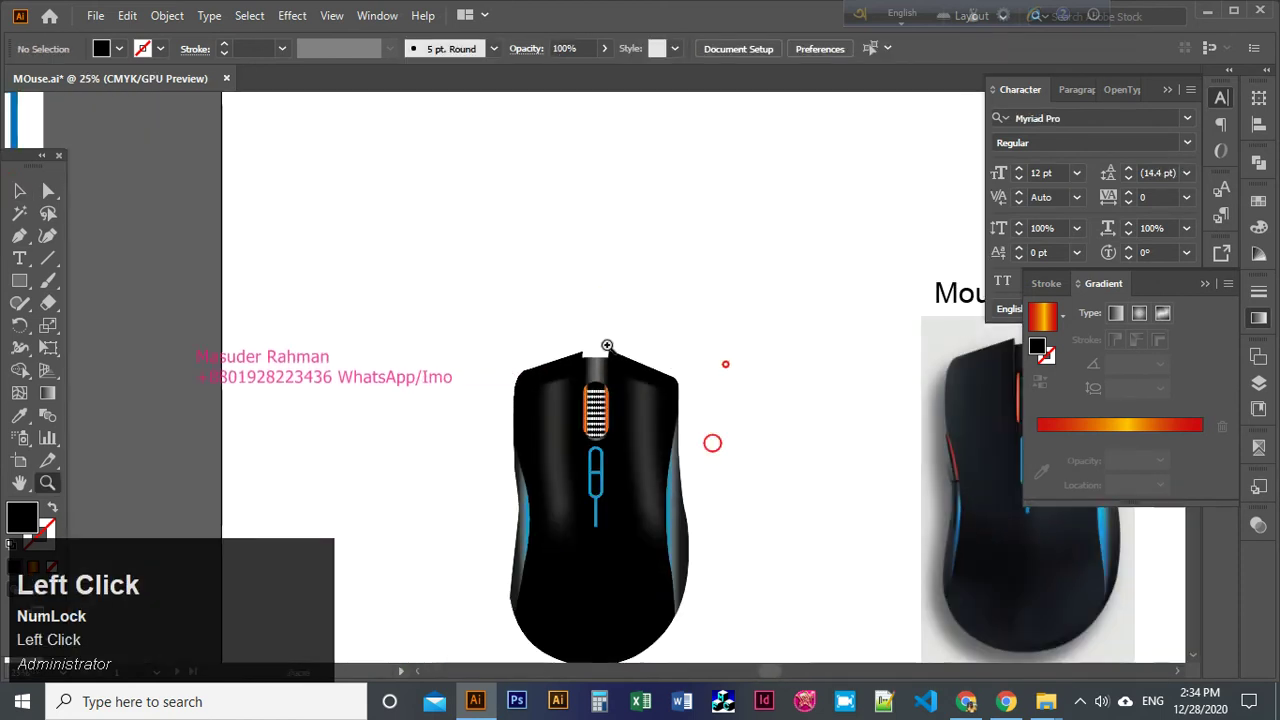
# Pen a tangled, looping cable path rising from the top of the mouse and ending in a final curve.
pyautogui.press('p')
pyautogui.click(542, 361)
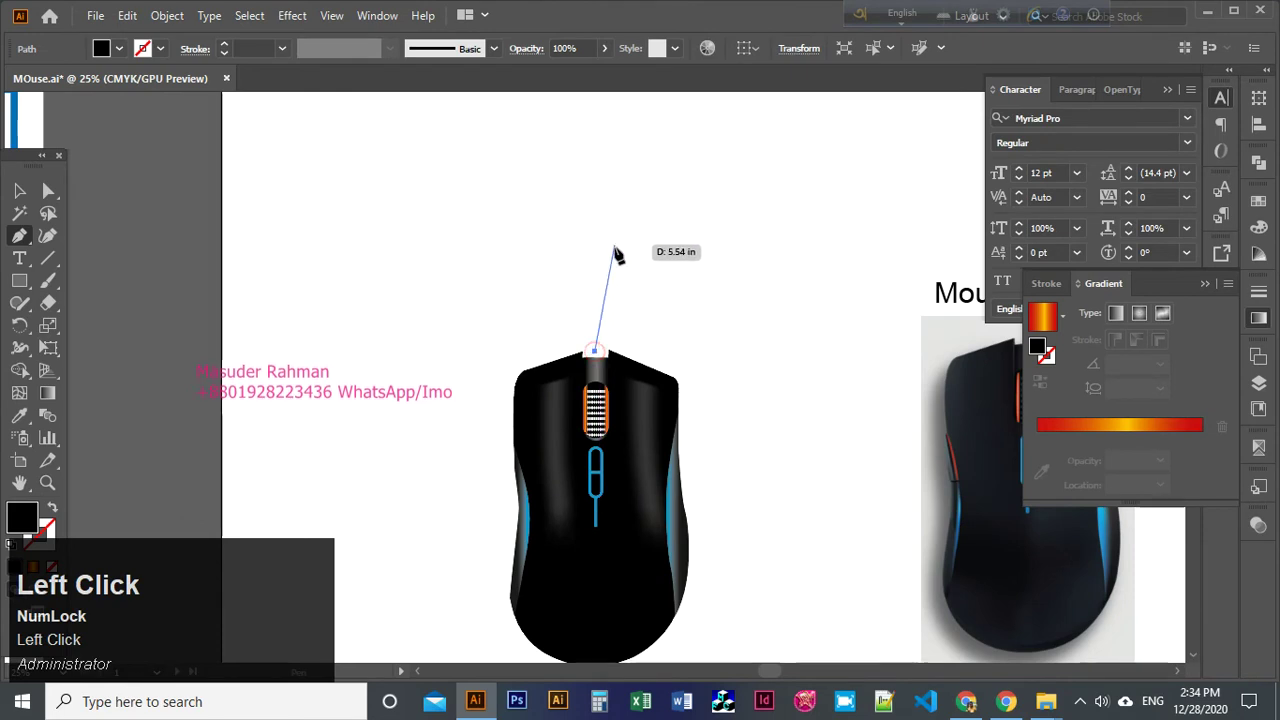
pyautogui.press('ctrl+z')
pyautogui.click(576, 350)
pyautogui.press('ctrl+shift+[')
pyautogui.click(576, 350)
pyautogui.press('z')
pyautogui.click(576, 350)
pyautogui.press('ctrl+z')
pyautogui.click(576, 350)
pyautogui.press('x')
pyautogui.click(561, 445)
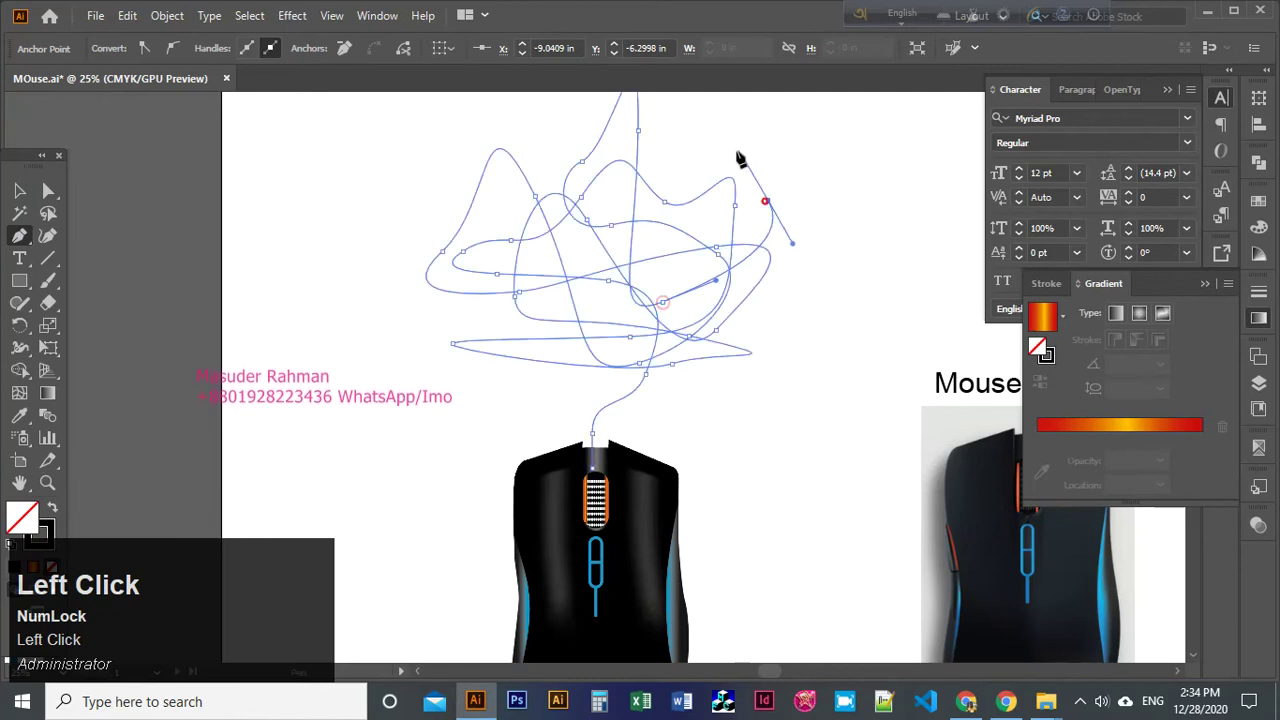
# Select the whole cable path, thicken its stroke to 7 pt and deselect it.
pyautogui.press('v')
pyautogui.moveTo(503, 157); pyautogui.dragTo(231, 54)
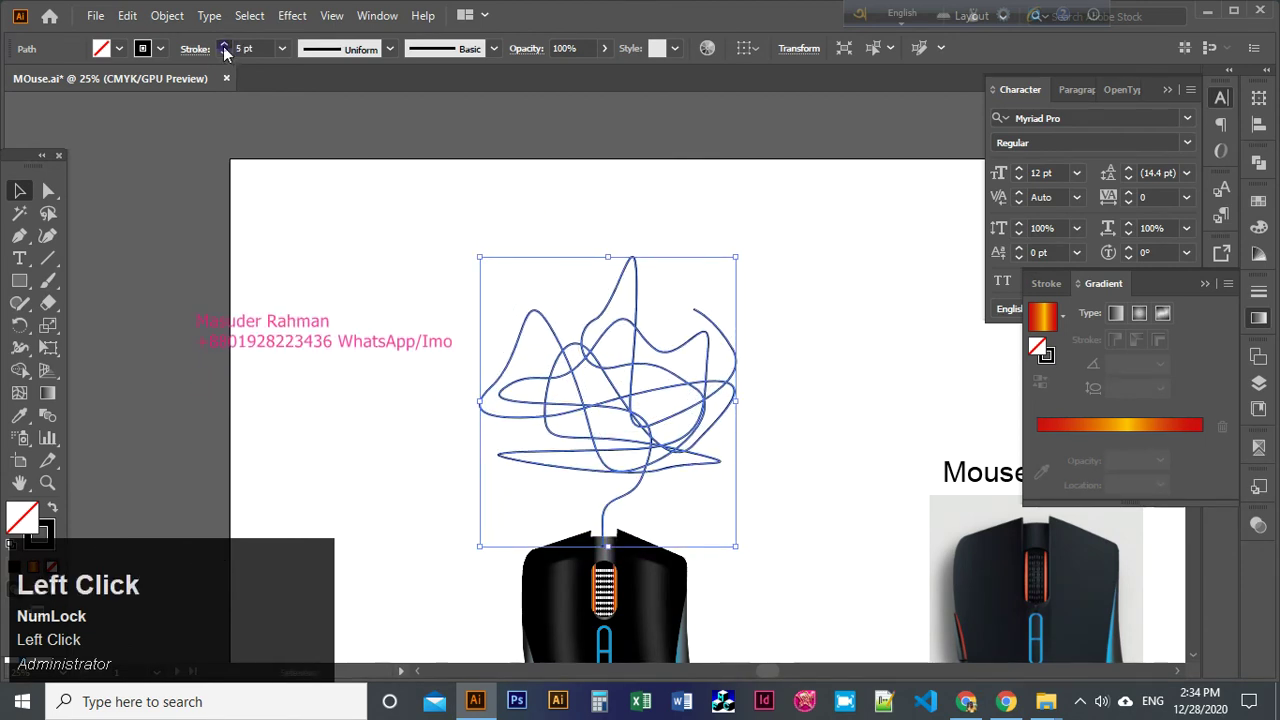
pyautogui.press('z')
pyautogui.click(603, 555)
pyautogui.press('a')
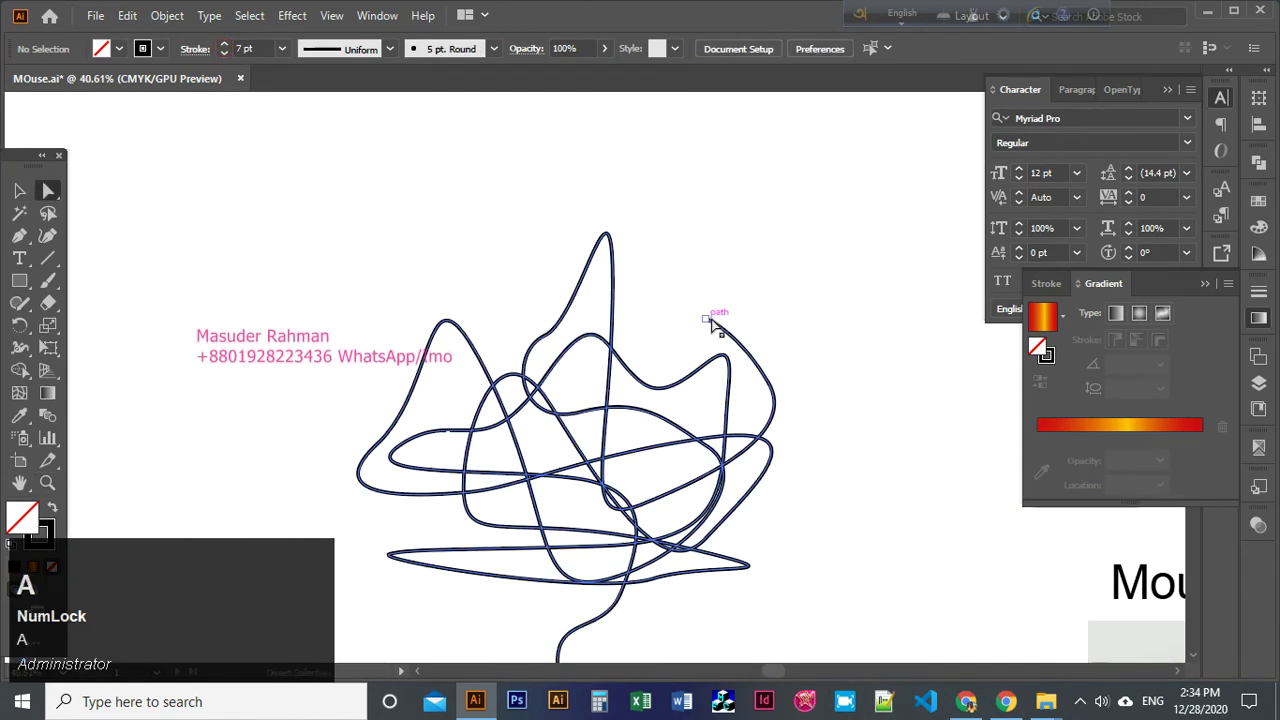
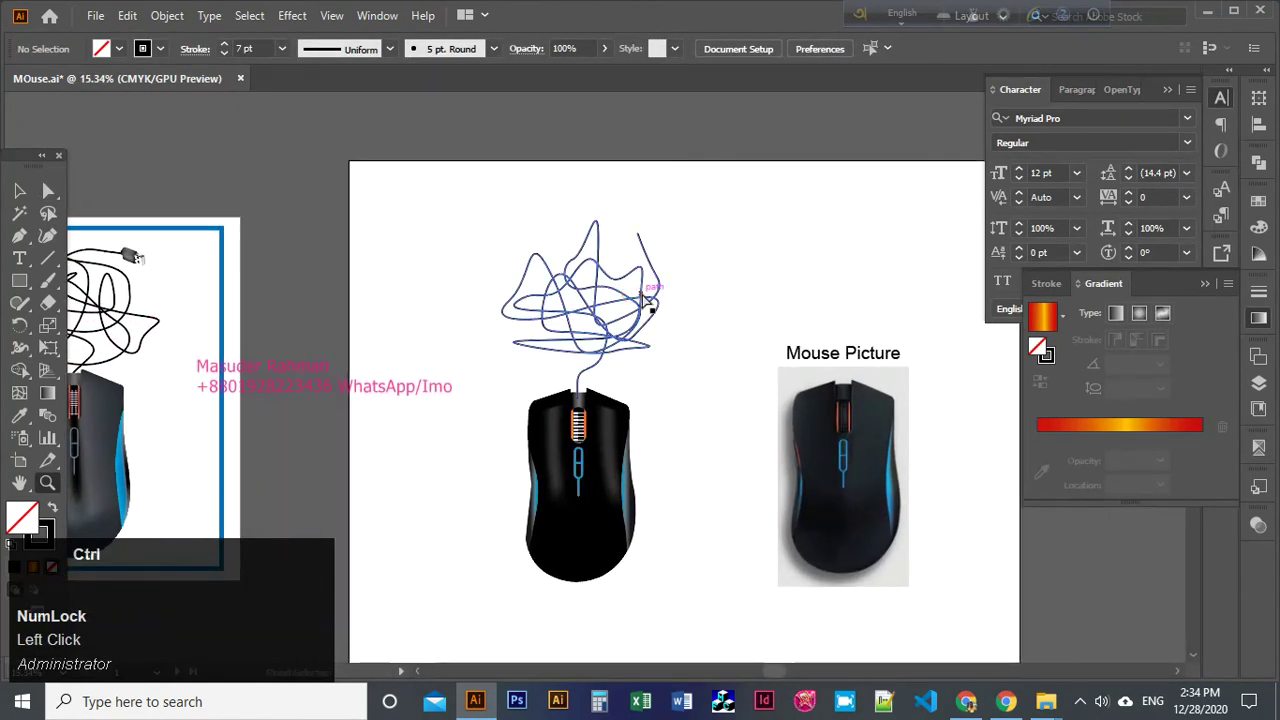
# Search Google Images in Chrome for 'usb' and scroll the results.
pyautogui.click(1008, 698)
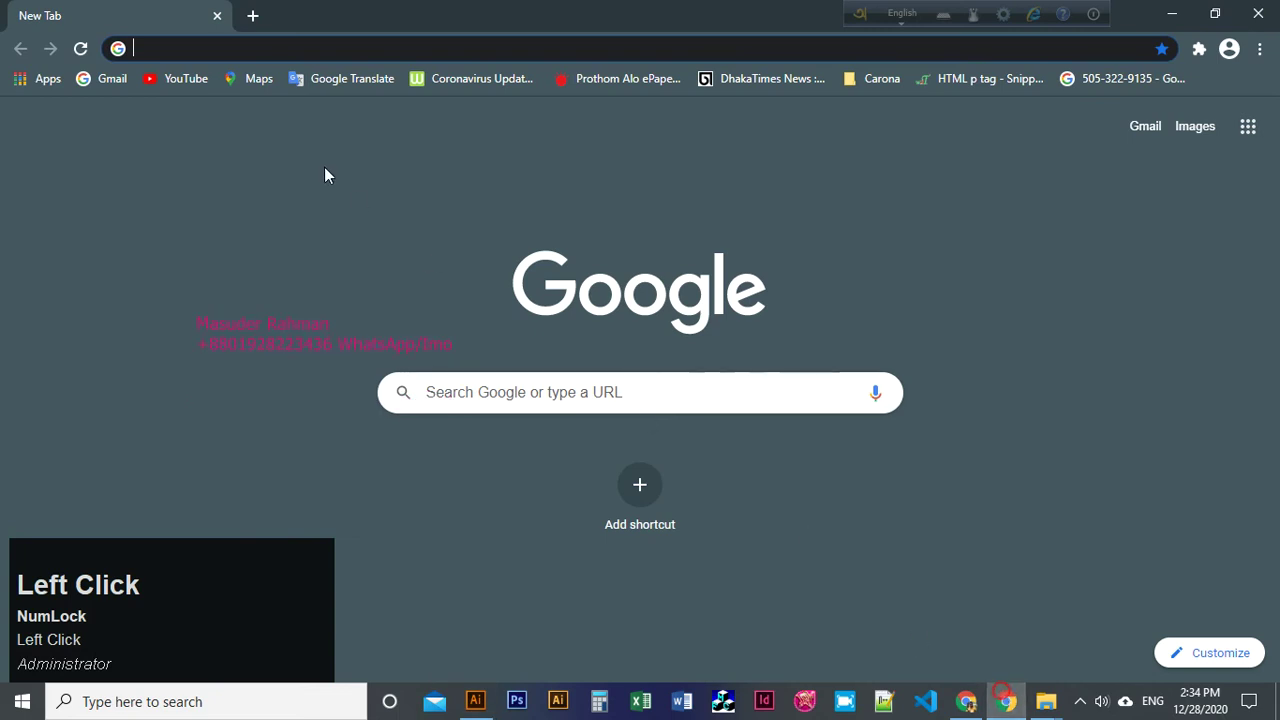
pyautogui.press('u')
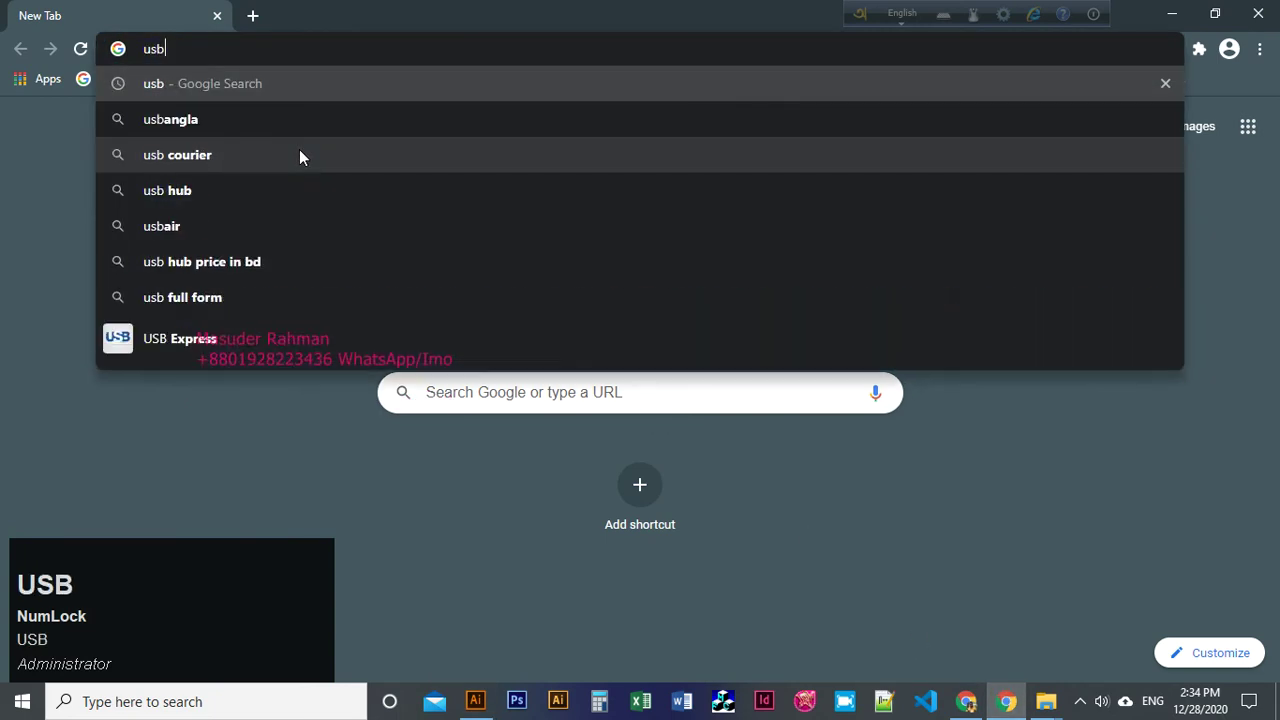
pyautogui.write('usb')
pyautogui.click(845, 701)
pyautogui.scroll(-3)
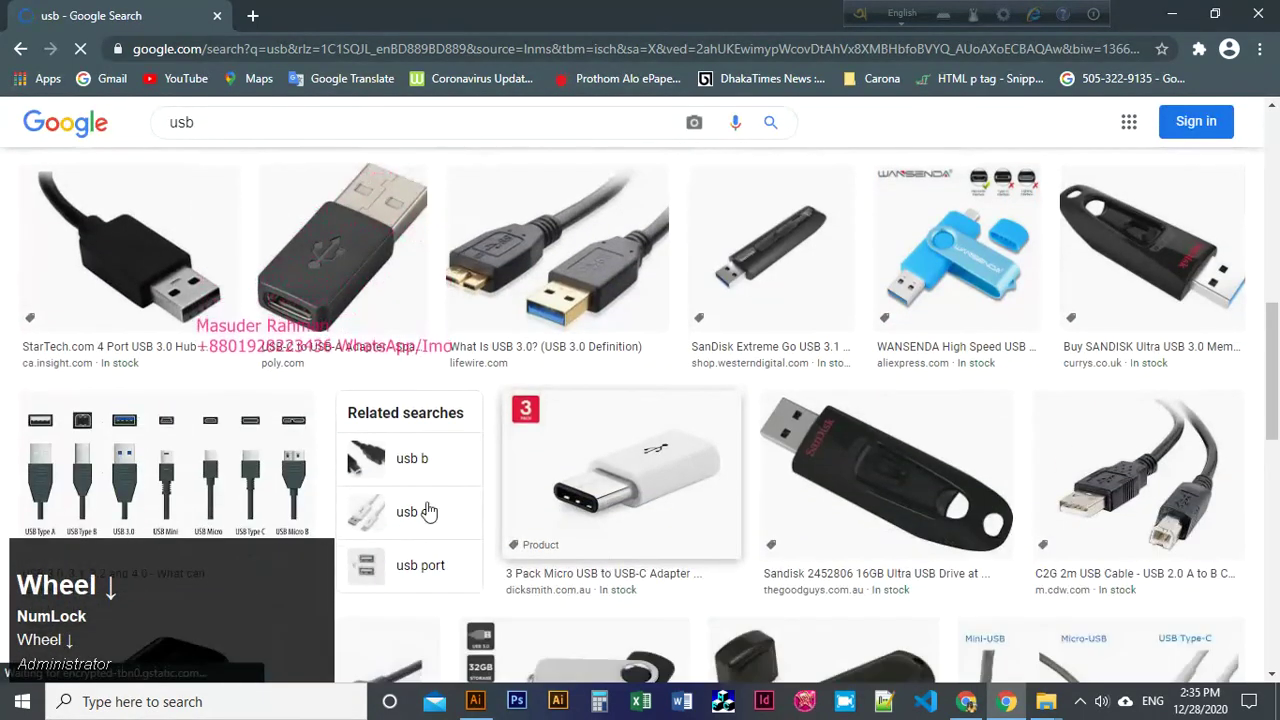
# Copy the black USB plug image and return to the Illustrator document.
pyautogui.click(845, 701)
pyautogui.rightClick(845, 701)
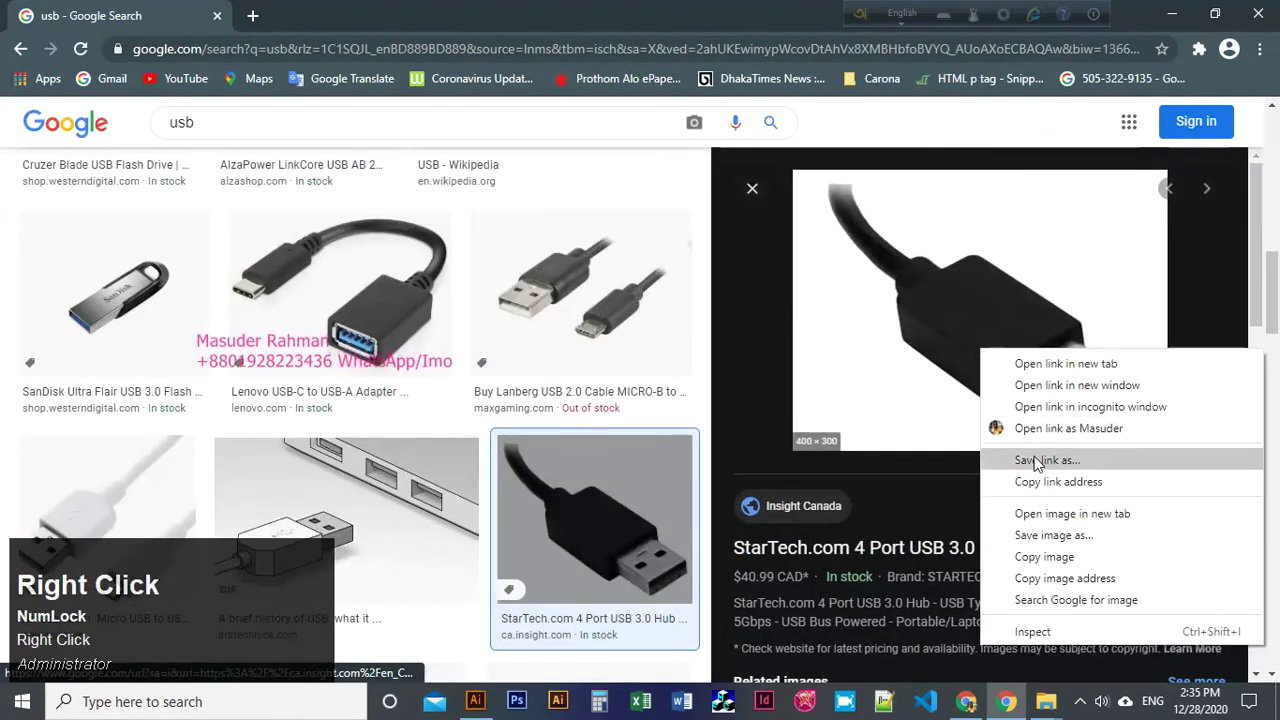
pyautogui.click(1063, 562)
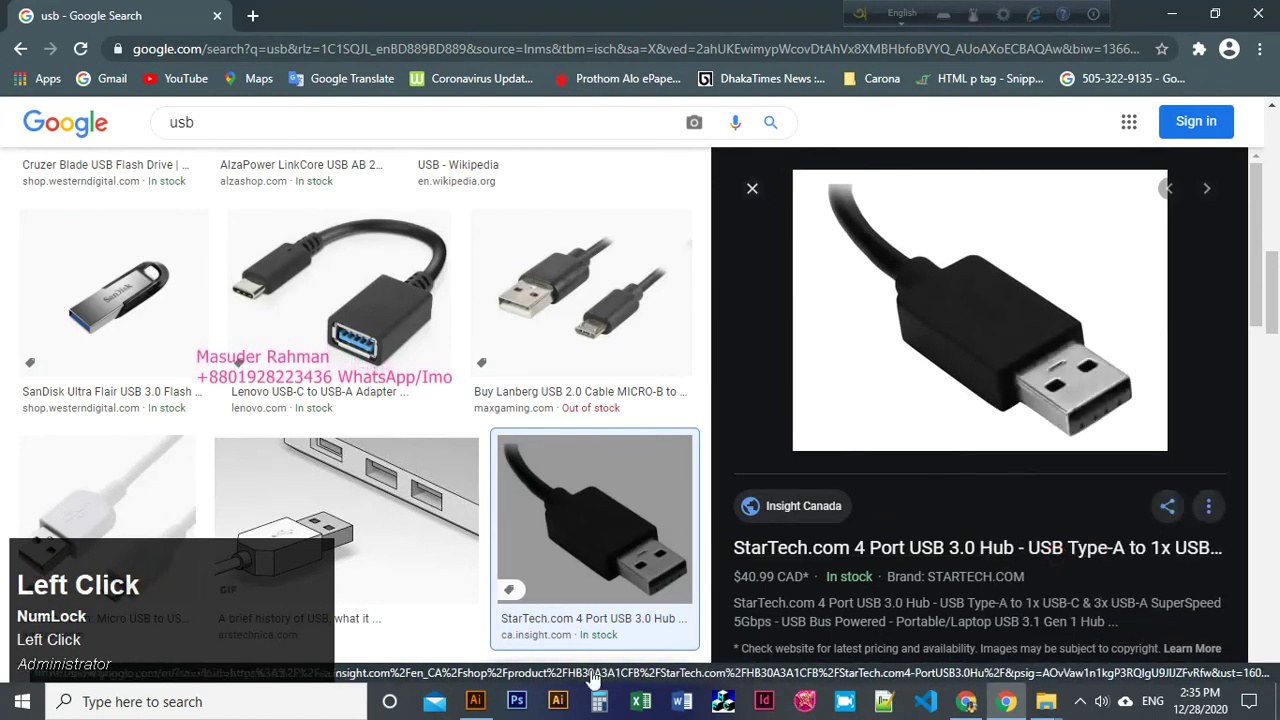
pyautogui.press('space')
pyautogui.click(549, 388)
pyautogui.press('space')
# Paste the black USB plug photo beside the tangled cable and embed it.
pyautogui.press('z')
pyautogui.click(673, 378)
pyautogui.press('z')
pyautogui.click(606, 372)
pyautogui.press('space')
pyautogui.click(547, 383)
pyautogui.press('v')
pyautogui.click(608, 452)
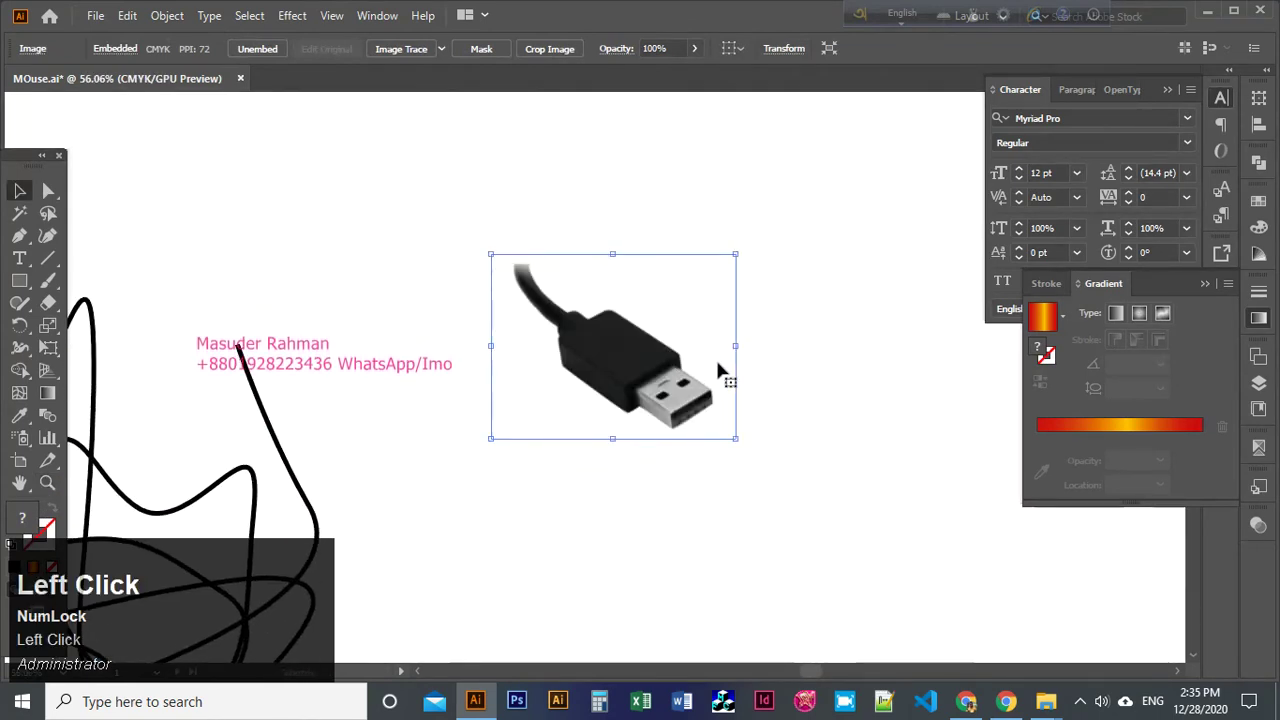
pyautogui.click(647, 418)
# Deselect the embedded plug photo and save the document.
pyautogui.press('ctrl+2')
pyautogui.press('space')
pyautogui.click(596, 243)
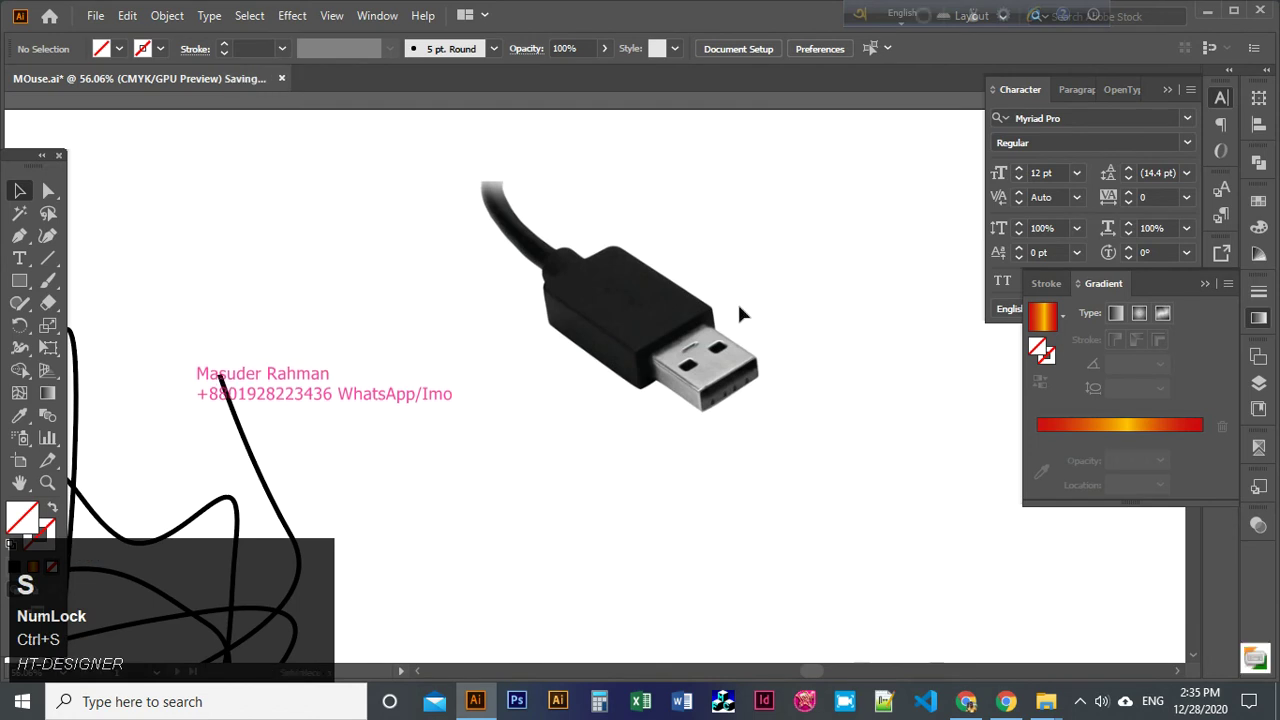
# Zoom in close on the plug's metal tip ready for tracing with the Pen tool.
pyautogui.press('z')
pyautogui.click(591, 253)
pyautogui.press('space')
pyautogui.doubleClick(644, 286)
pyautogui.press('space')
pyautogui.press('space')
pyautogui.click(733, 463)
pyautogui.press('space')
pyautogui.click(868, 515)
pyautogui.press('p')
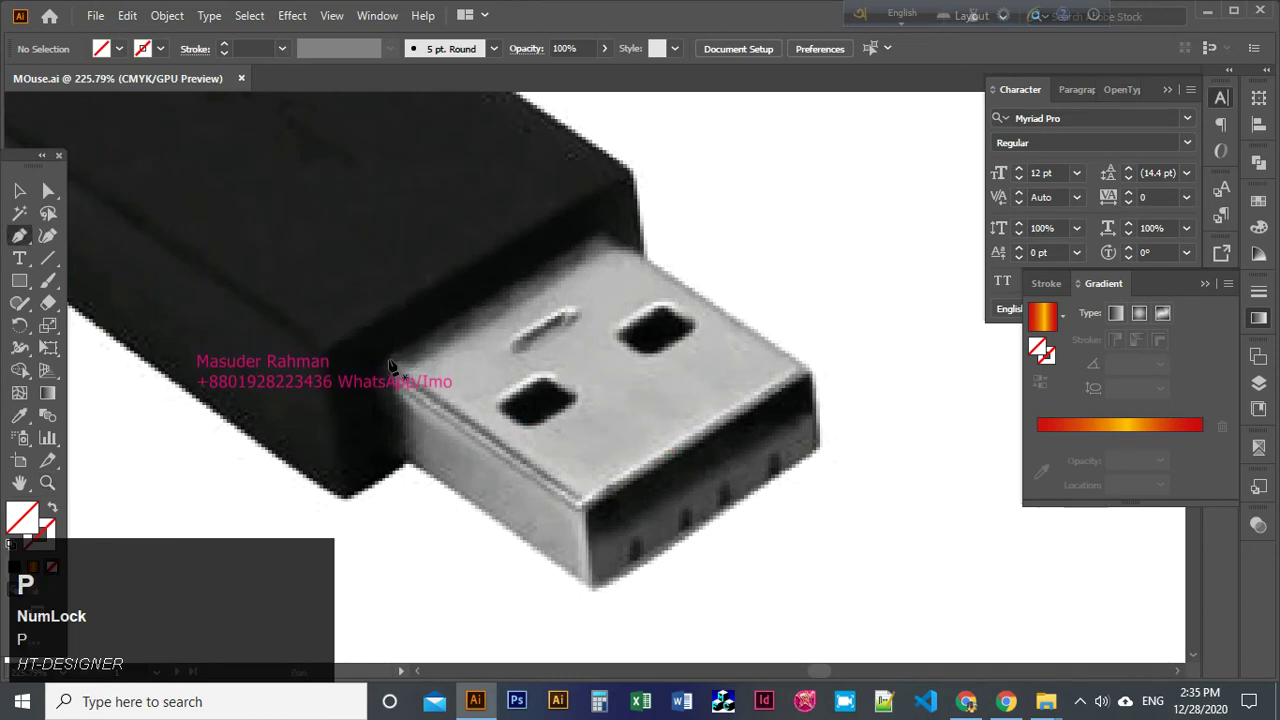
# Trace a closed magenta Pen path around the corners of the plug's metal tip.
pyautogui.click(775, 461)
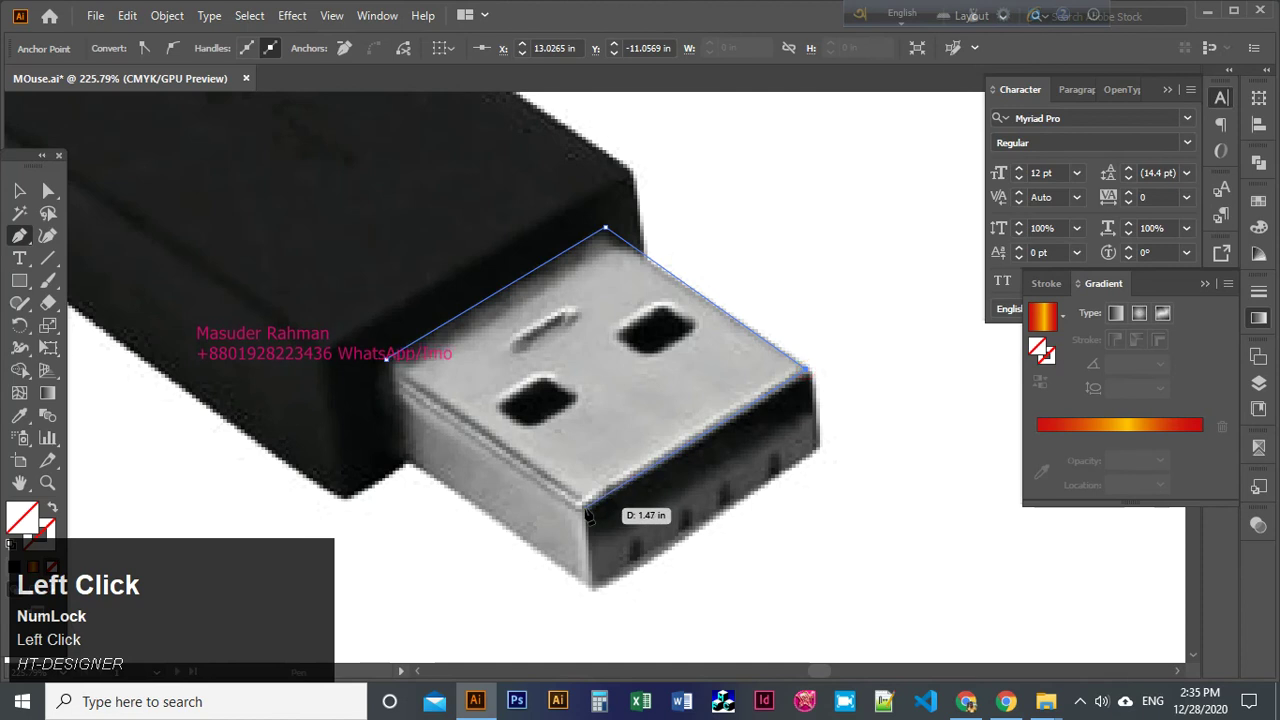
pyautogui.press('space')
pyautogui.click(765, 453)
pyautogui.press('v')
pyautogui.click(749, 493)
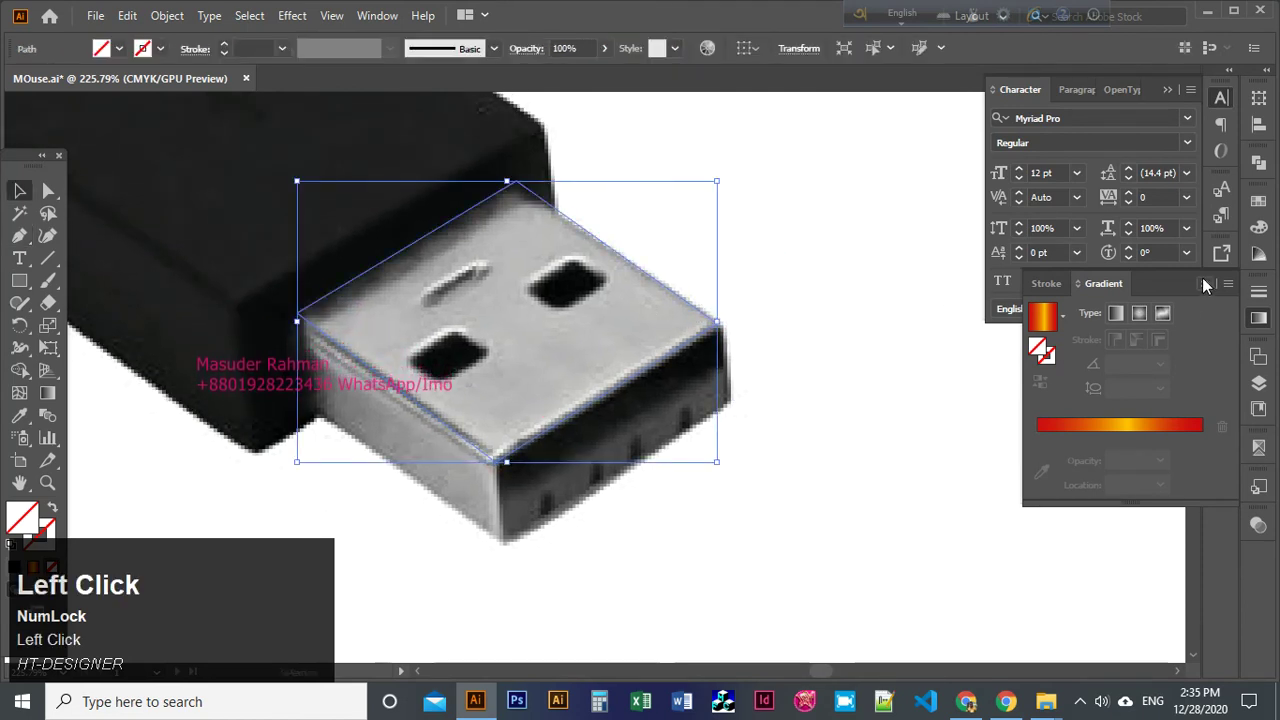
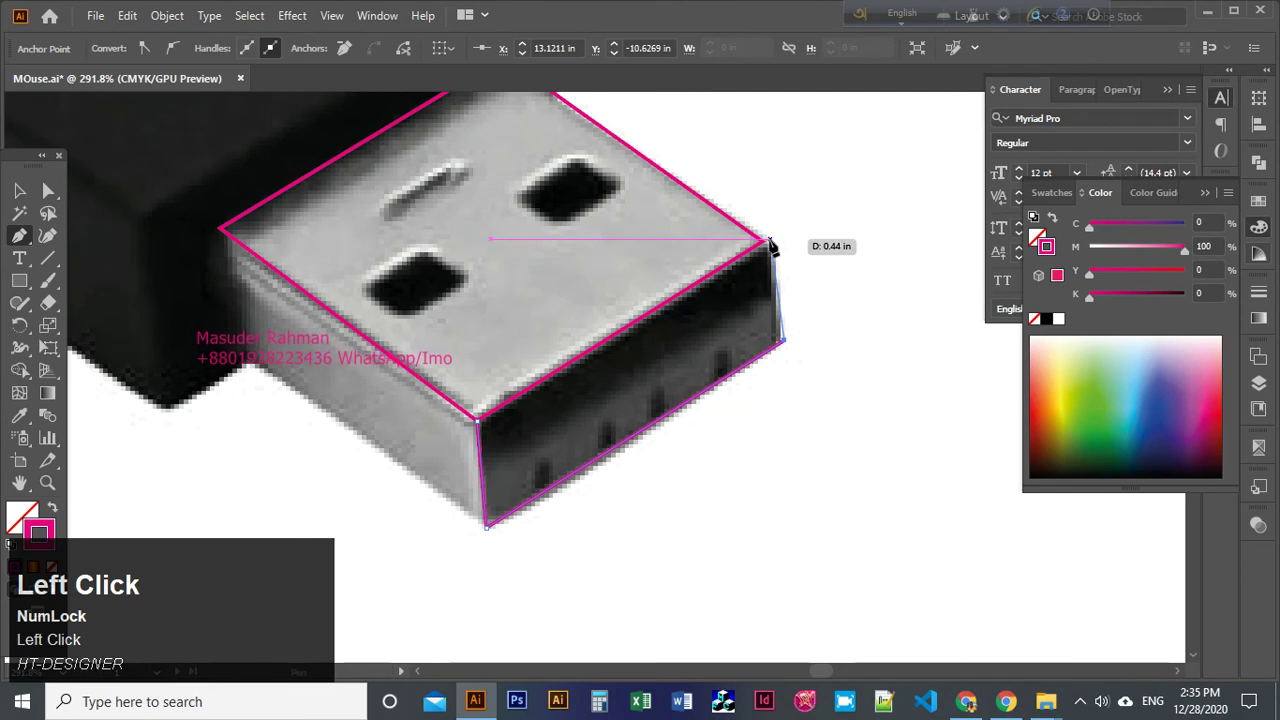
pyautogui.press('ctrl+z')
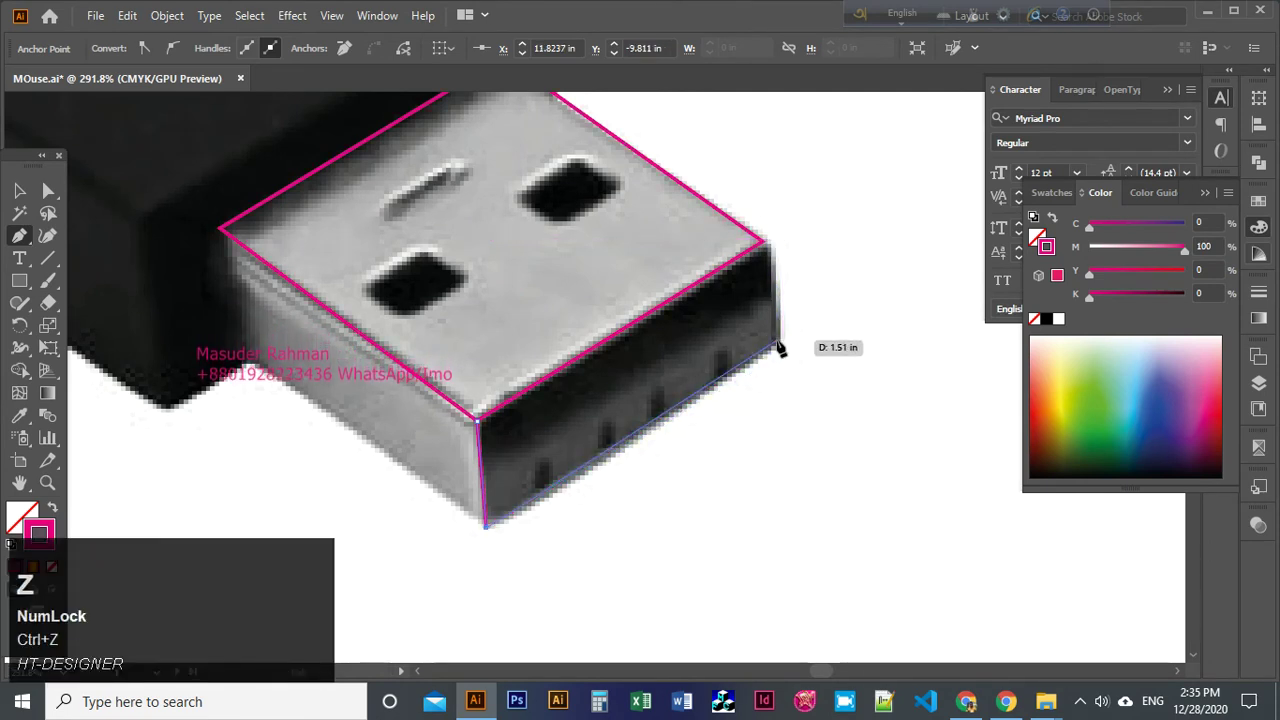
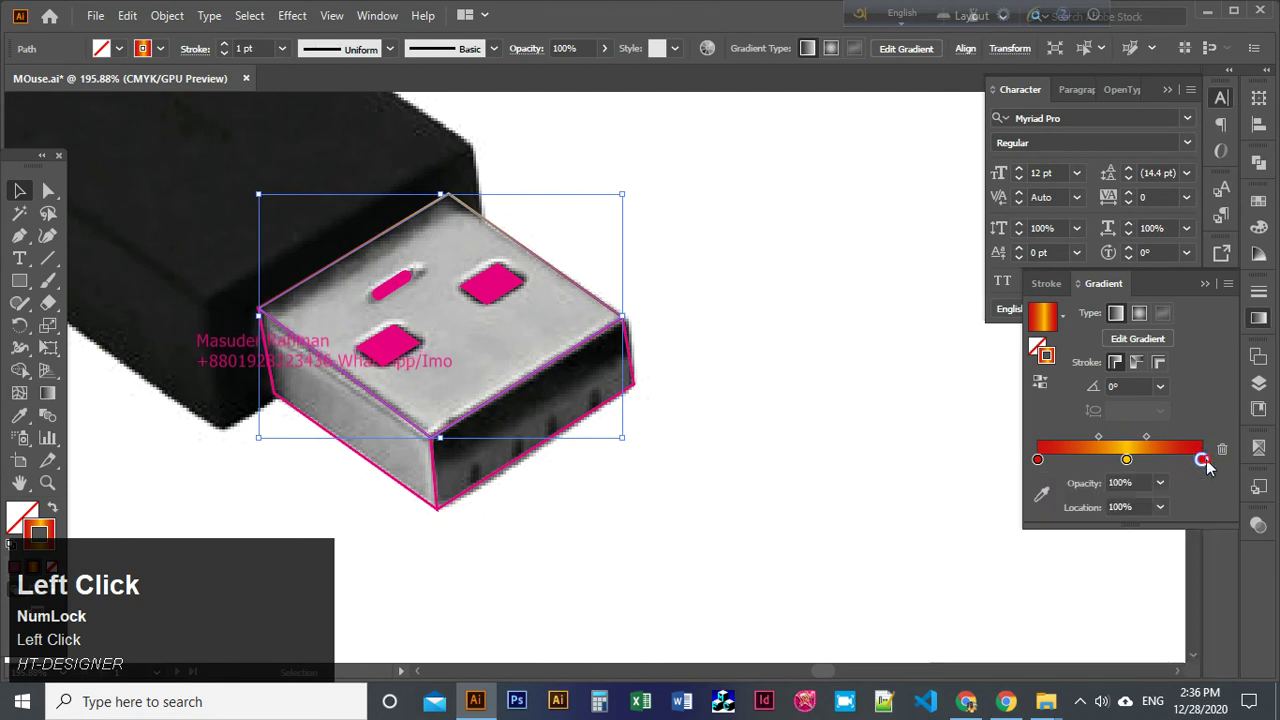
# Recolour the last gradient stop on the plug faces to black for a metallic look.
pyautogui.press('shift+x')
pyautogui.click(1194, 428)
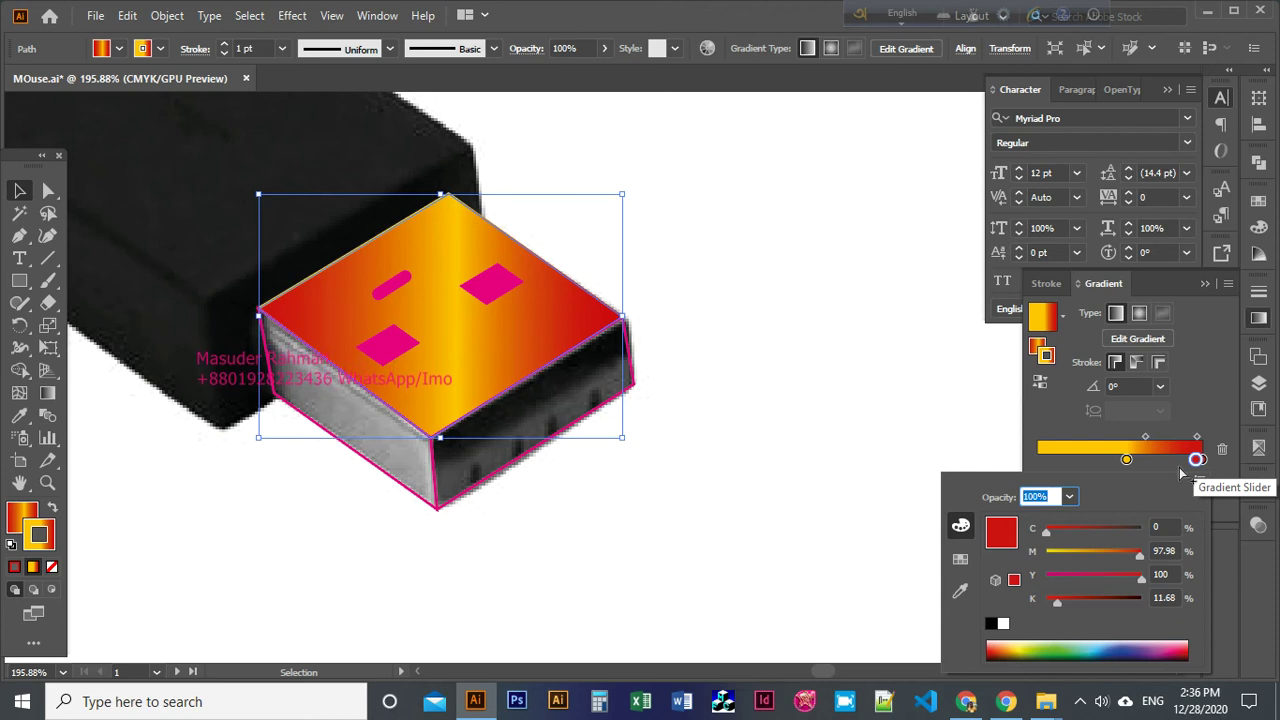
pyautogui.click(1236, 458)
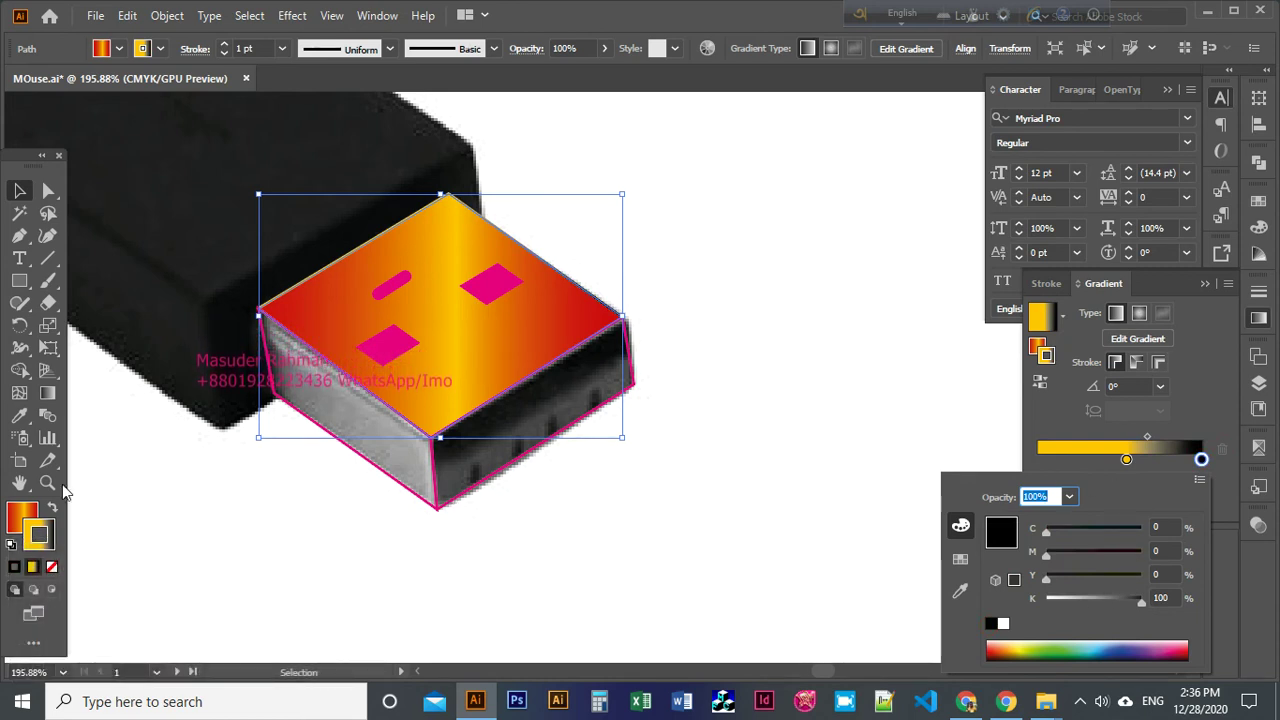
pyautogui.click(19, 523)
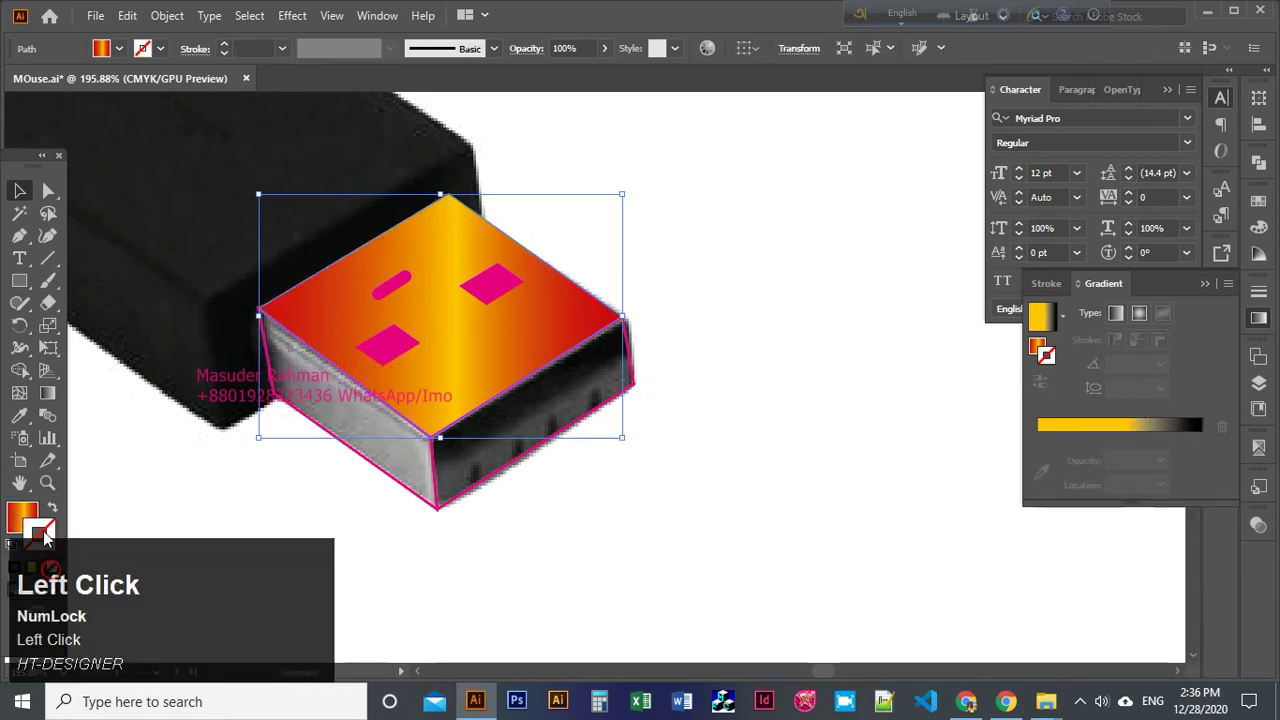
pyautogui.press('ctrl+z')
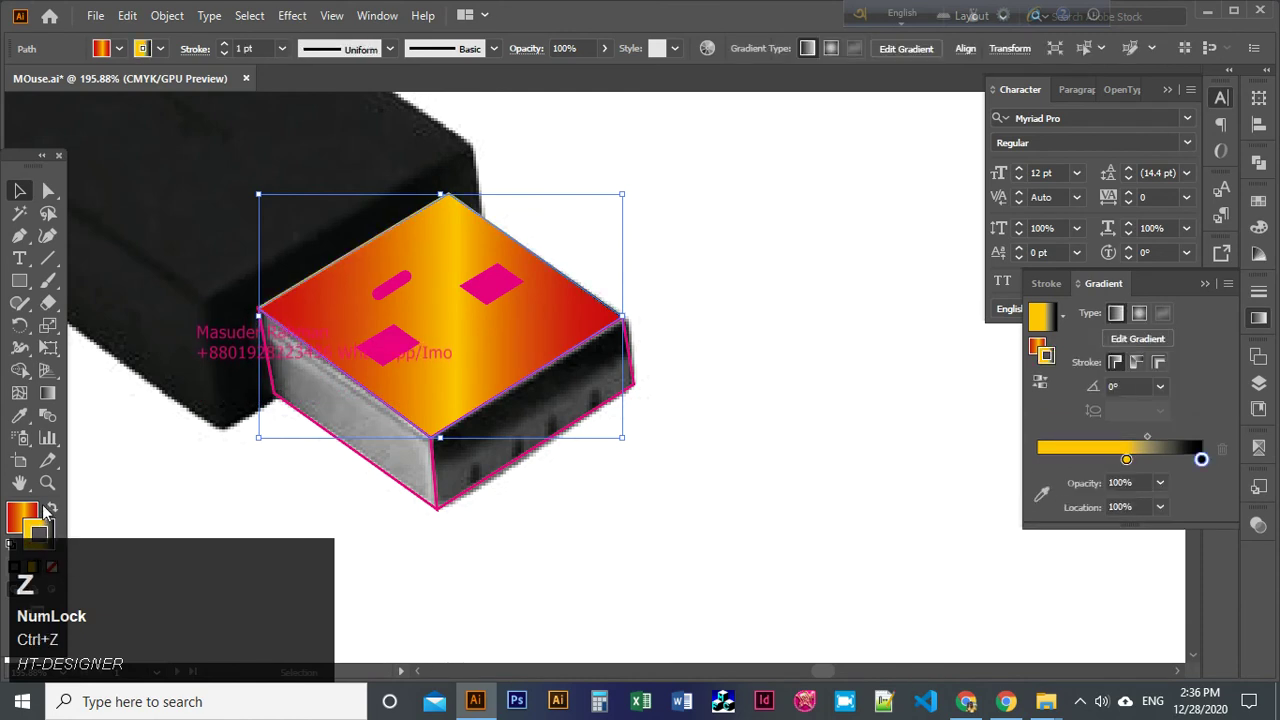
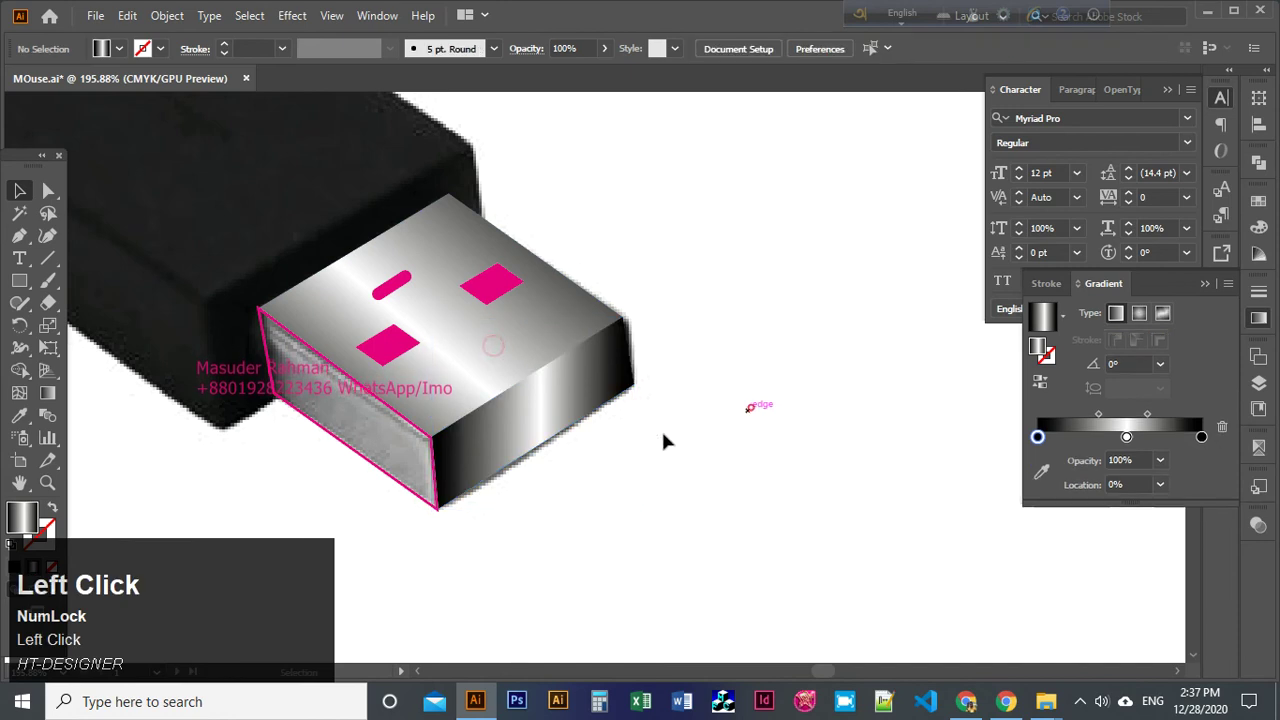
# Magnify the plug's top face with the Zoom tool.
pyautogui.press('i')
pyautogui.press('v')
pyautogui.click(444, 491)
pyautogui.press('z')
pyautogui.click(452, 487)
pyautogui.press('space')
pyautogui.click(440, 502)
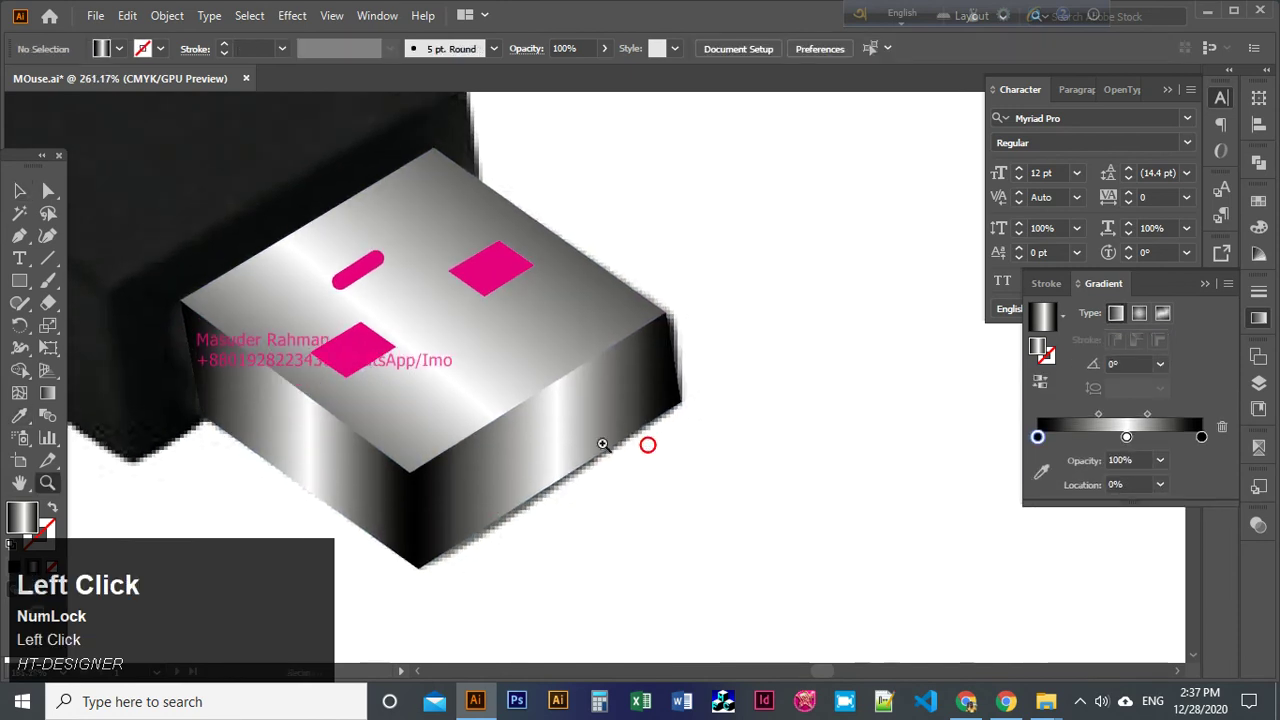
# Shift-select the pink slot and both square holes on the plug top.
pyautogui.press('z')
pyautogui.click(435, 545)
pyautogui.press('space')
pyautogui.click(449, 568)
pyautogui.press('z')
pyautogui.click(582, 287)
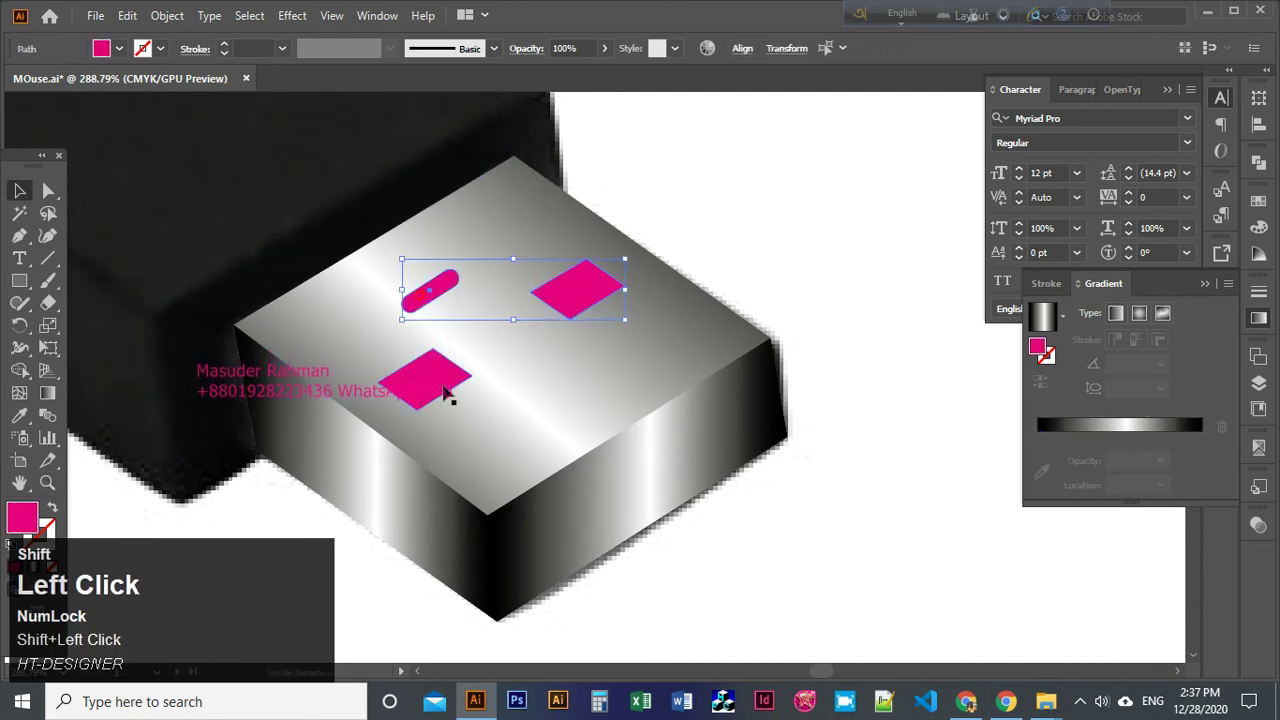
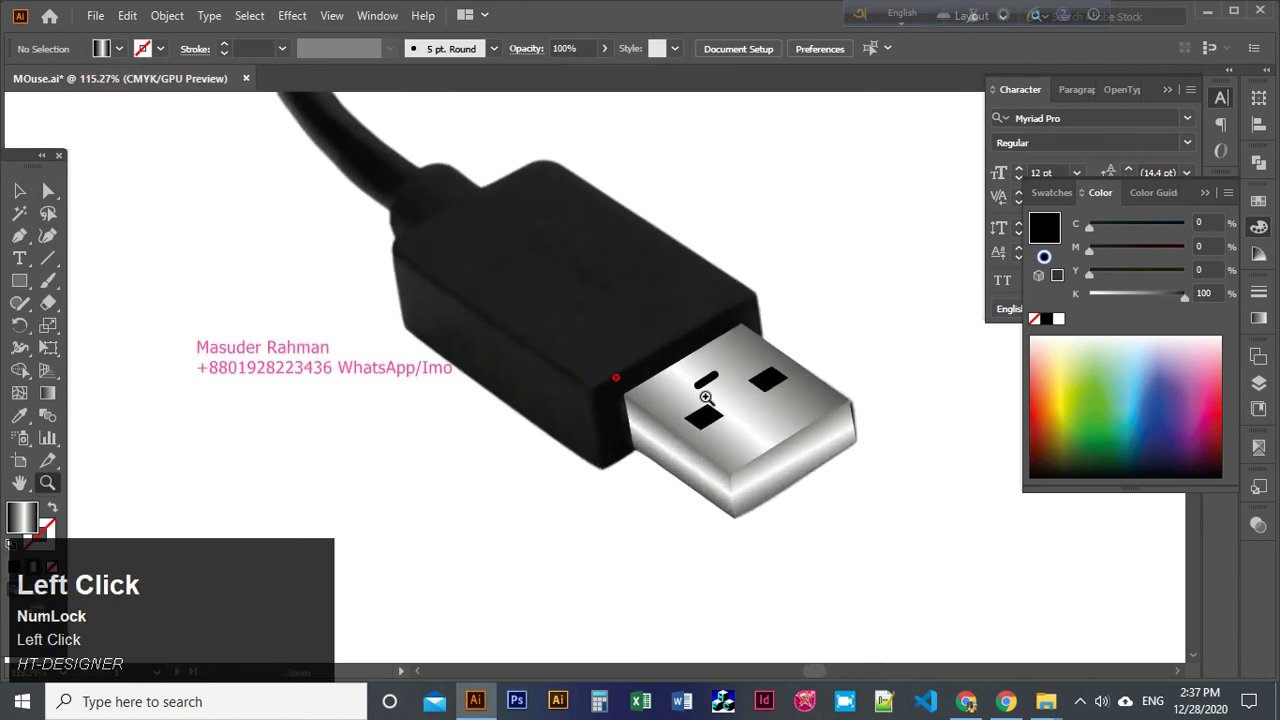
# Zoom in on the plug and select its black hole shapes.
pyautogui.press('space')
pyautogui.click(624, 447)
pyautogui.press('space')
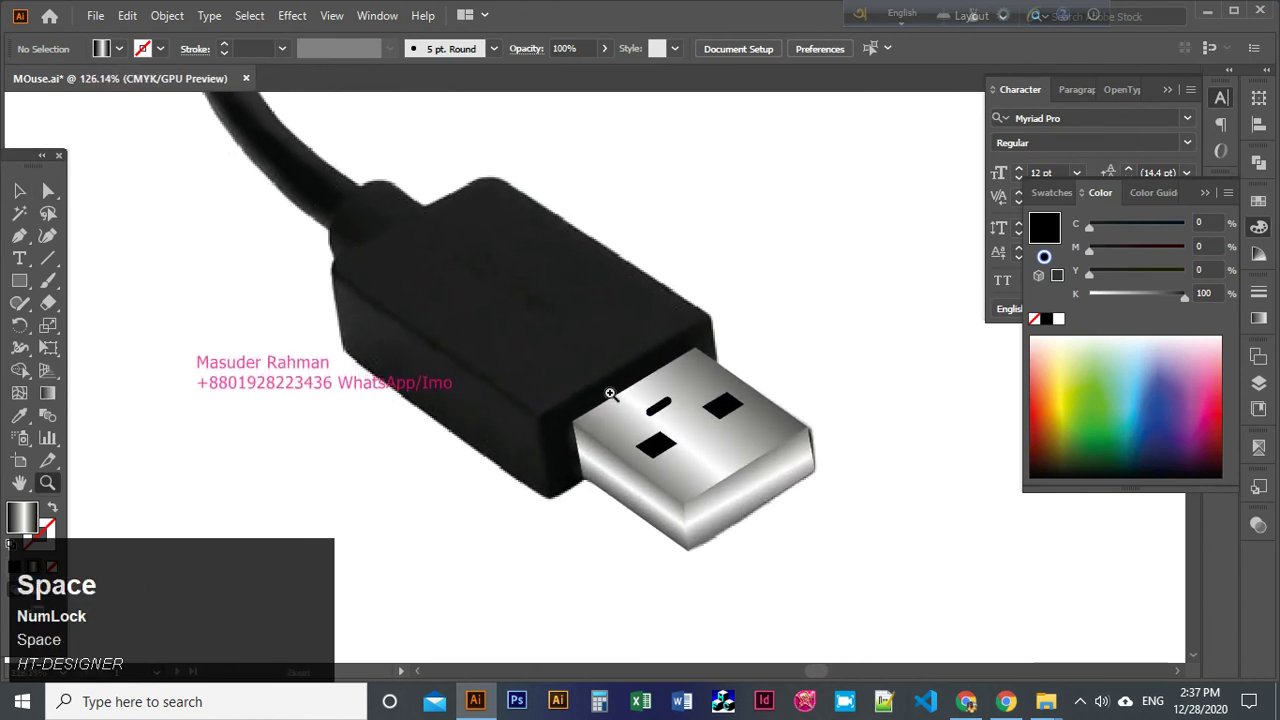
pyautogui.press('a')
pyautogui.click(581, 467)
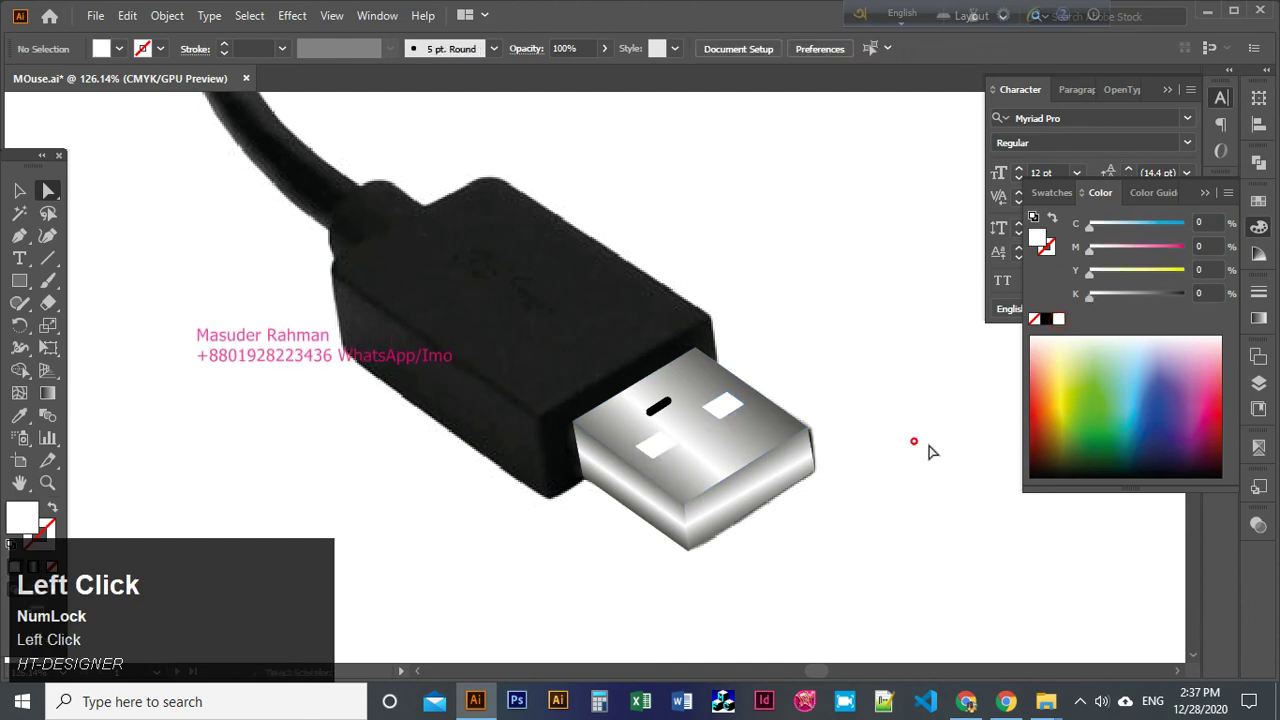
pyautogui.press('a')
pyautogui.click(581, 467)
# Zoom out to the whole housing and start tracing its top face.
pyautogui.press('z')
pyautogui.click(581, 467)
pyautogui.press('space')
pyautogui.click(743, 409)
pyautogui.press('ctrl+z')
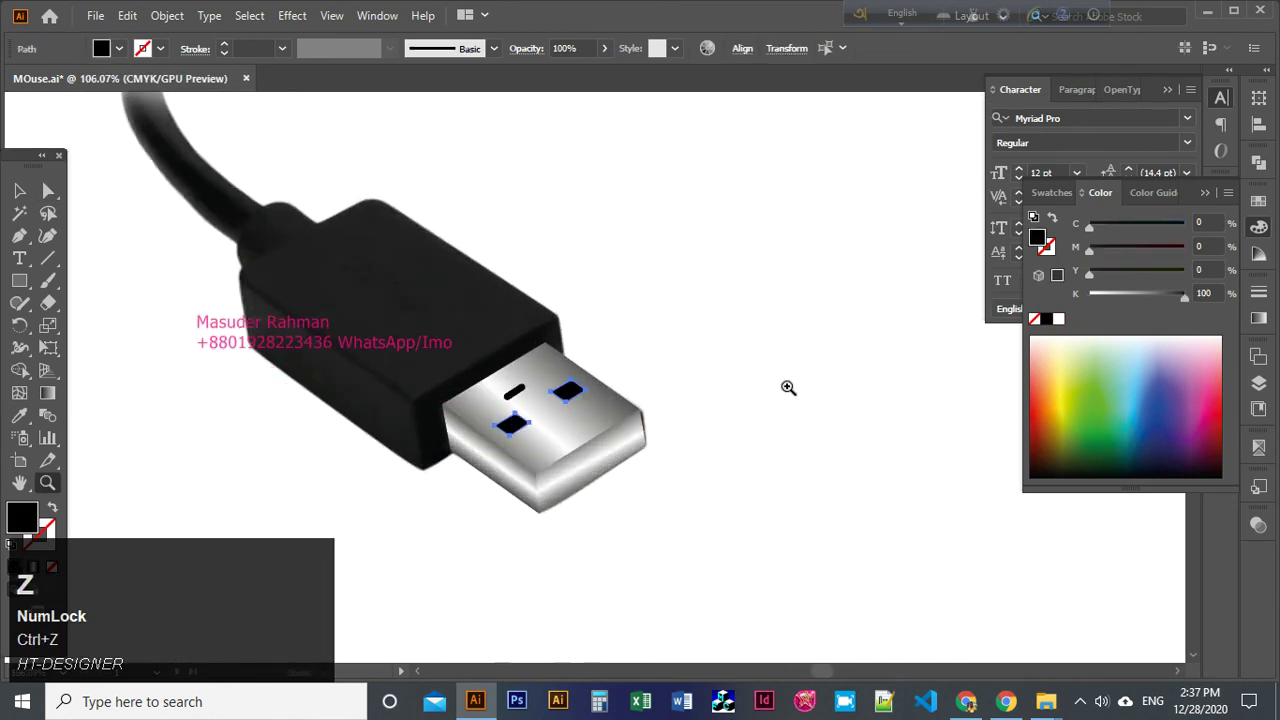
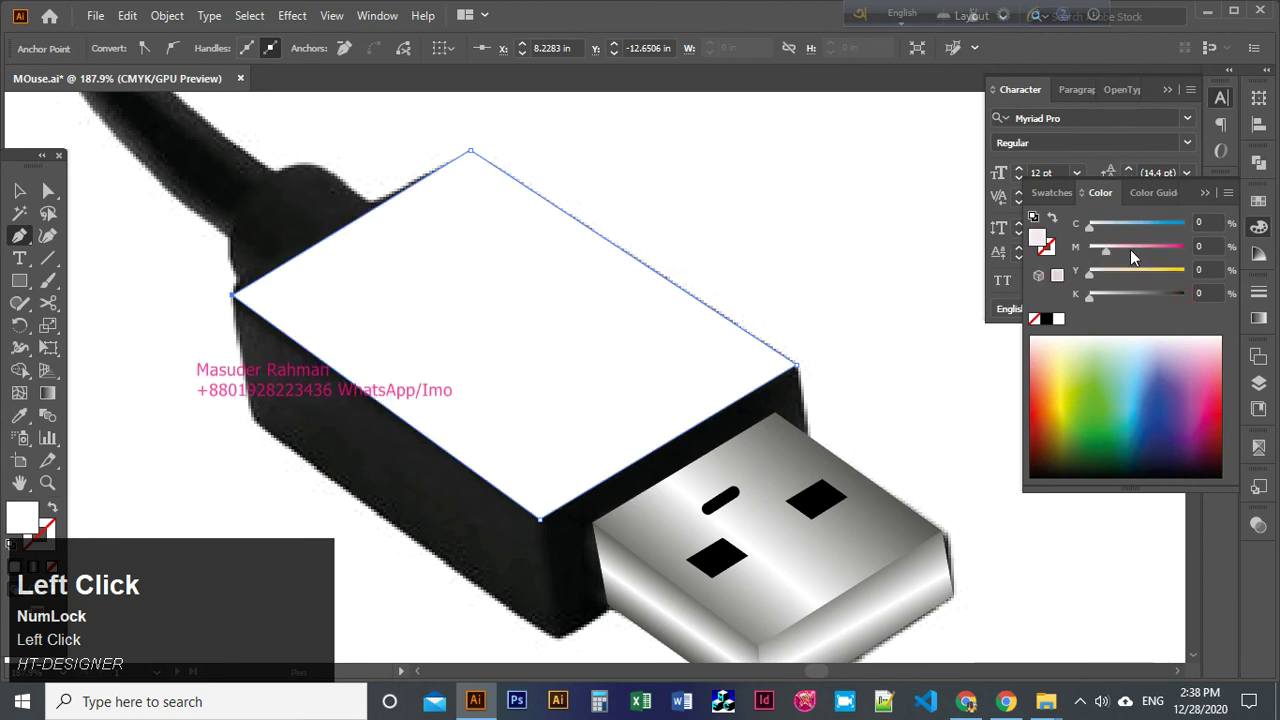
# Close the housing top-face path and show it as a magenta outline with no fill.
pyautogui.press('shift+x')
pyautogui.press('v')
pyautogui.doubleClick(875, 261)
pyautogui.press('space')
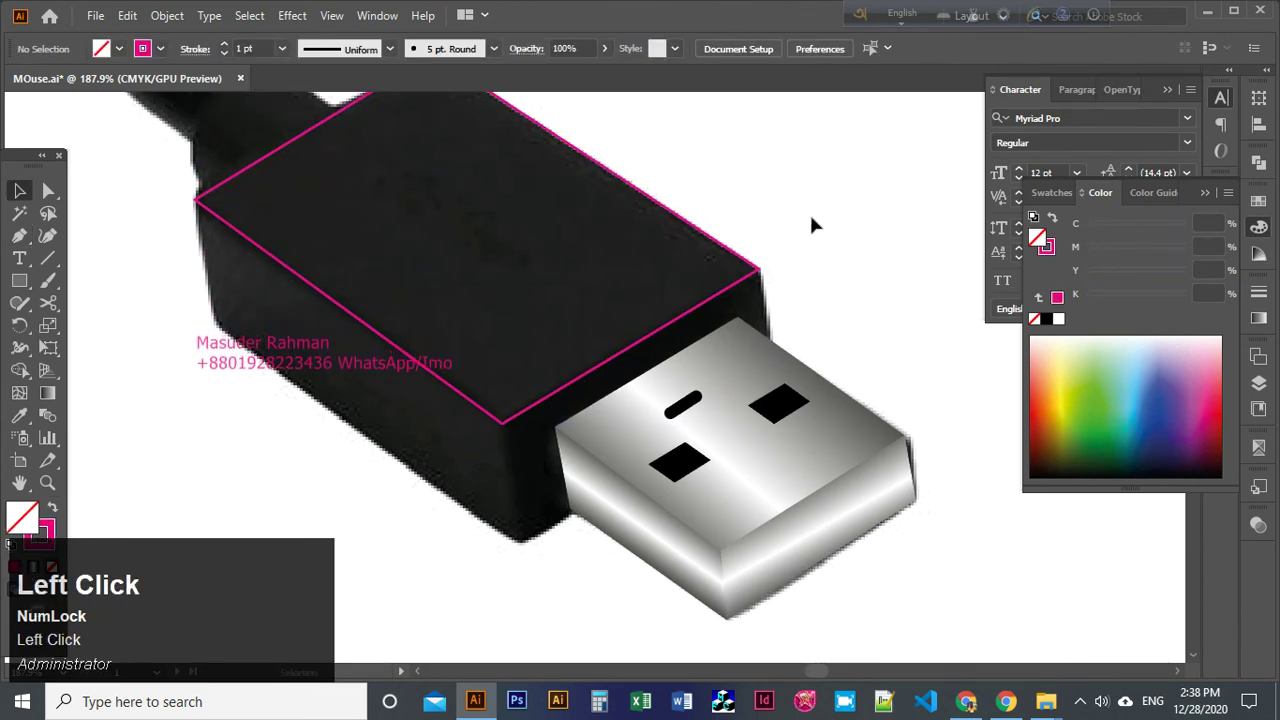
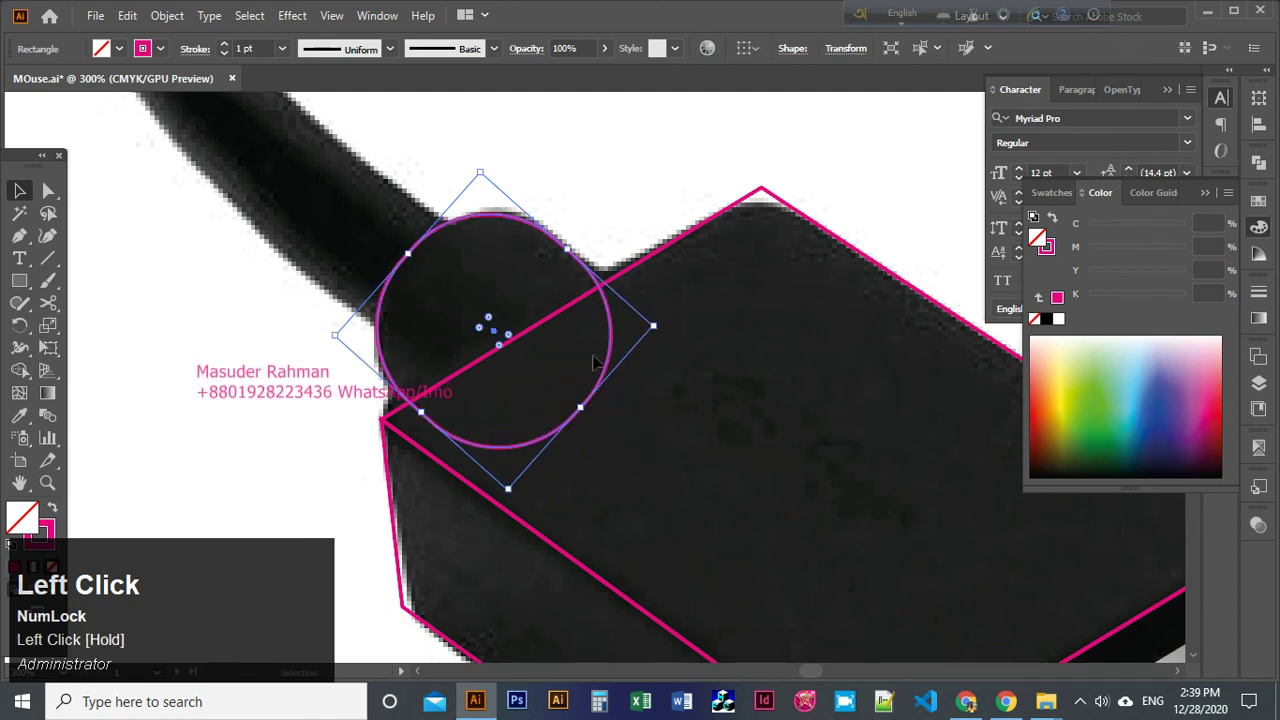
# Shift-select all three traced housing face paths for filling.
pyautogui.press('z')
pyautogui.click(727, 203)
pyautogui.press('space')
pyautogui.click(639, 225)
pyautogui.press('v')
pyautogui.click(412, 234)
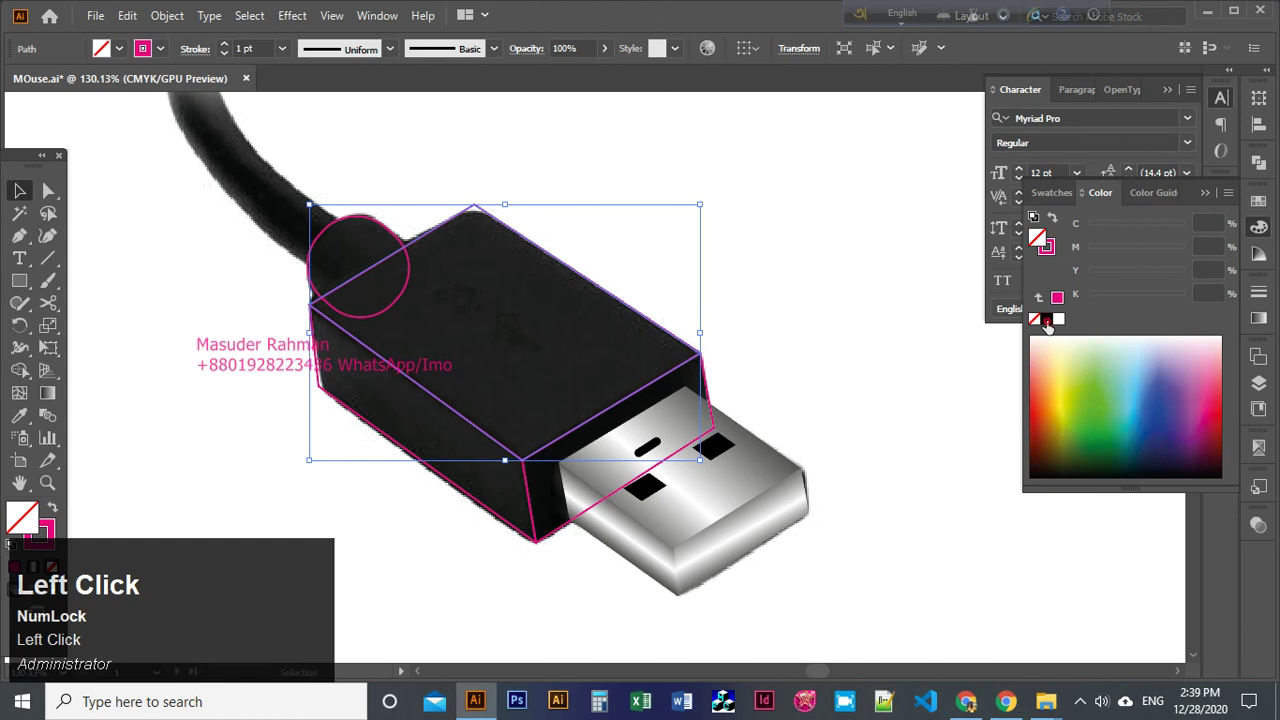
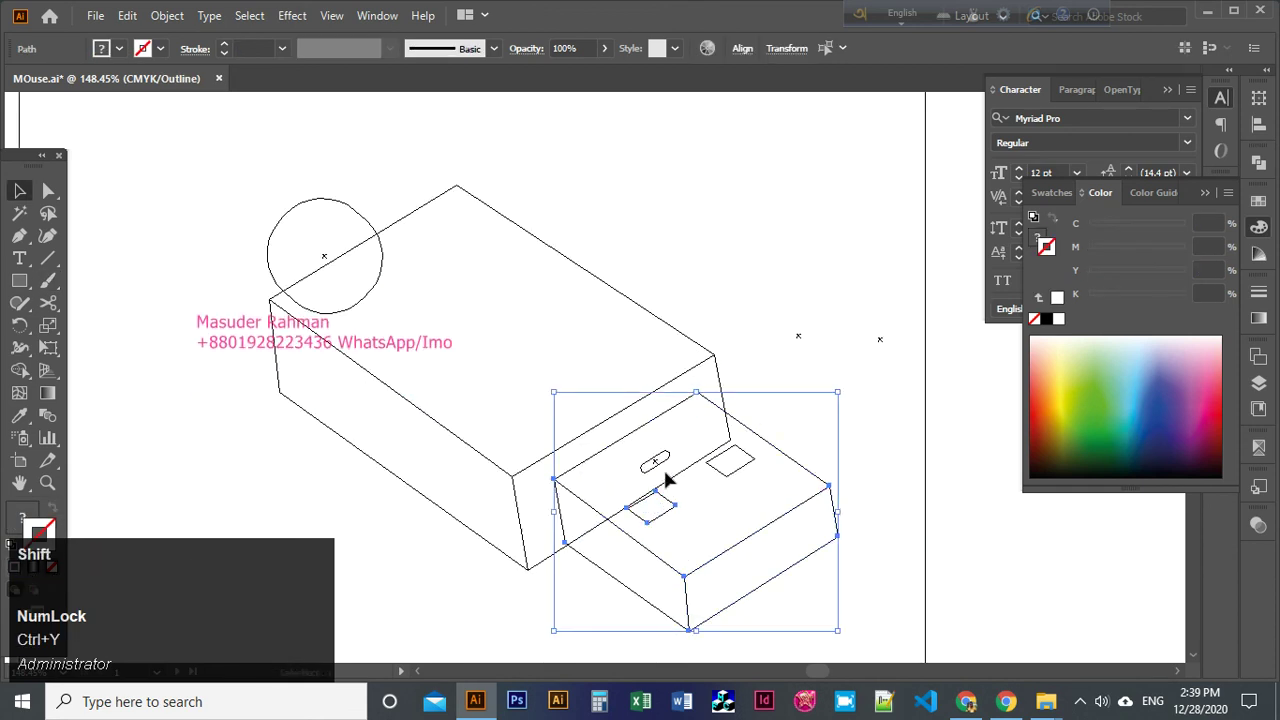
# Bring the USB tip pieces to front, return to full-colour preview and select the cable-joint circle.
pyautogui.click(665, 464)
pyautogui.click(740, 469)
pyautogui.press('ctrl+shift+]')
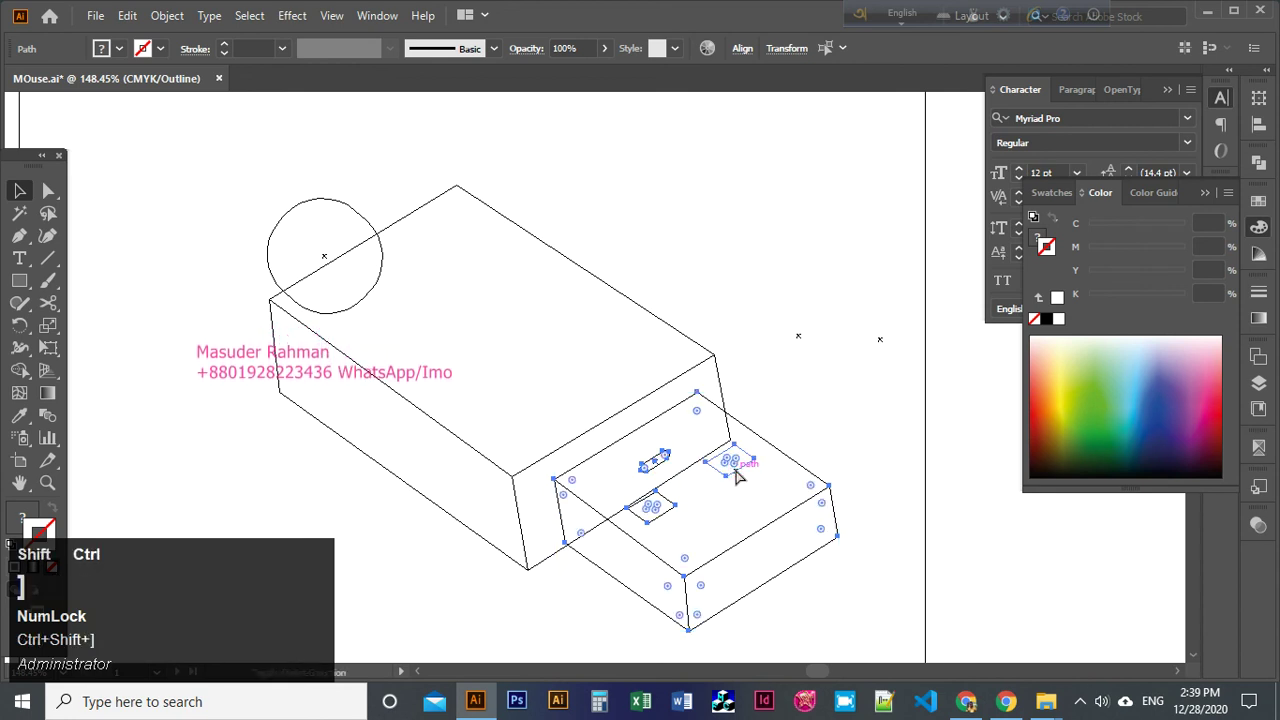
pyautogui.press('y')
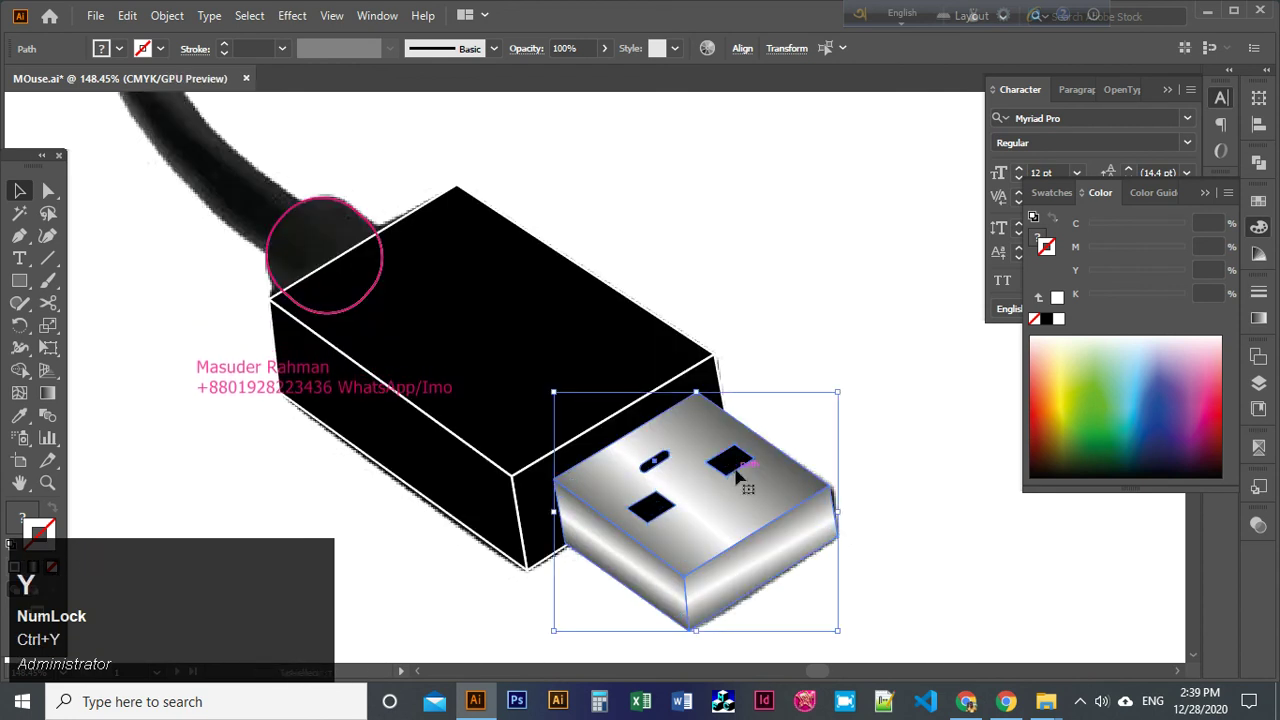
pyautogui.doubleClick(749, 449)
pyautogui.press('z')
pyautogui.press('space')
pyautogui.click(746, 355)
# Eyedropper the housing's black fill onto the circle and bring it forward.
pyautogui.press('space')
pyautogui.click(817, 448)
pyautogui.press('v')
pyautogui.click(839, 459)
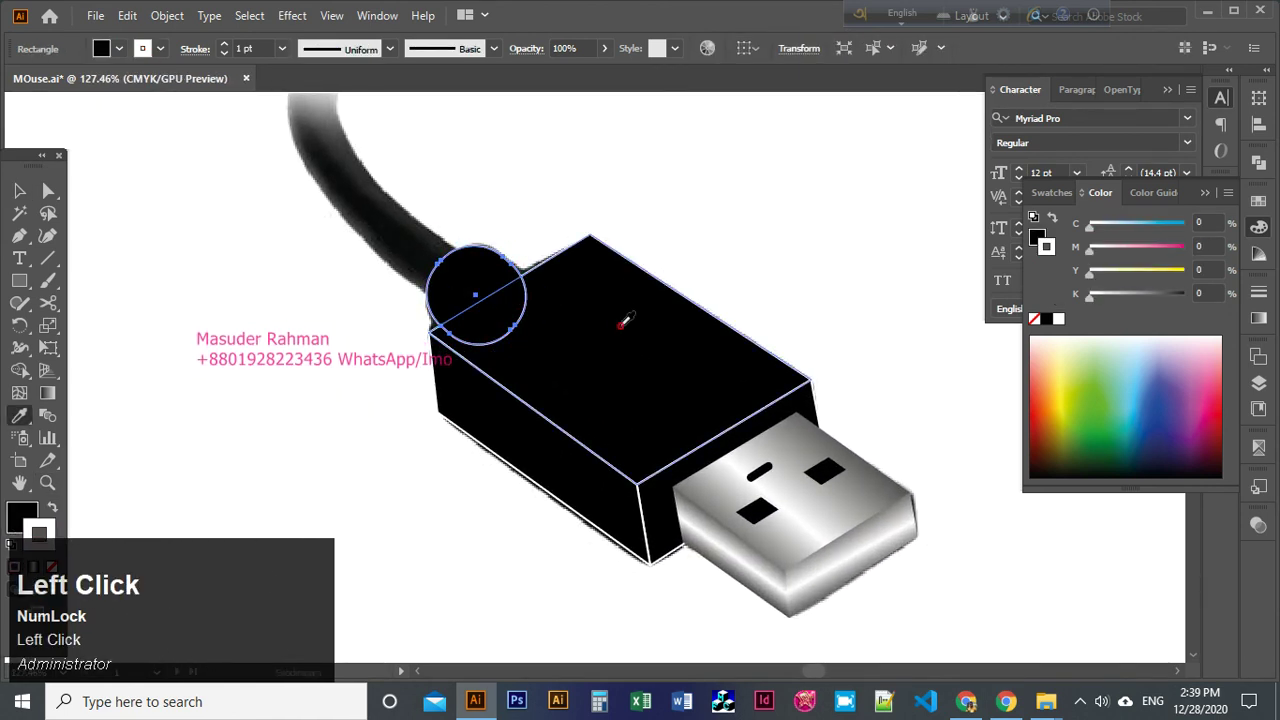
pyautogui.write('vb')
pyautogui.click(839, 459)
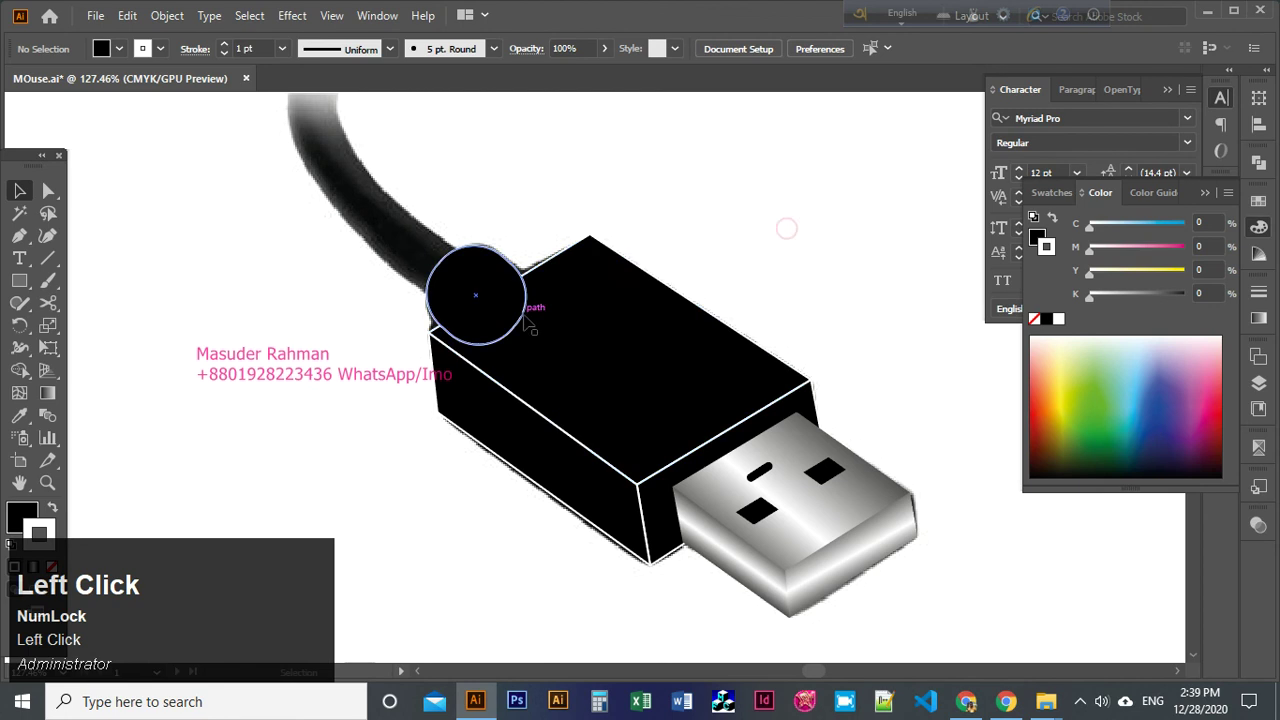
pyautogui.press('ctrl+]')
pyautogui.click(839, 459)
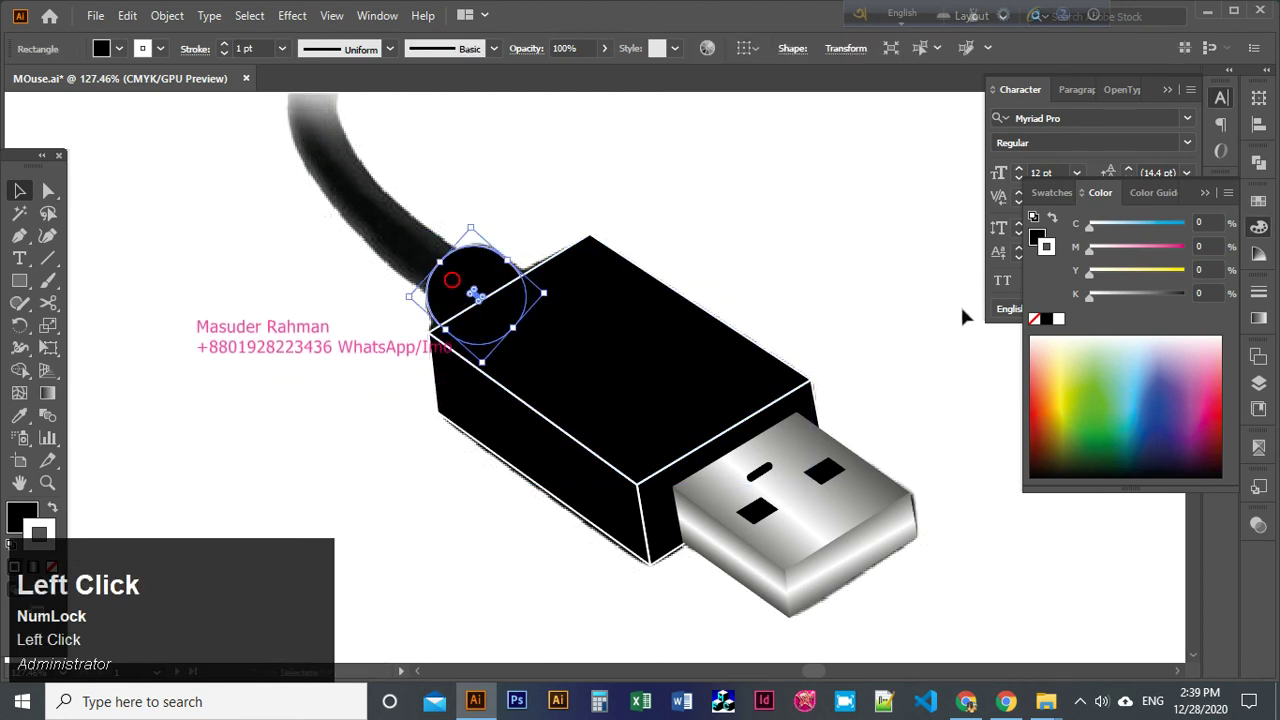
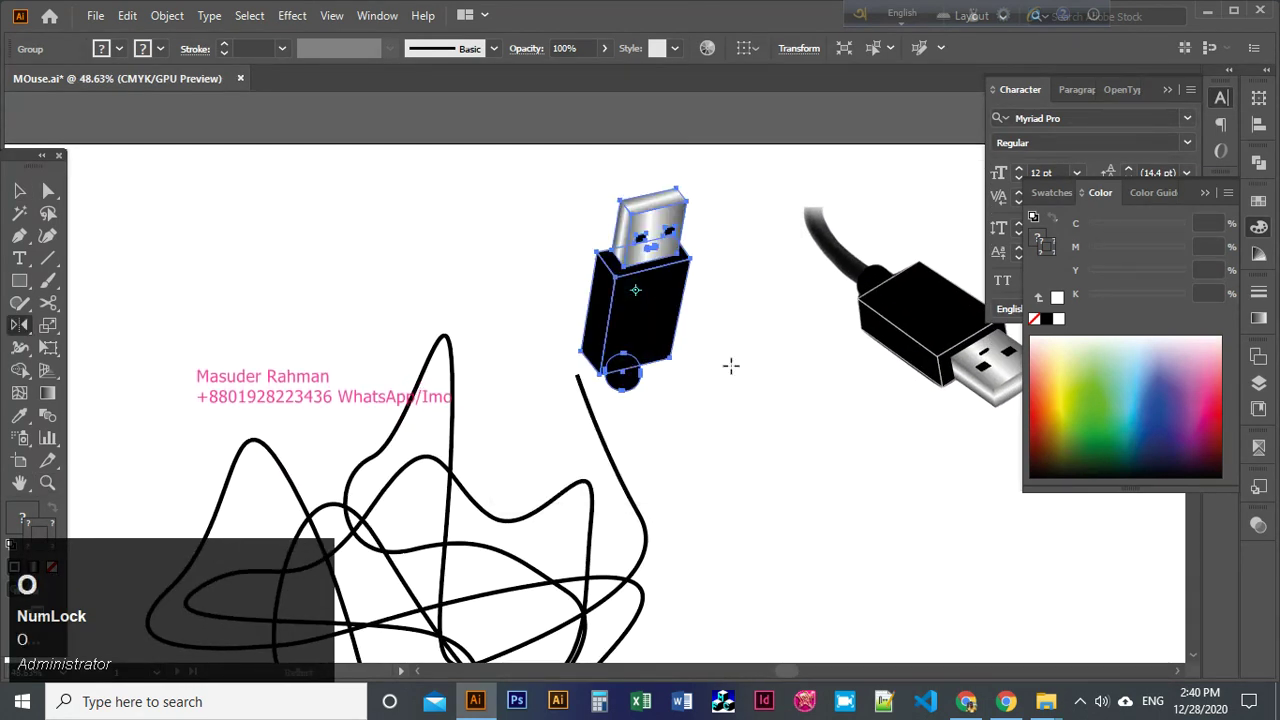
# Rotate the grouped plug so it tilts onto the tangled cable's end.
pyautogui.click(649, 257)
pyautogui.press('r')
pyautogui.click(714, 471)
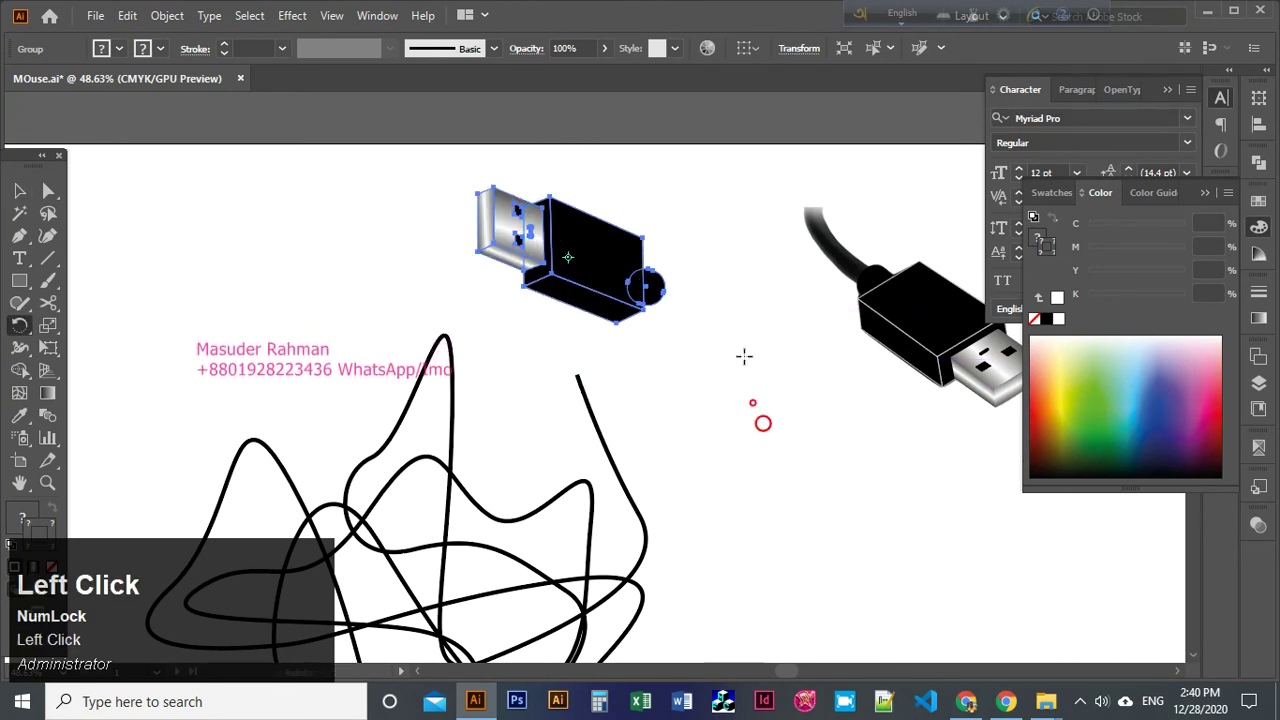
pyautogui.press('v')
pyautogui.moveTo(623, 311); pyautogui.dragTo(660, 321)
pyautogui.press('r')
pyautogui.click(661, 302)
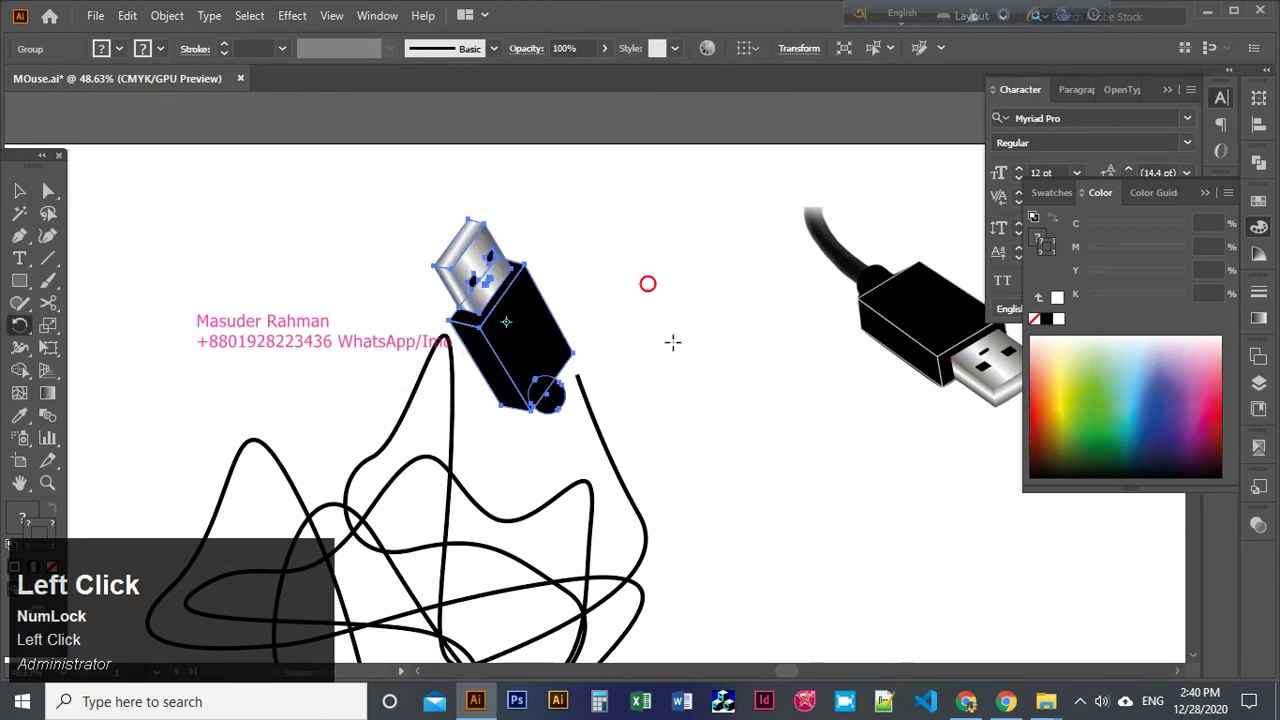
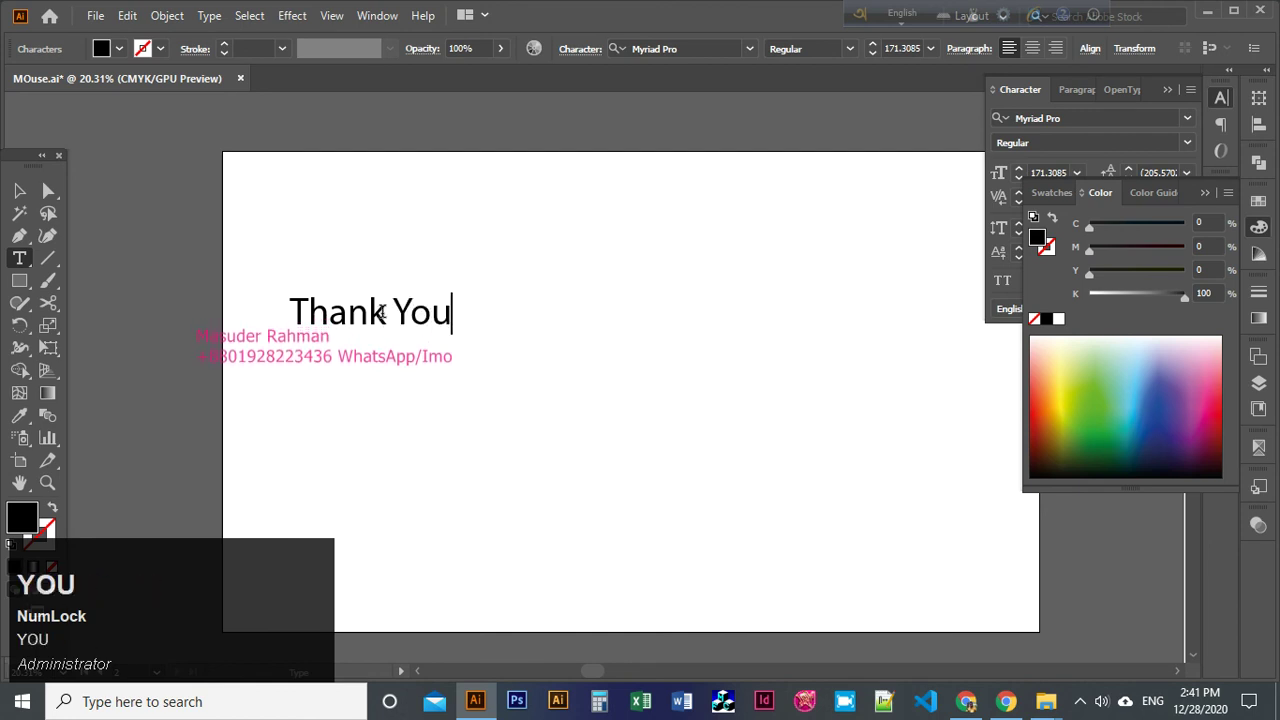
# Finish the message so it reads 'Thank You for watching my video'.
pyautogui.press('f')
pyautogui.press('space')
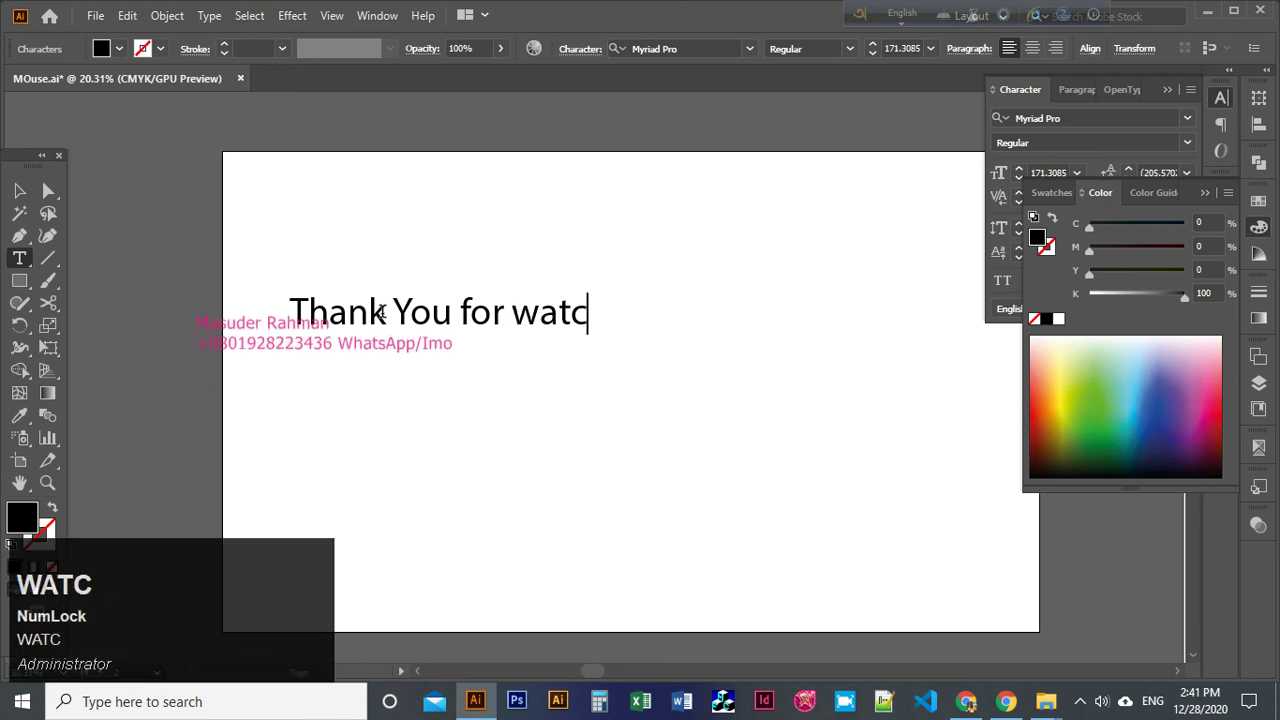
pyautogui.press('space')
pyautogui.write('m')
pyautogui.press('space')
pyautogui.write('v')
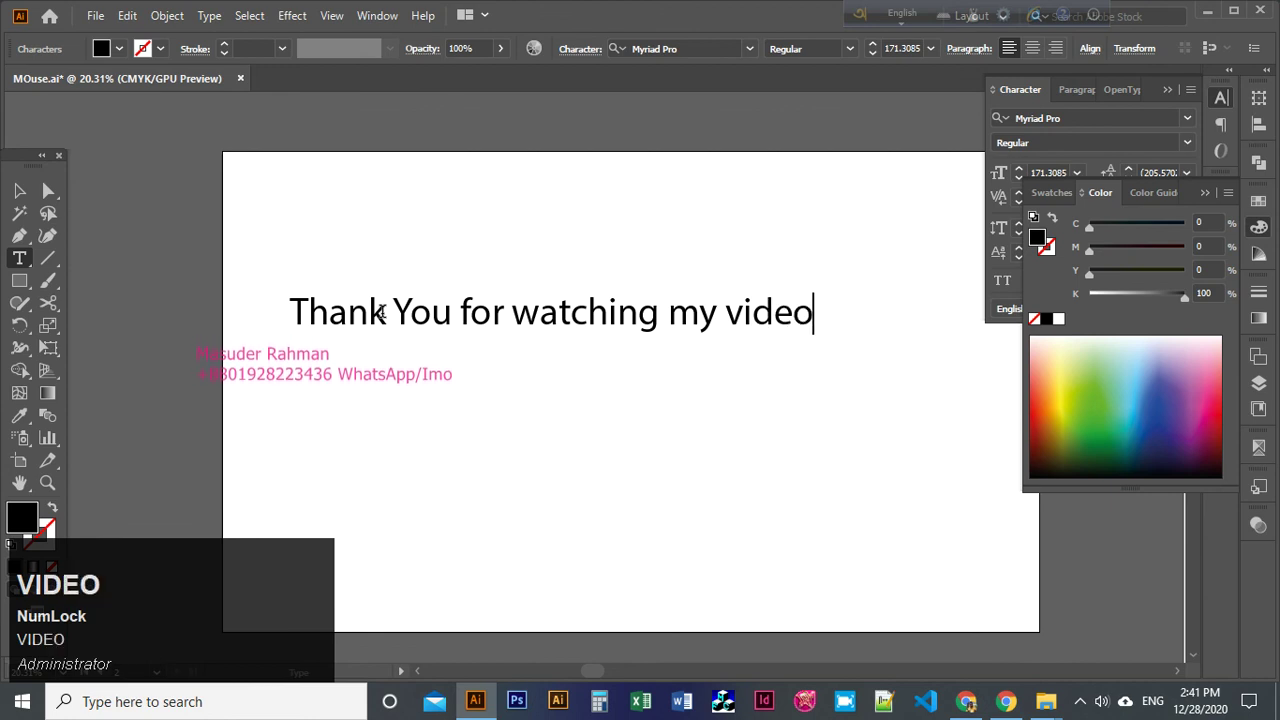
# Leave text editing and bring the finished mouse title artboard back into view.
pyautogui.click(34, 198)
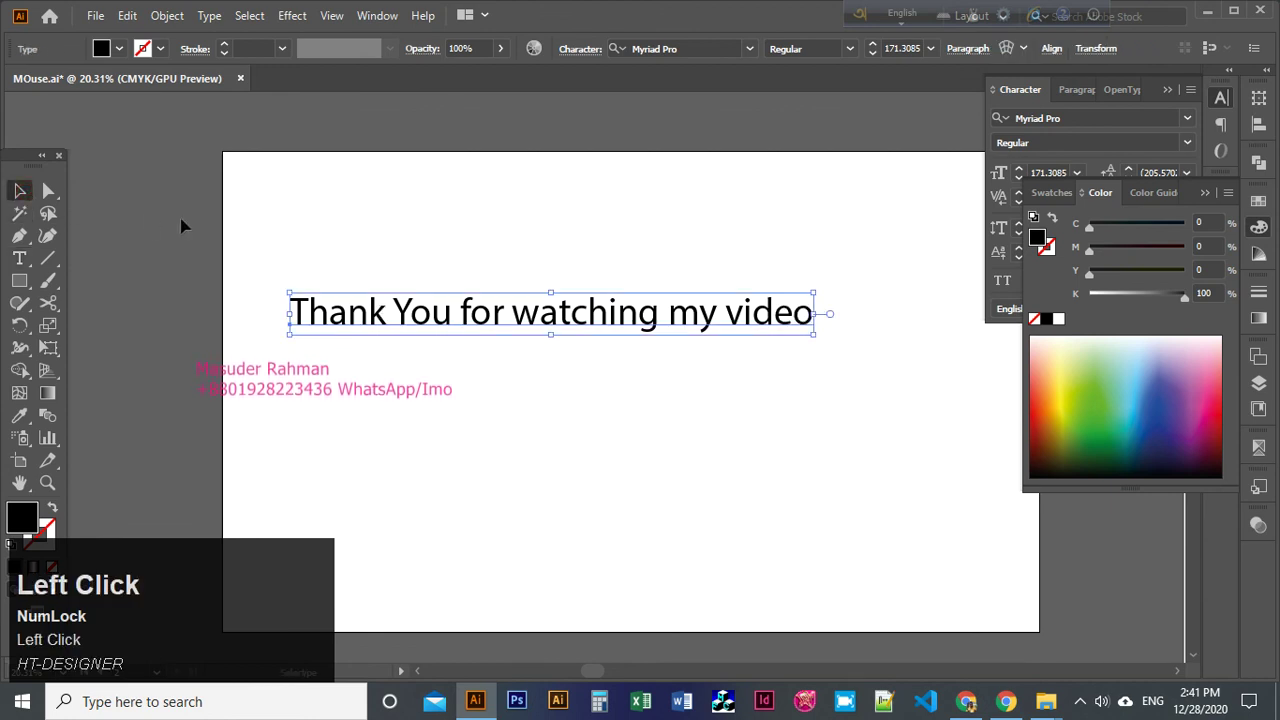
pyautogui.press('Delete')
pyautogui.press('ctrl+alt+2')
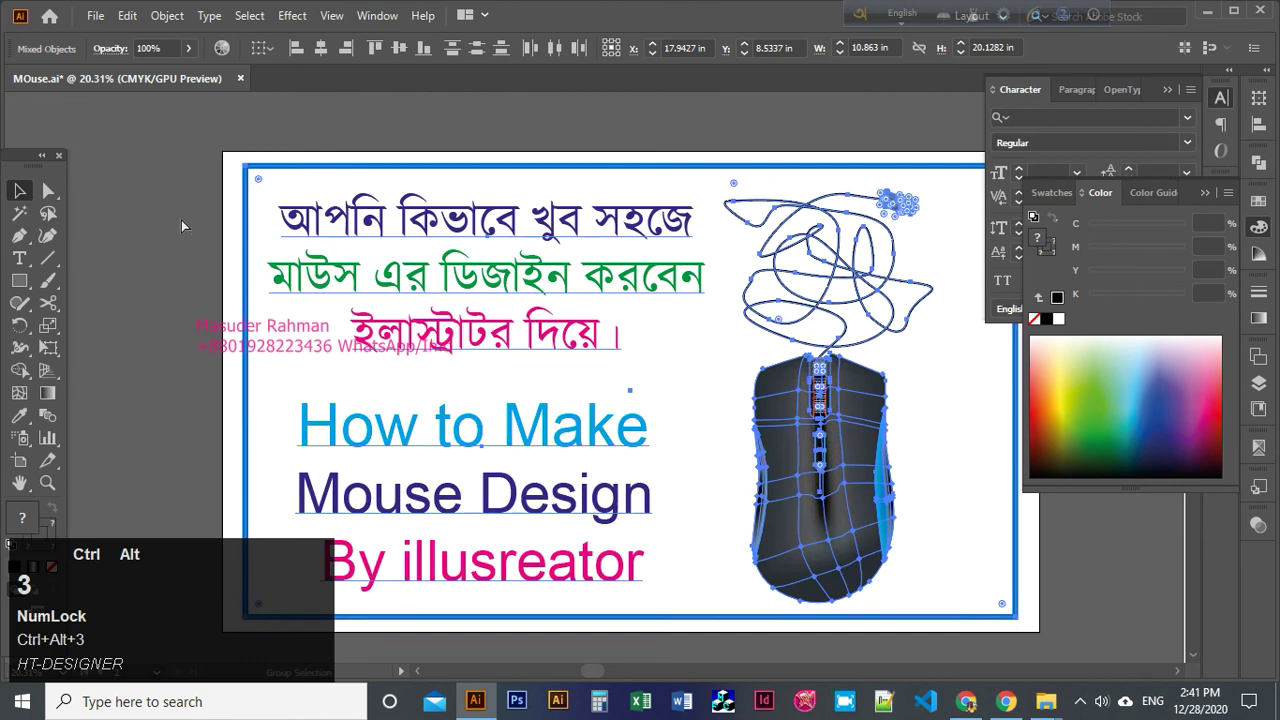